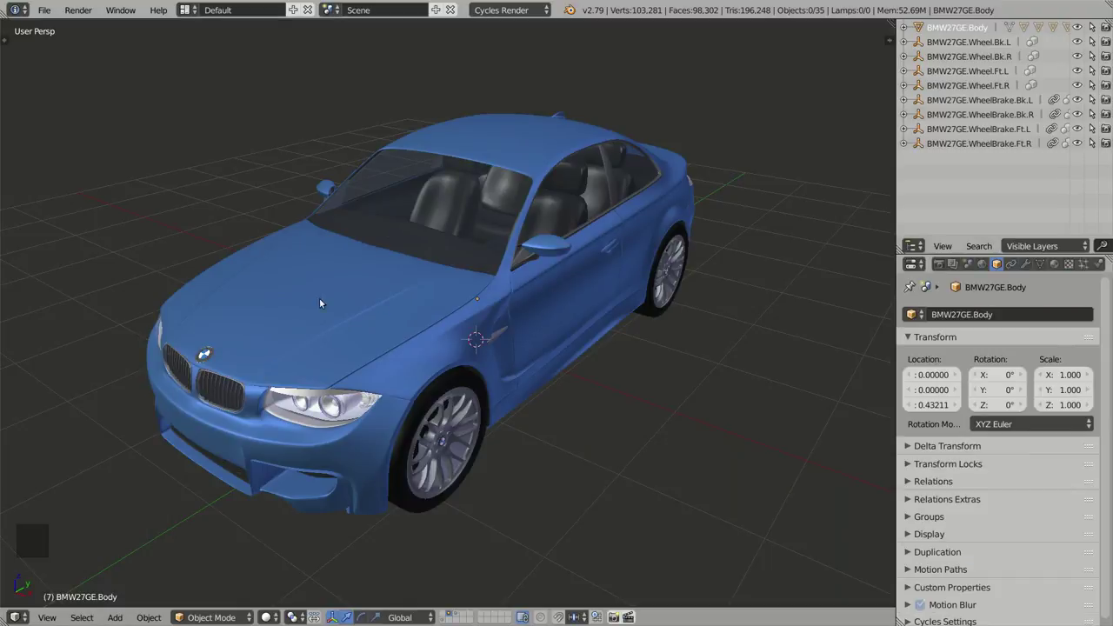
Step: Orbit around the BMW coupe and select its body to look it over
middle_click(474, 329)
middle_click(707, 337)
right_click(555, 337)
middle_click(554, 349)
key(a)
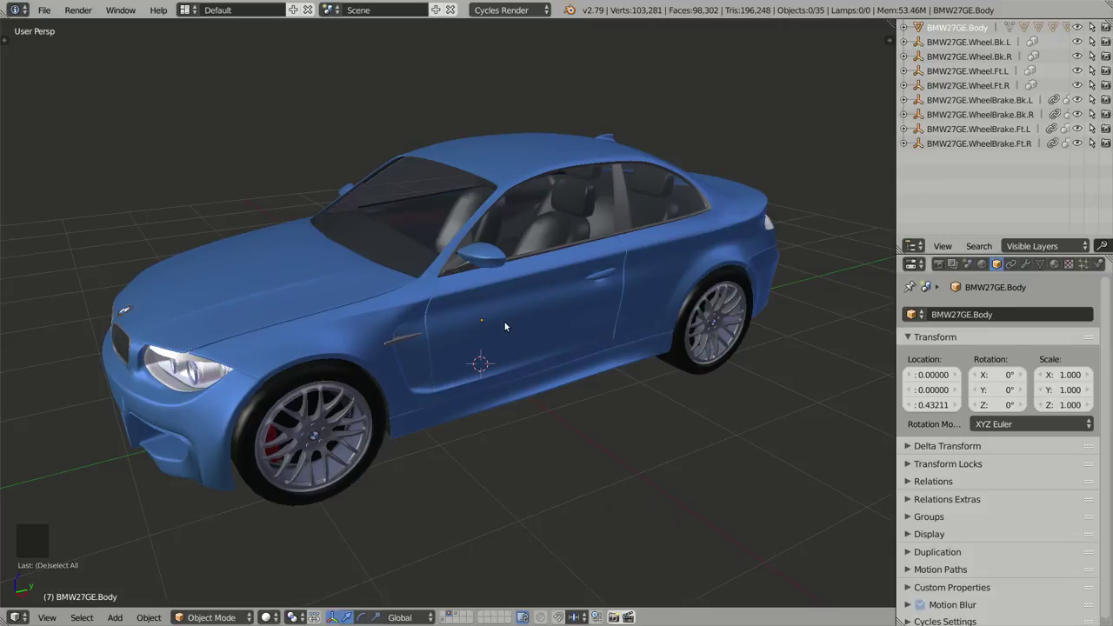
middle_click(533, 327)
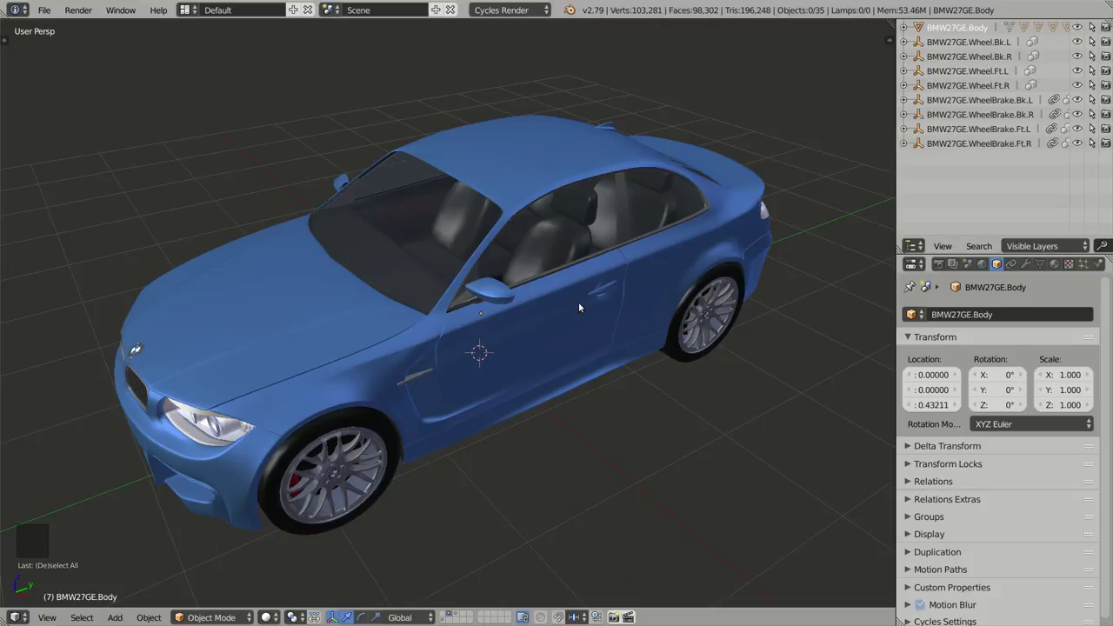
Step: Inspect the car from front, behind, above and right side using numpad views in orthographic
key(KP_1)
middle_click(702, 228)
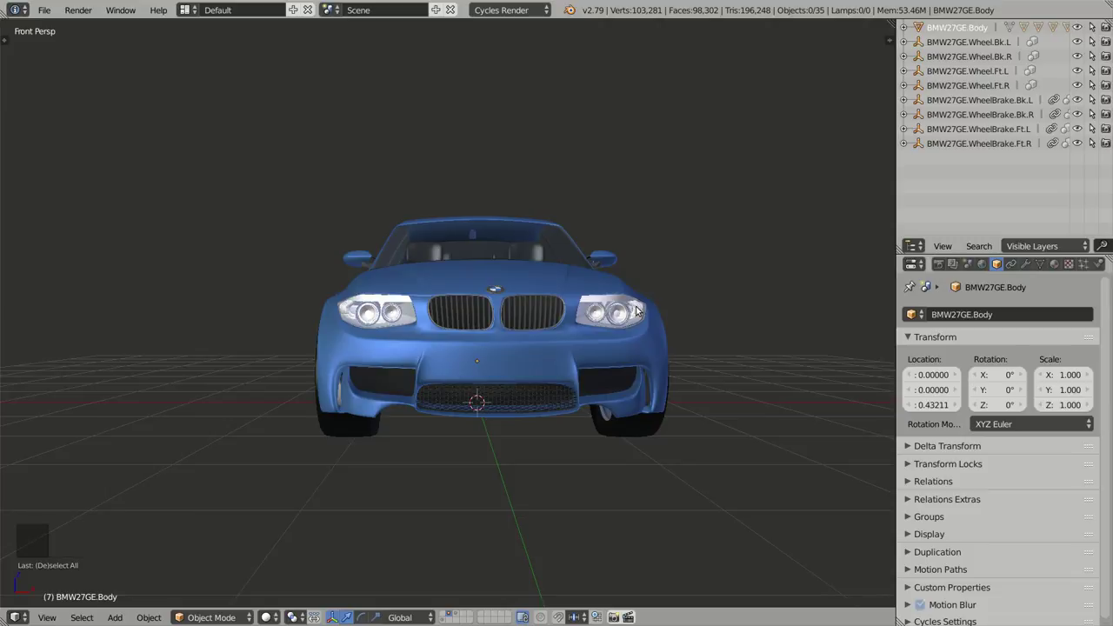
key(ctrl+KP_1)
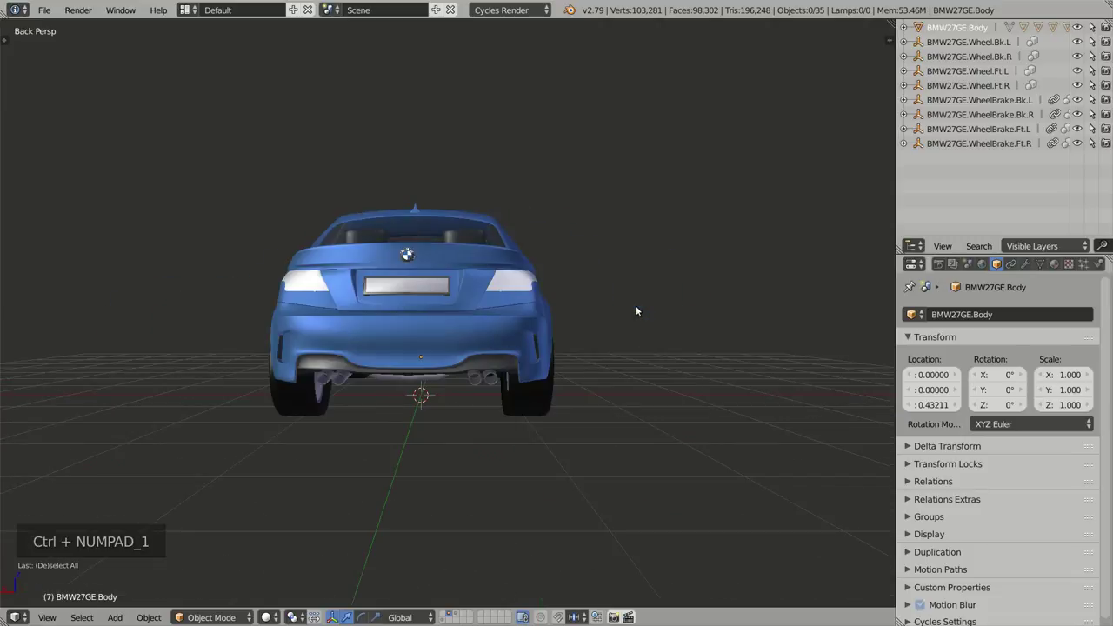
middle_click(472, 292)
middle_click(517, 292)
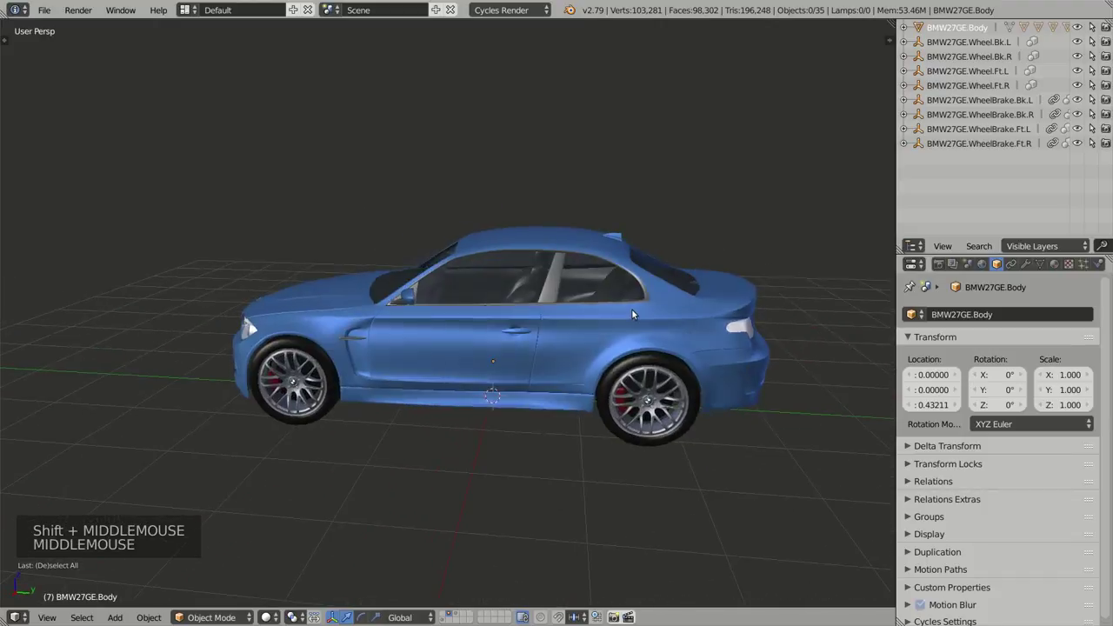
middle_click(536, 316)
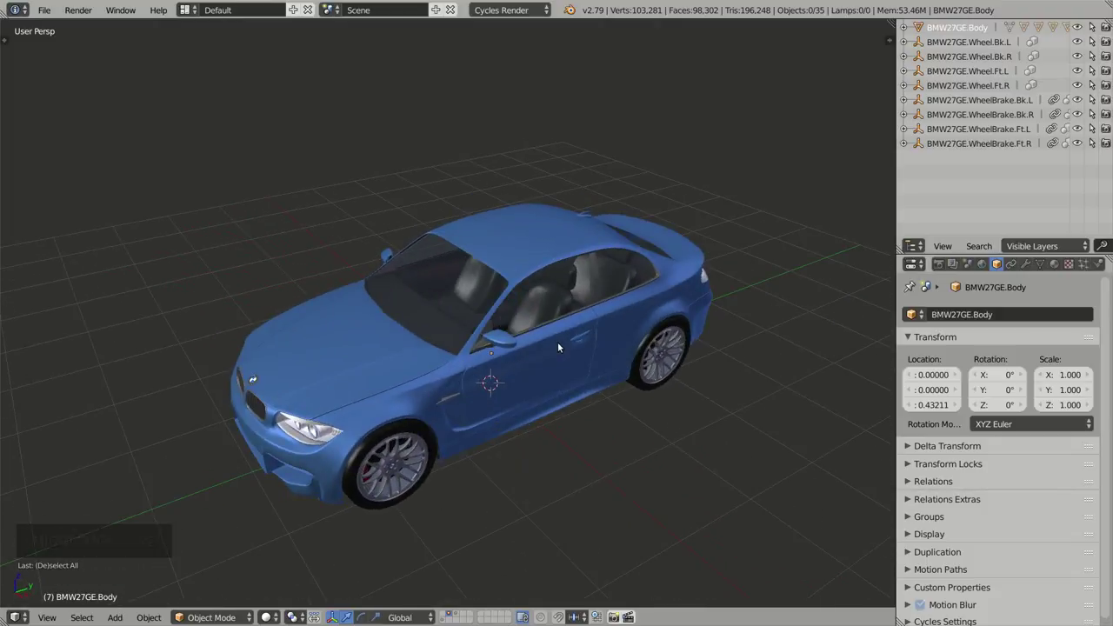
key(KP_3)
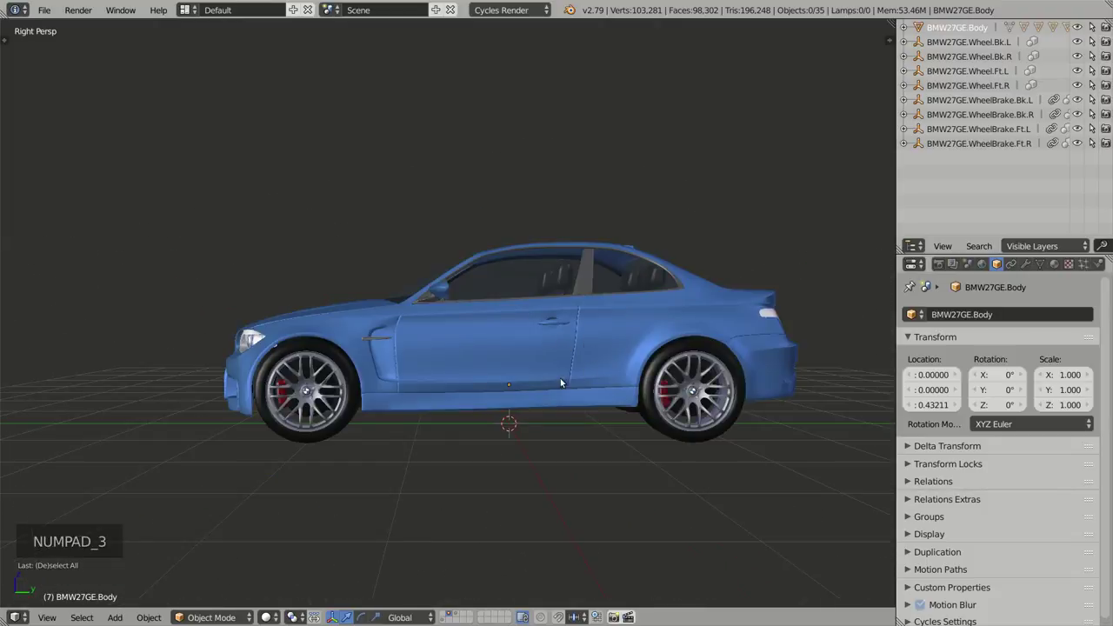
middle_click(522, 345)
middle_click(559, 377)
middle_click(522, 326)
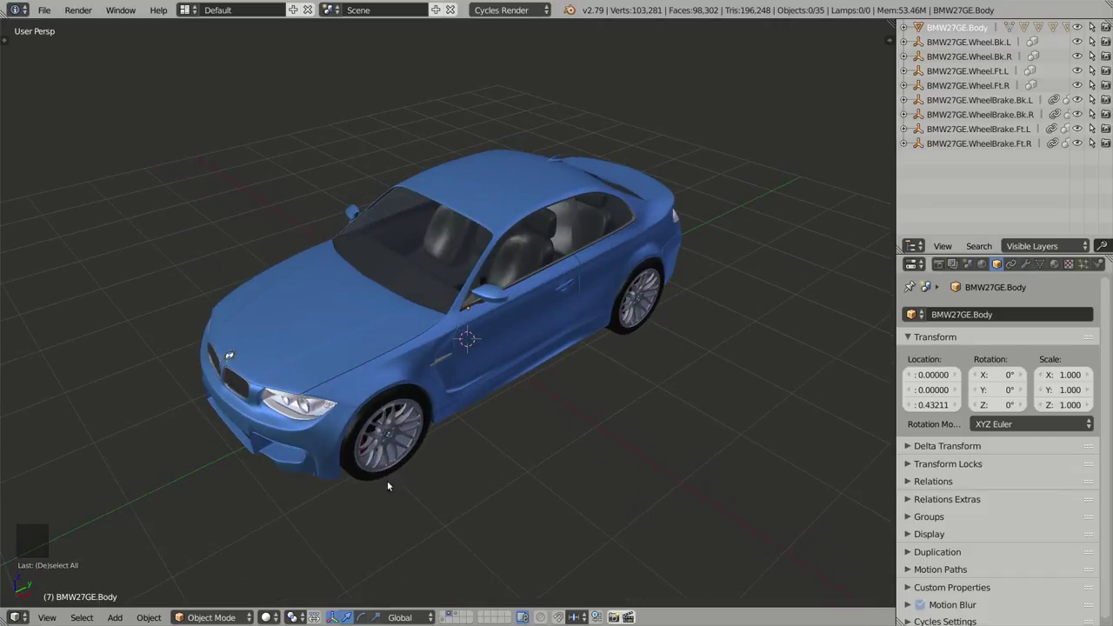
middle_click(539, 466)
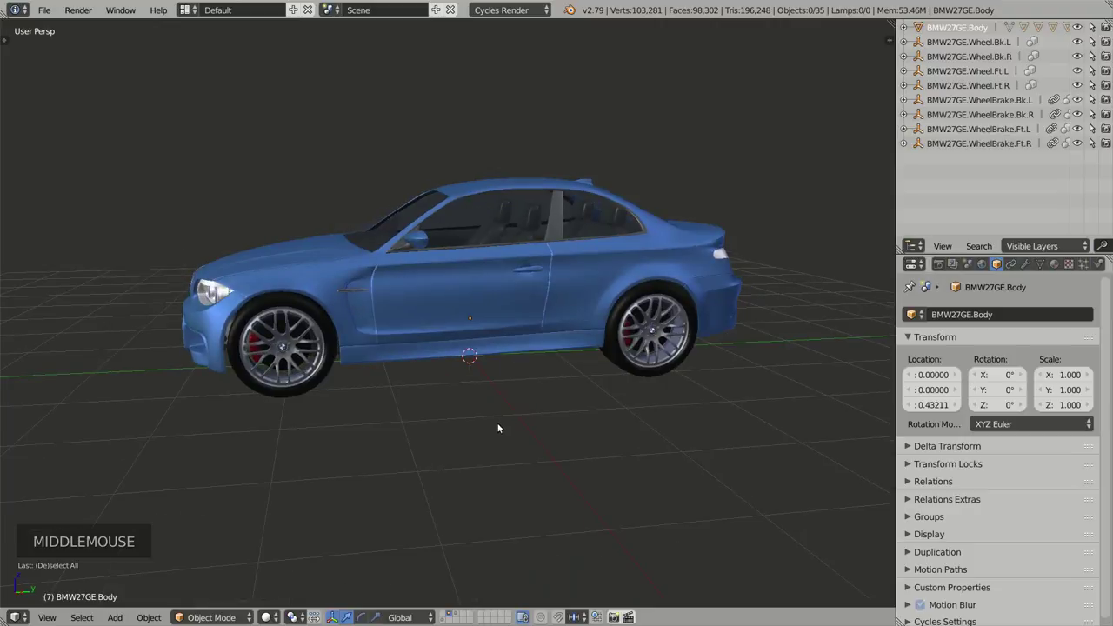
key(KP_3)
key(KP_5)
Step: Zoom in on the rear wheel, orbit around it, then return to a perspective overview of the car
scroll(up, 3)
middle_click(701, 305)
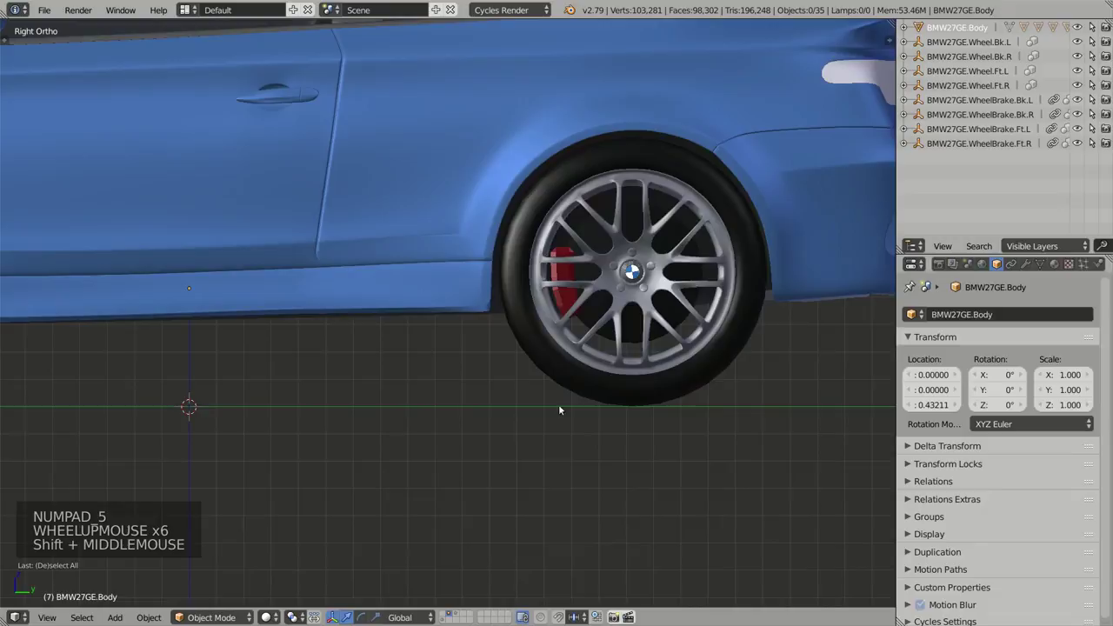
middle_click(574, 423)
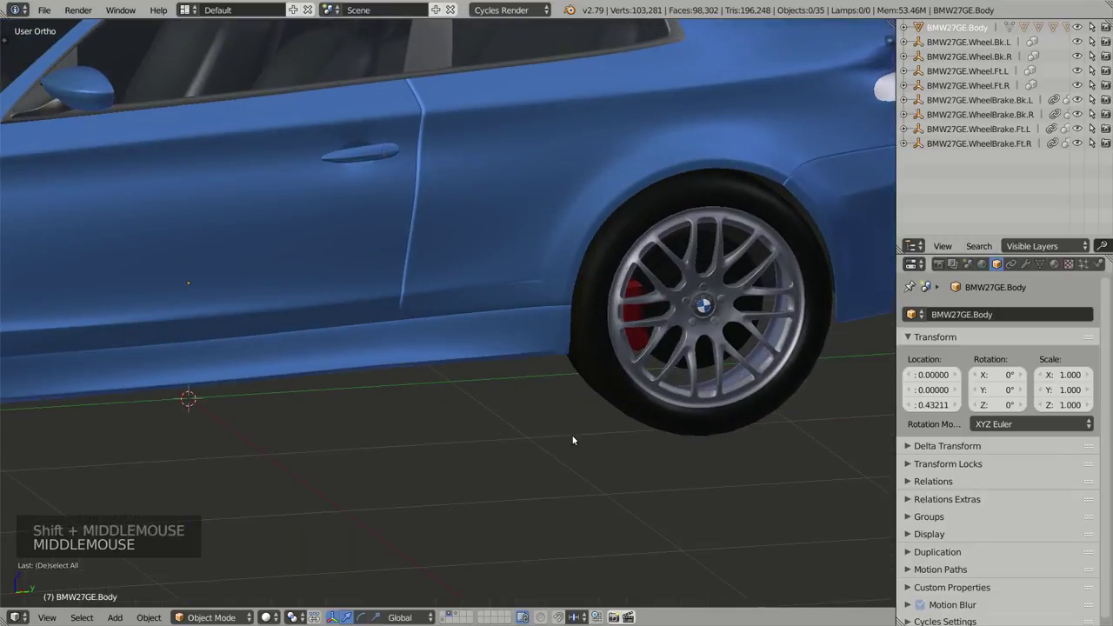
scroll(down, 3)
middle_click(545, 466)
middle_click(541, 477)
scroll(down, 3)
middle_click(499, 412)
middle_click(520, 405)
key(KP_5)
scroll(down, 3)
middle_click(523, 381)
middle_click(525, 380)
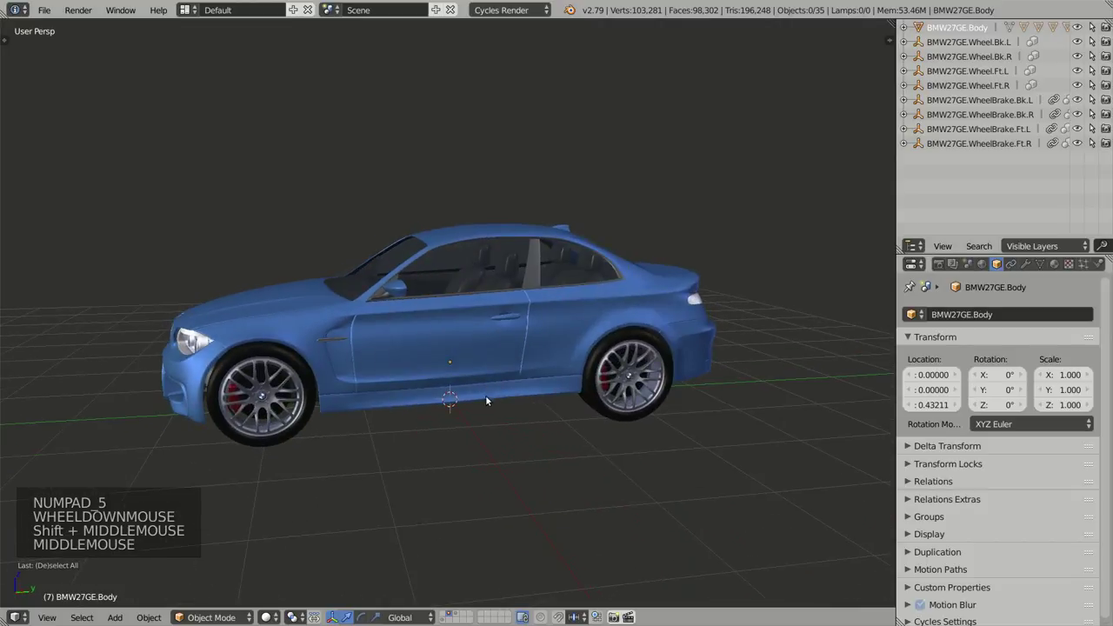
Step: Add the Car (deformation rig) armature and check its bones through the car in wireframe, then back to solid
key(shift+a)
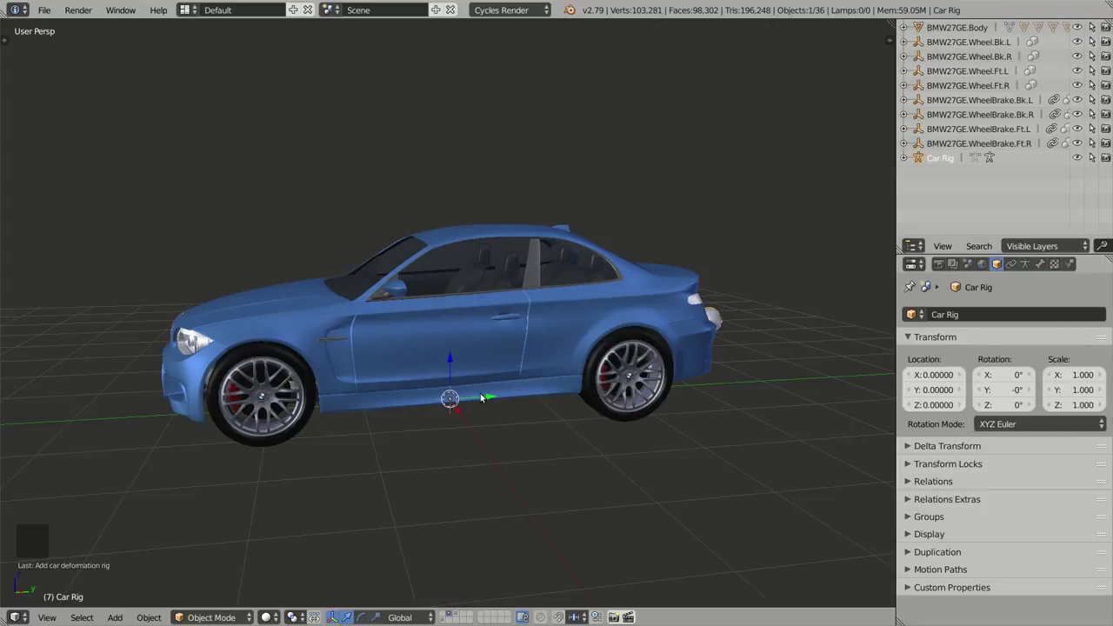
middle_click(495, 405)
key(z)
middle_click(526, 389)
scroll(up, 3)
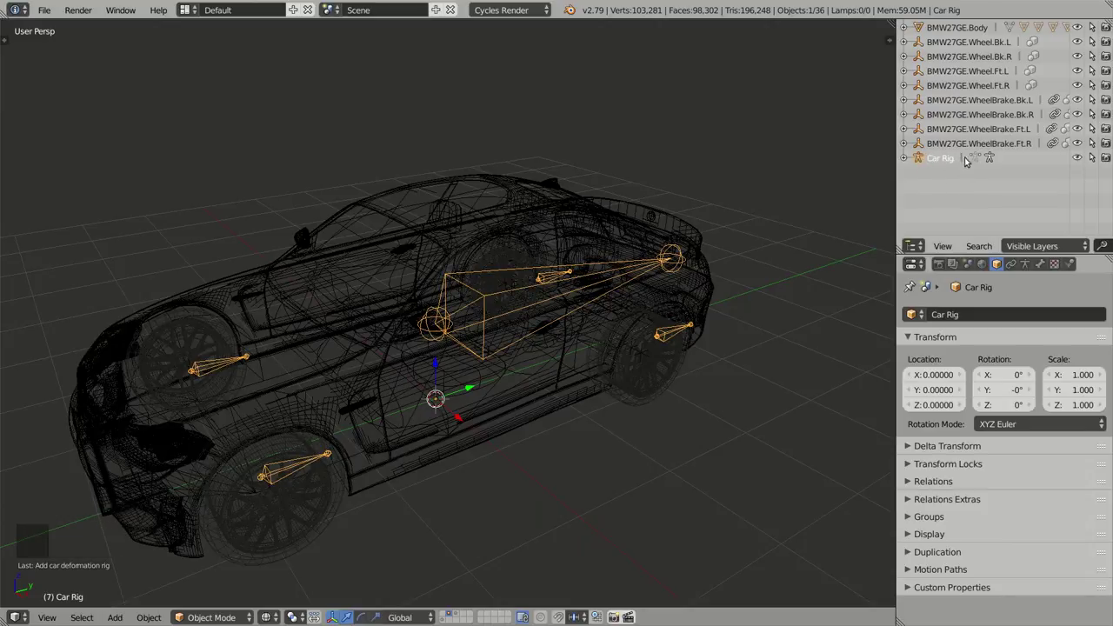
middle_click(560, 345)
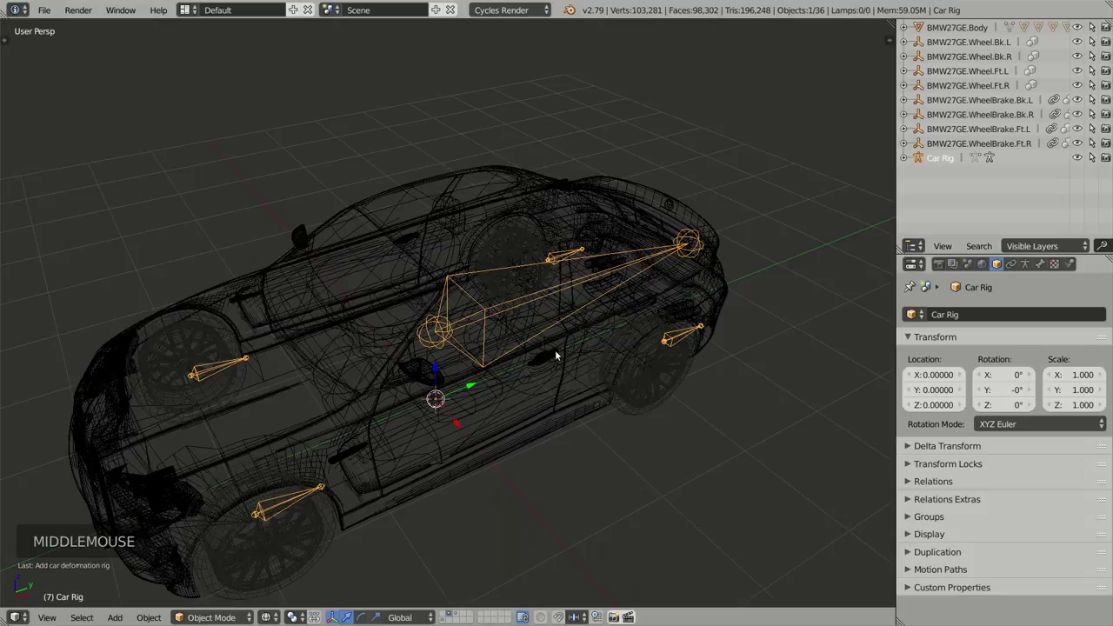
middle_click(522, 353)
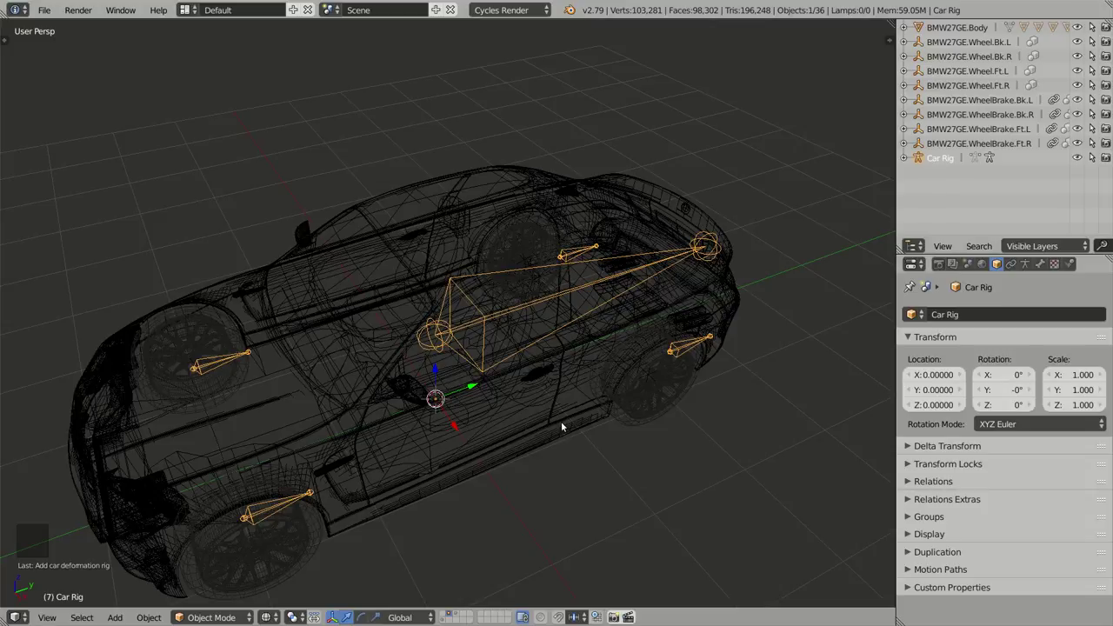
key(z)
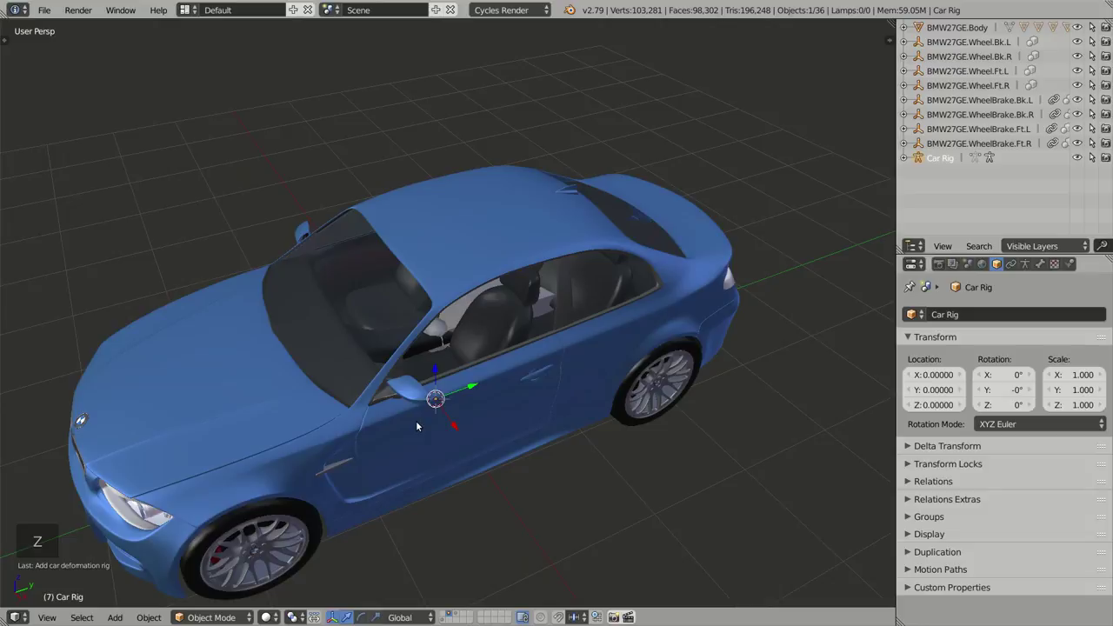
middle_click(433, 423)
middle_click(504, 398)
scroll(up, 3)
middle_click(551, 389)
scroll(up, 3)
right_click(412, 445)
middle_click(424, 461)
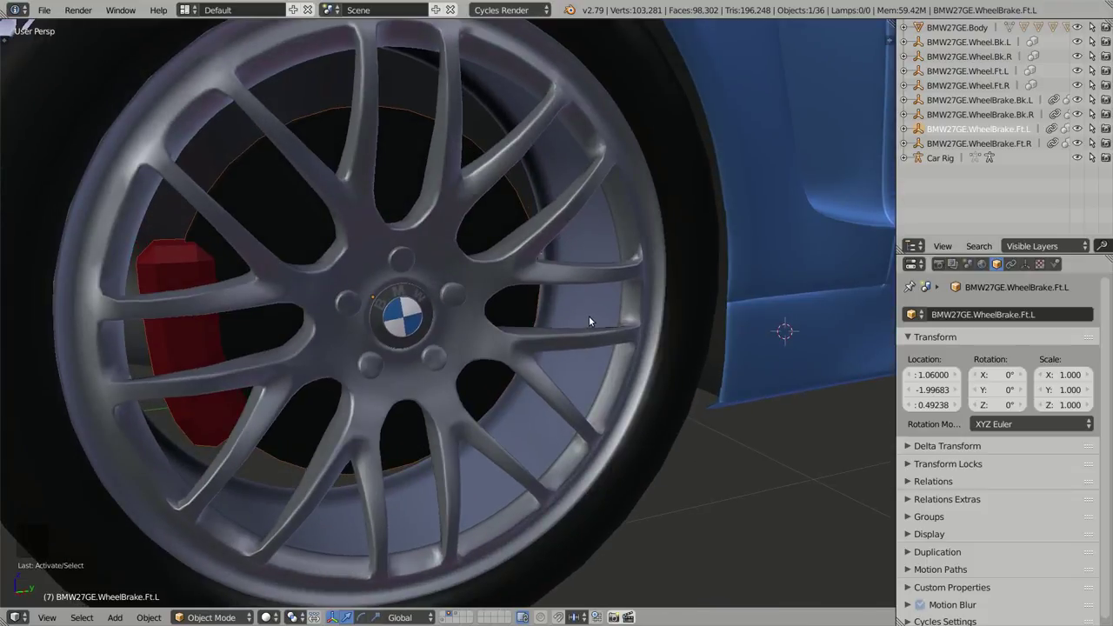
middle_click(590, 369)
scroll(down, 3)
middle_click(558, 359)
right_click(576, 298)
key(z)
middle_click(758, 290)
scroll(down, 3)
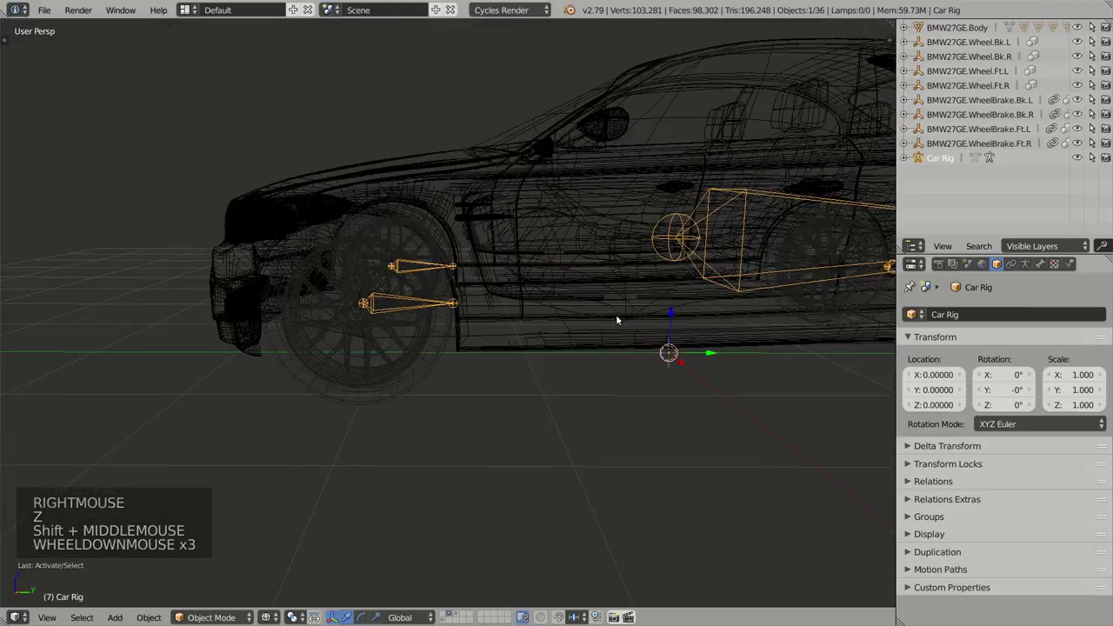
key(x)
middle_click(713, 271)
middle_click(615, 321)
key(z)
key(shift+a)
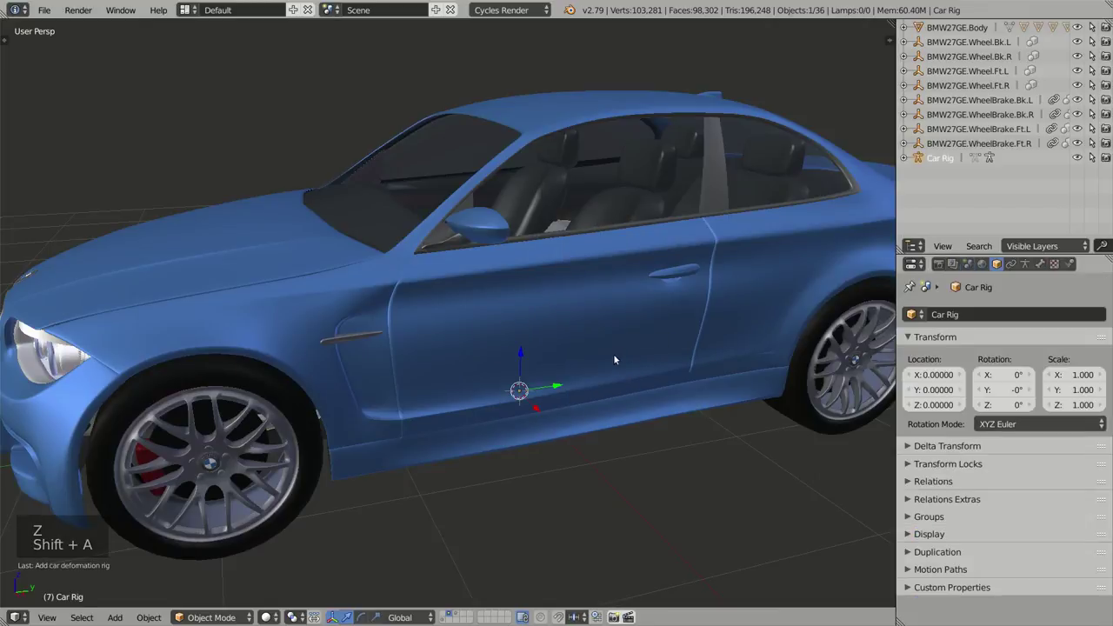
Step: Show the Tool Shelf's Add car deformation rig panel and its F6 popup, viewing the rig from above
key(t)
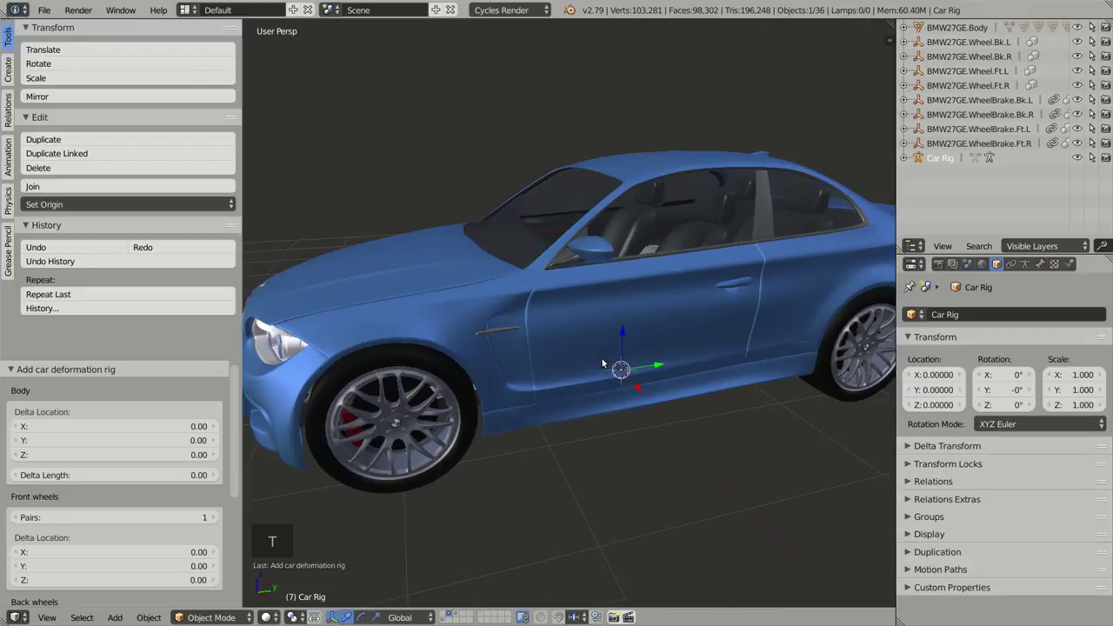
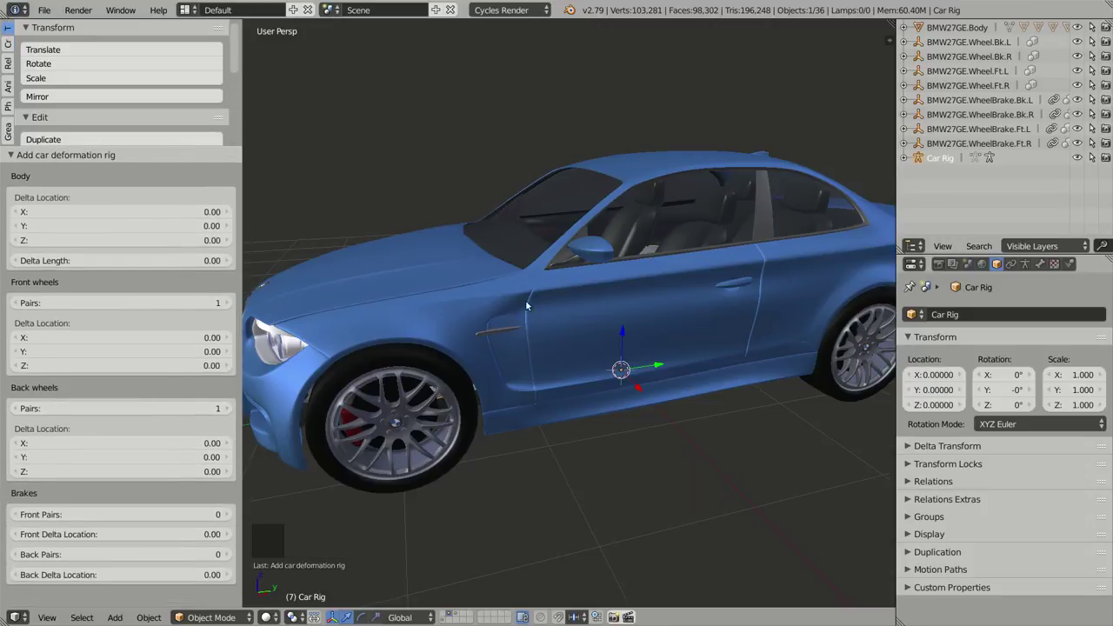
middle_click(531, 307)
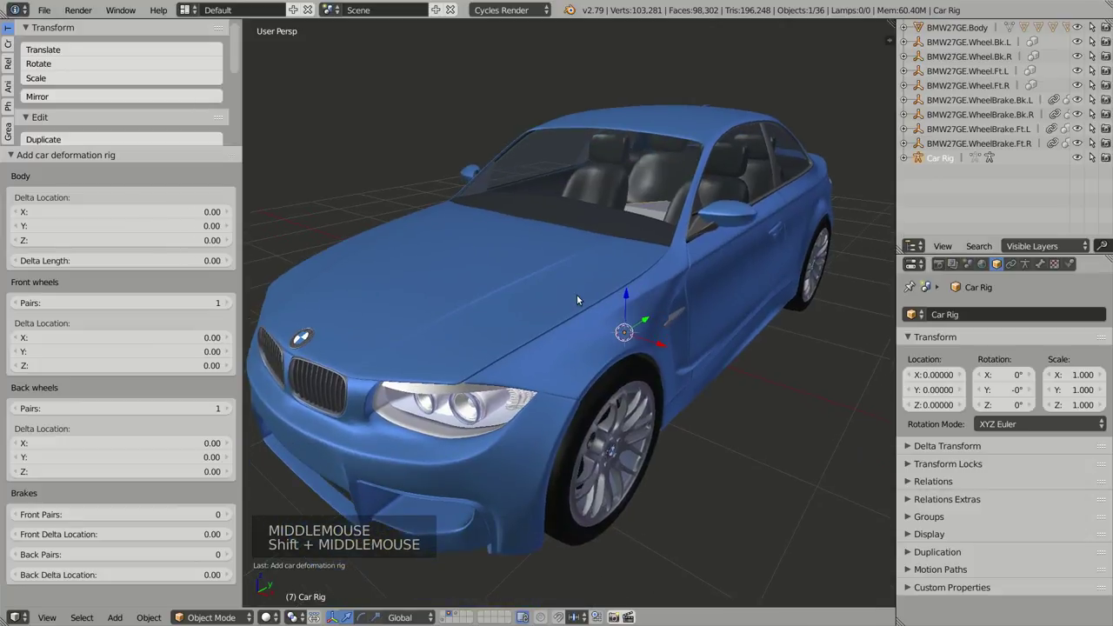
middle_click(581, 313)
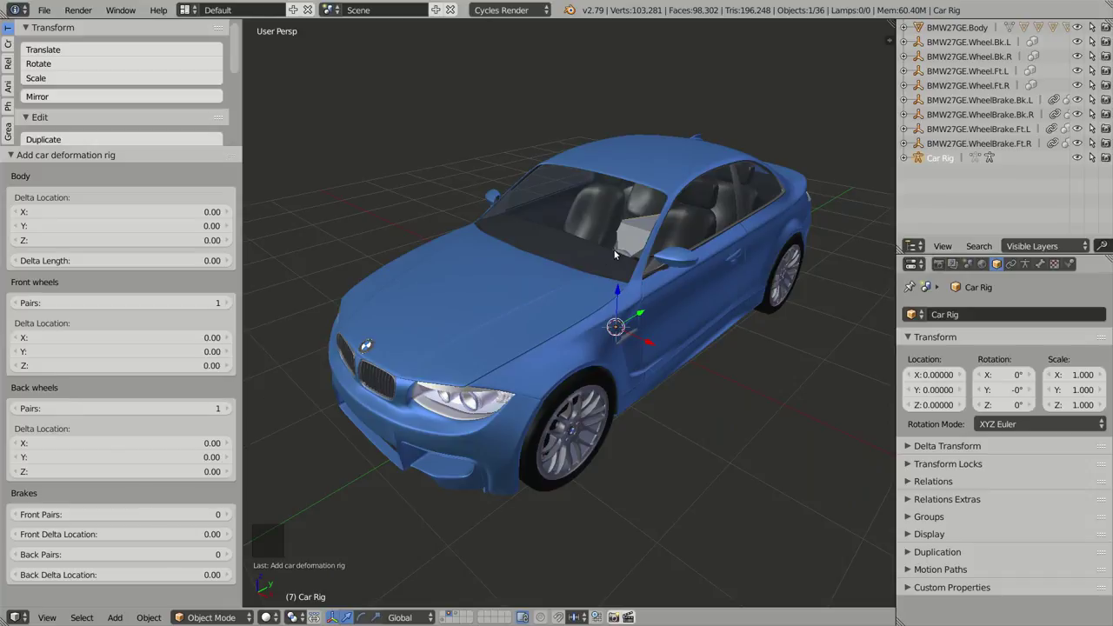
key(F6)
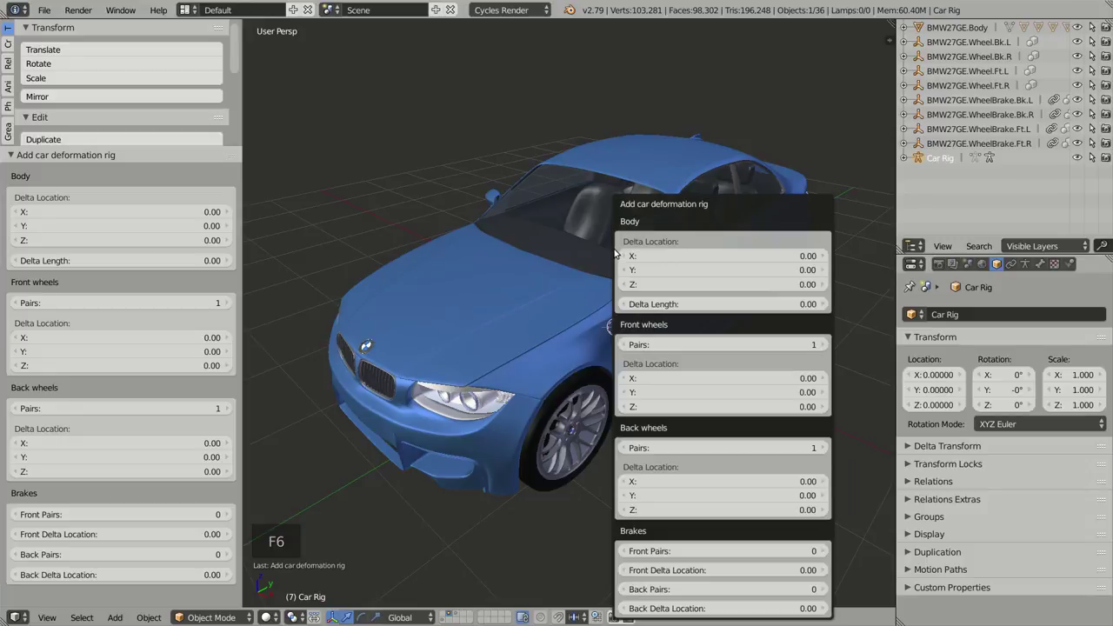
key(z)
Step: Change the rig's Front wheels Pairs and Back wheels Pairs counts and check the resulting wheel bones
middle_click(665, 302)
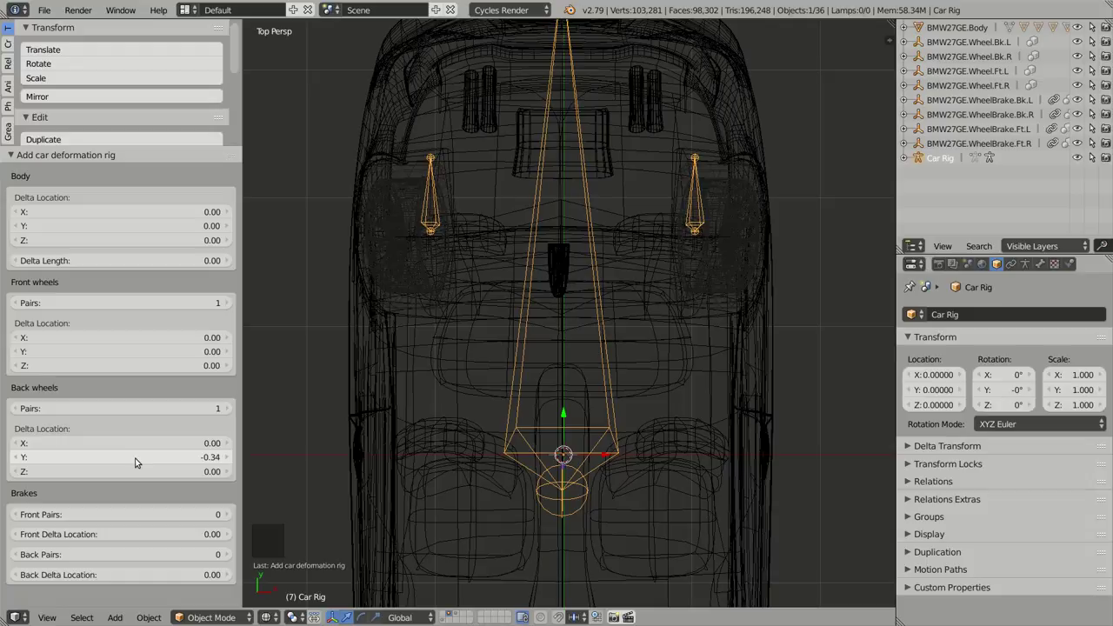
click(137, 460)
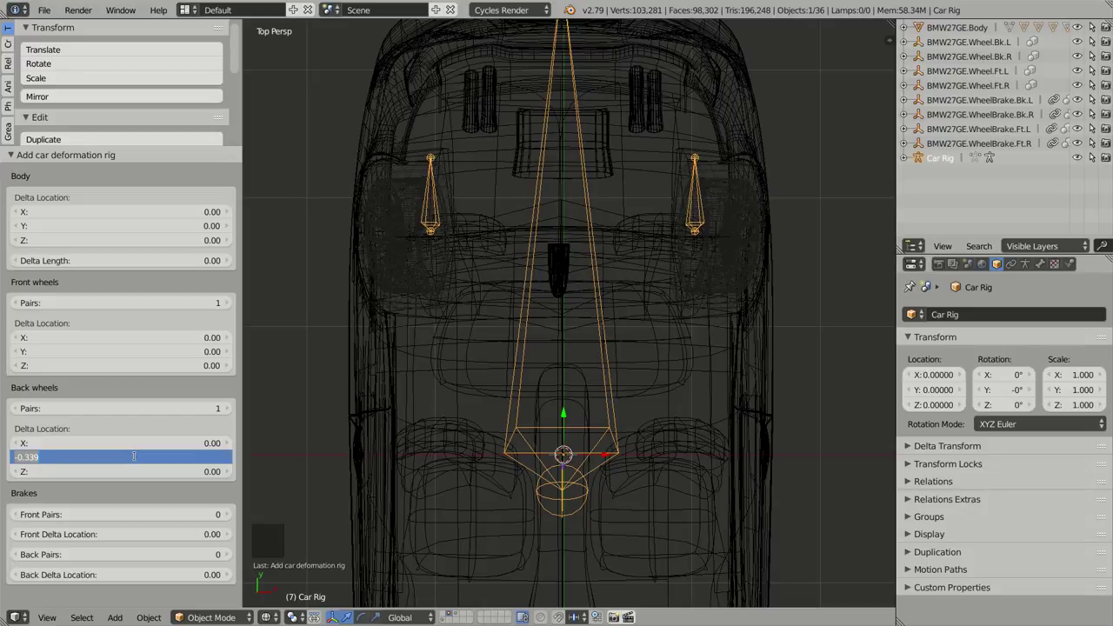
middle_click(463, 465)
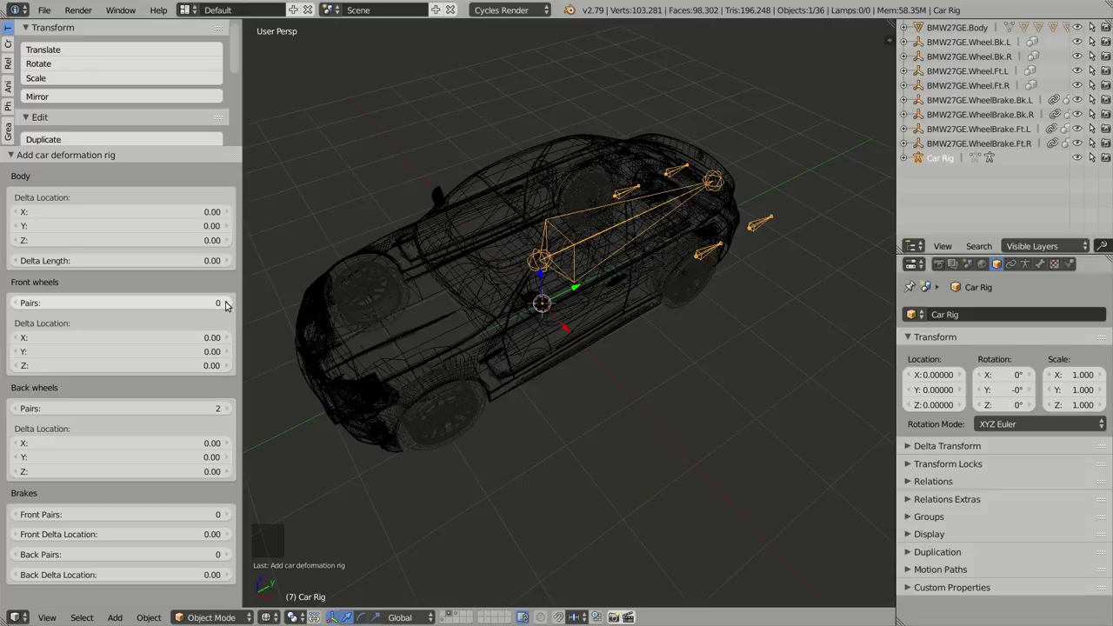
click(553, 306)
middle_click(553, 306)
click(19, 409)
middle_click(543, 360)
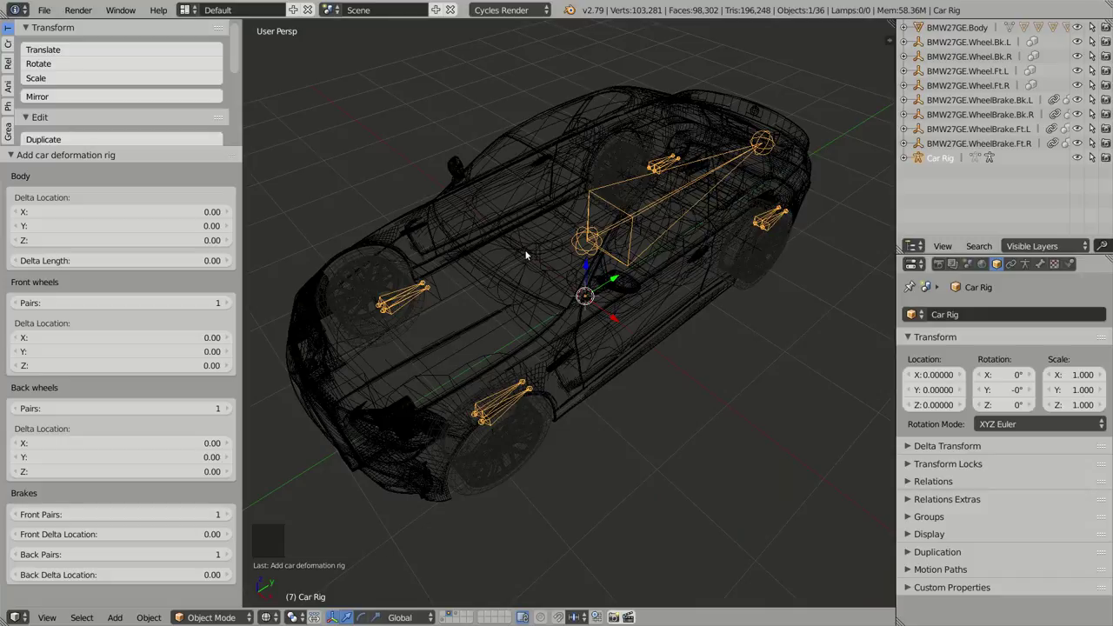
Step: Hide the Tool Shelf and frame the car and rig in right-side orthographic view at the wheel hubs
key(t)
key(KP_3)
key(KP_5)
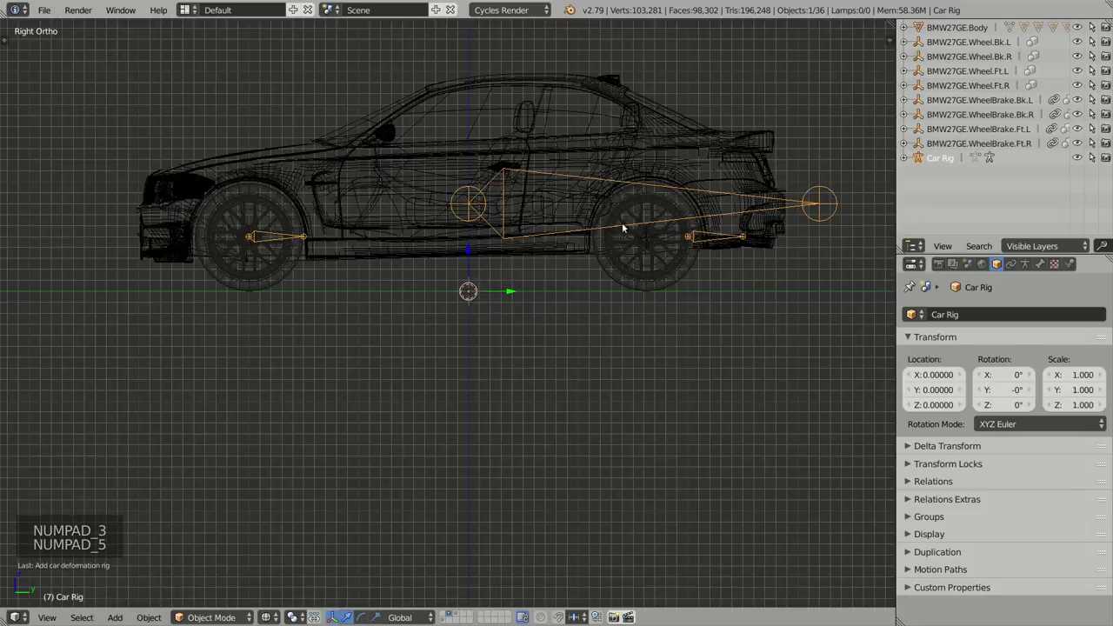
middle_click(619, 224)
scroll(up, 3)
middle_click(472, 238)
scroll(down, 3)
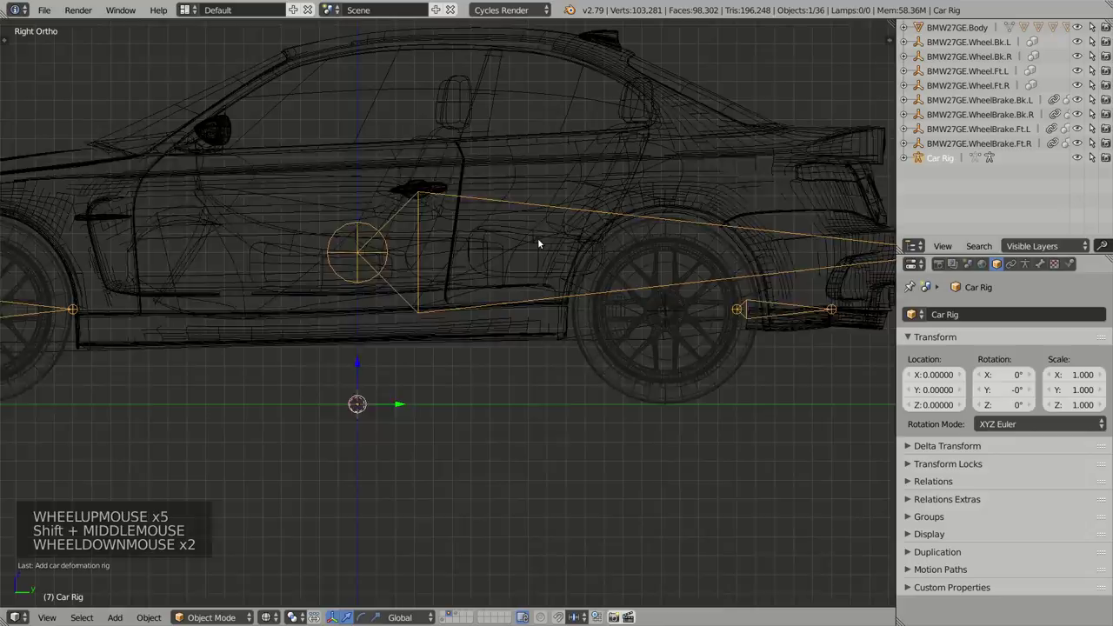
scroll(down, 3)
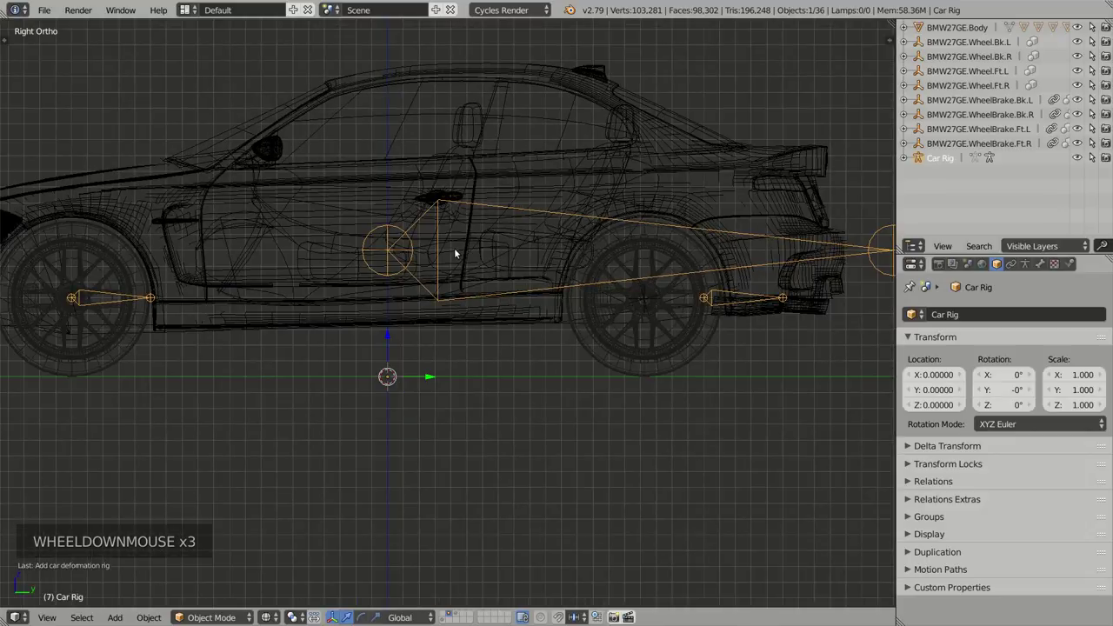
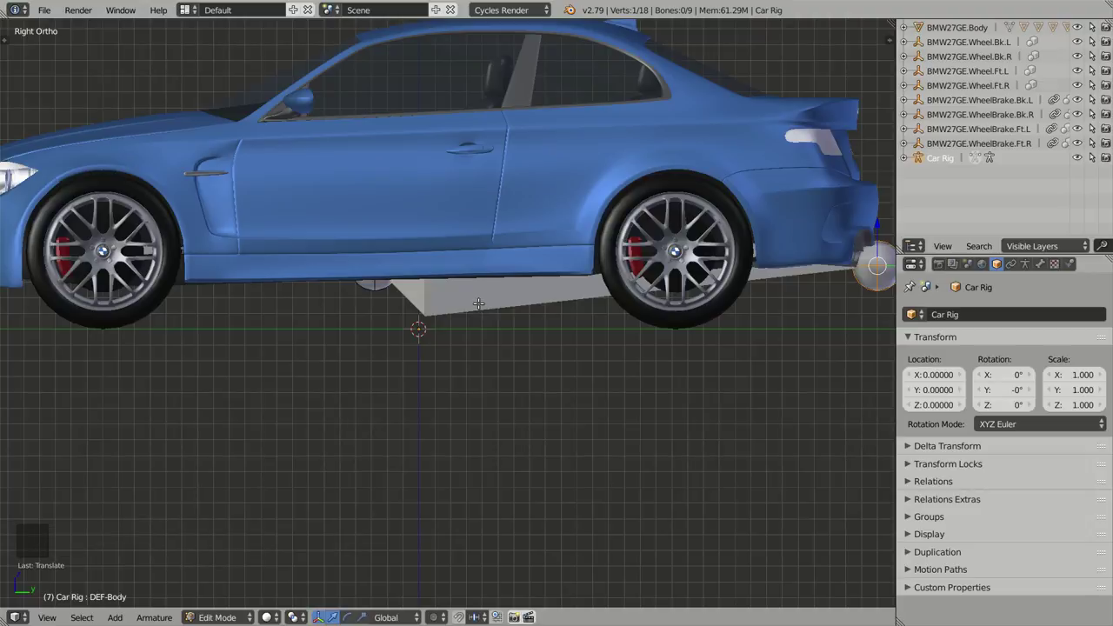
Step: Leave Edit Mode, select the car body then the Car Rig, and parent the body to the armature with Ctrl+P
key(Tab)
middle_click(462, 209)
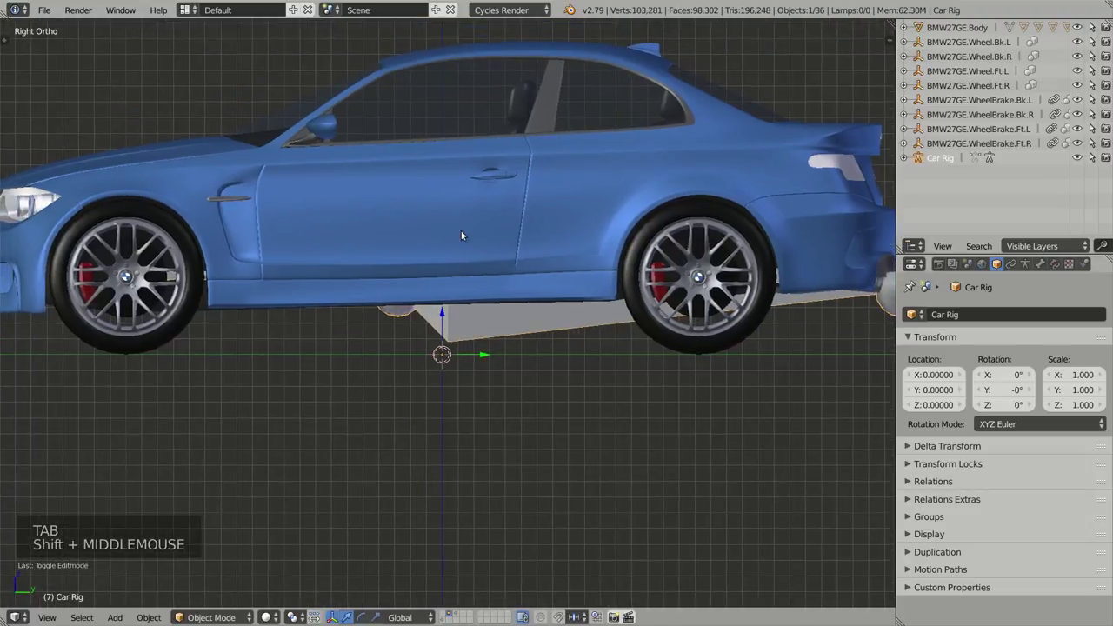
middle_click(461, 213)
right_click(421, 244)
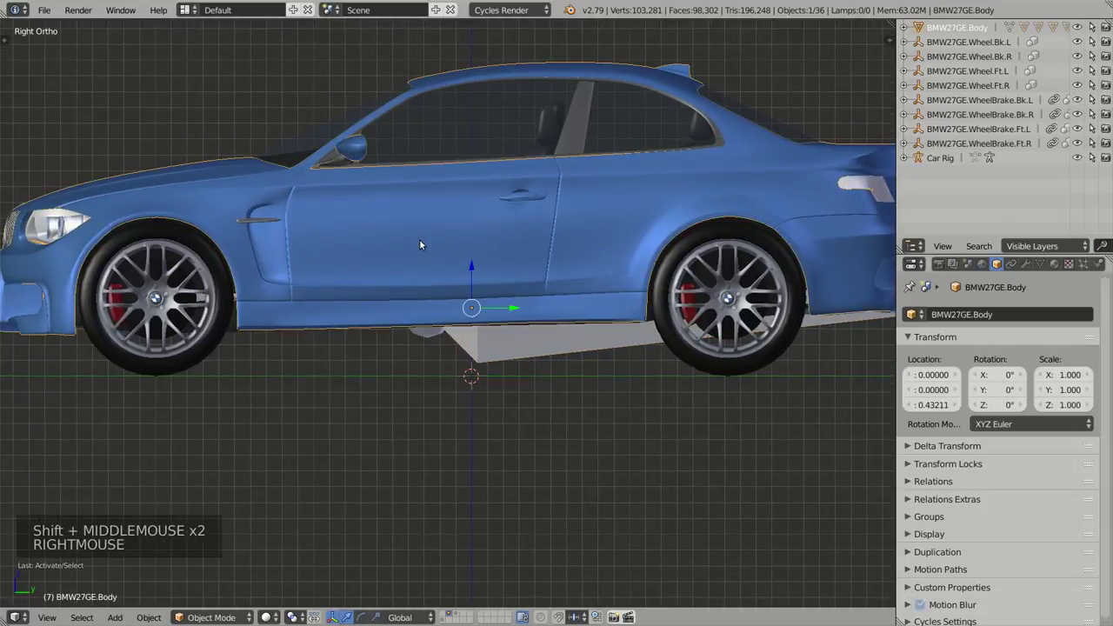
middle_click(589, 213)
key(r)
key(g)
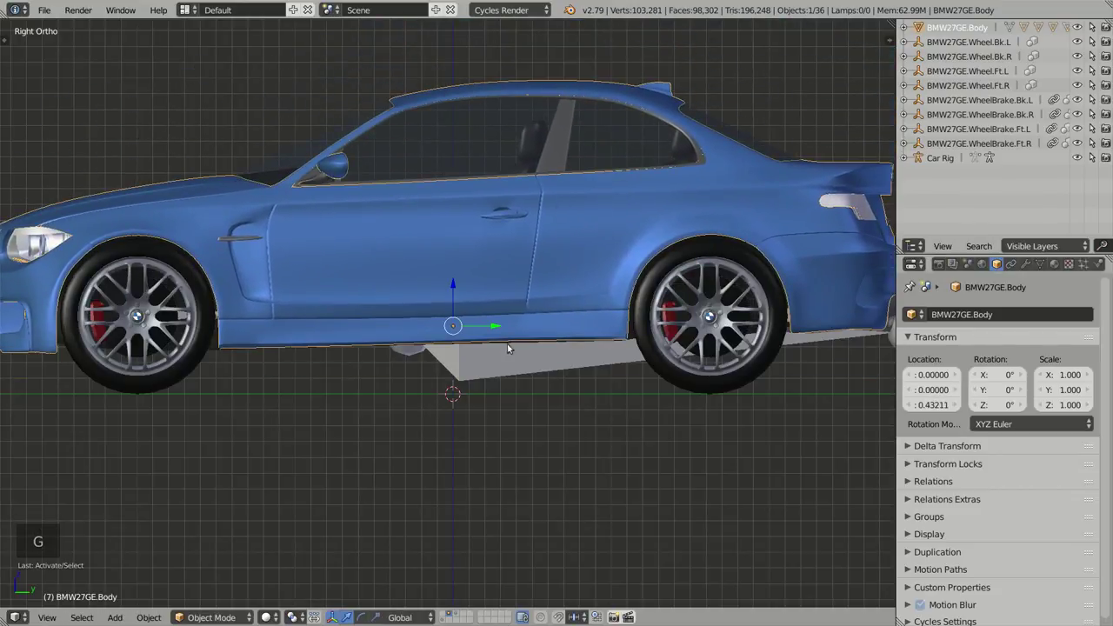
right_click(503, 367)
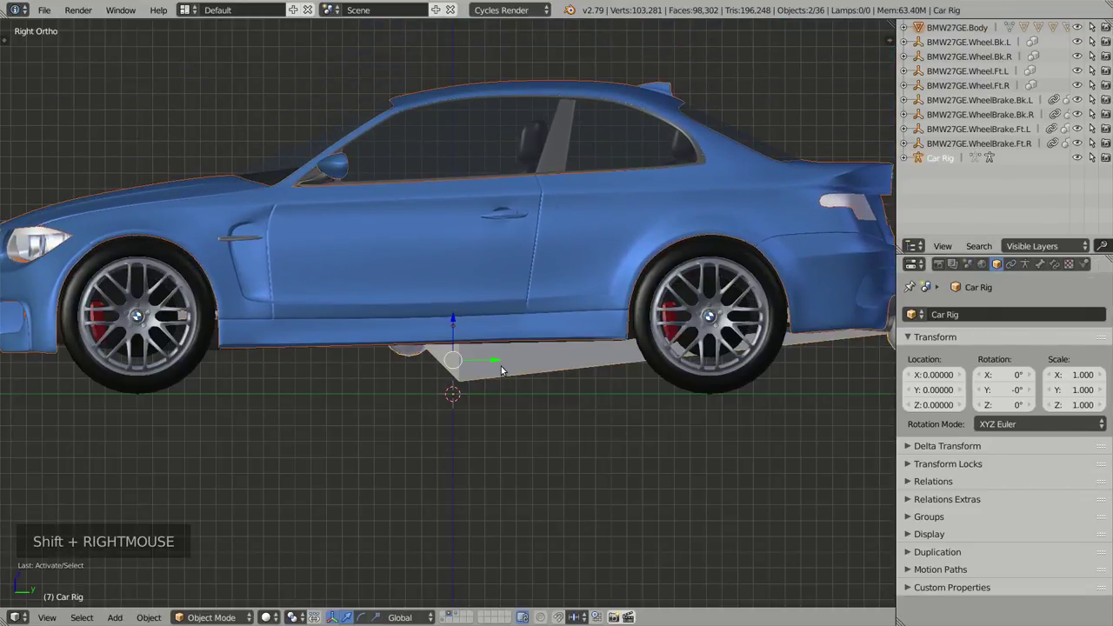
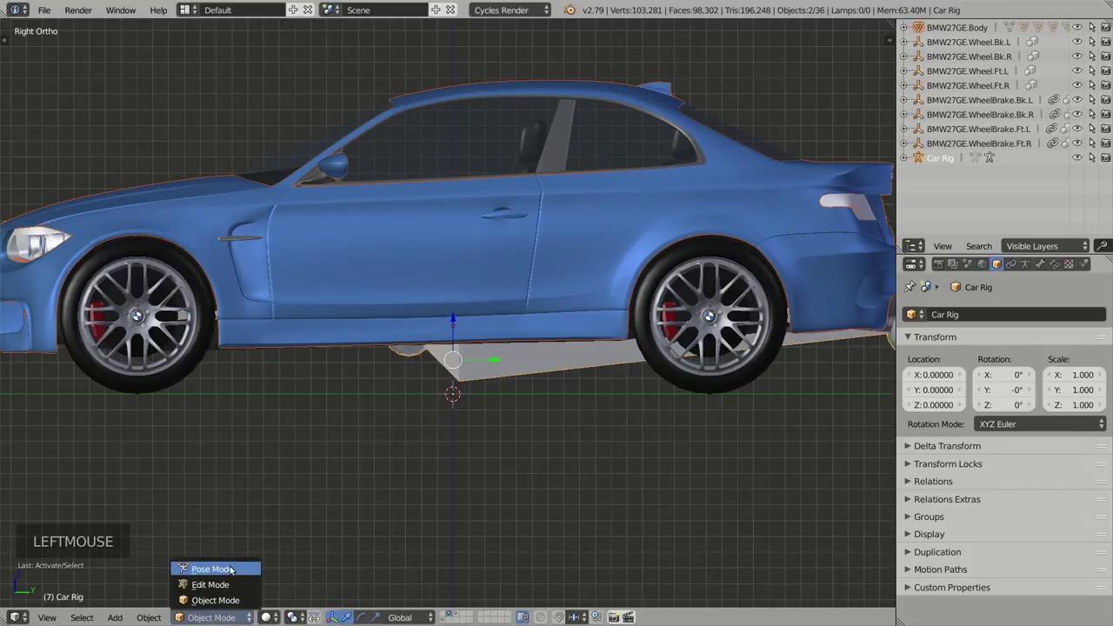
click(232, 570)
right_click(516, 373)
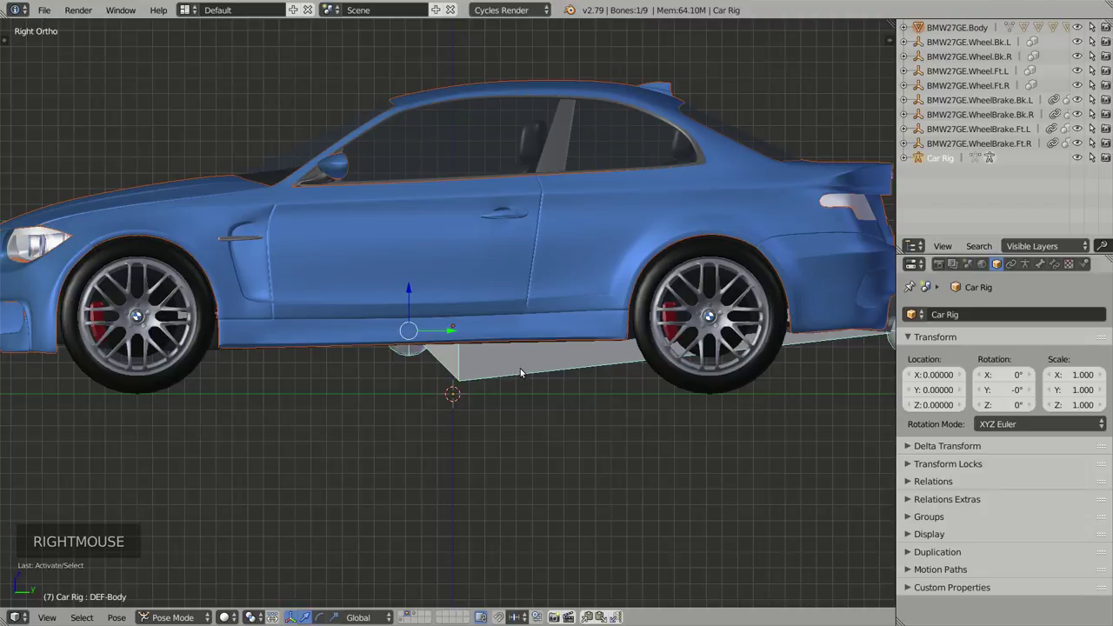
key(ctrl+p)
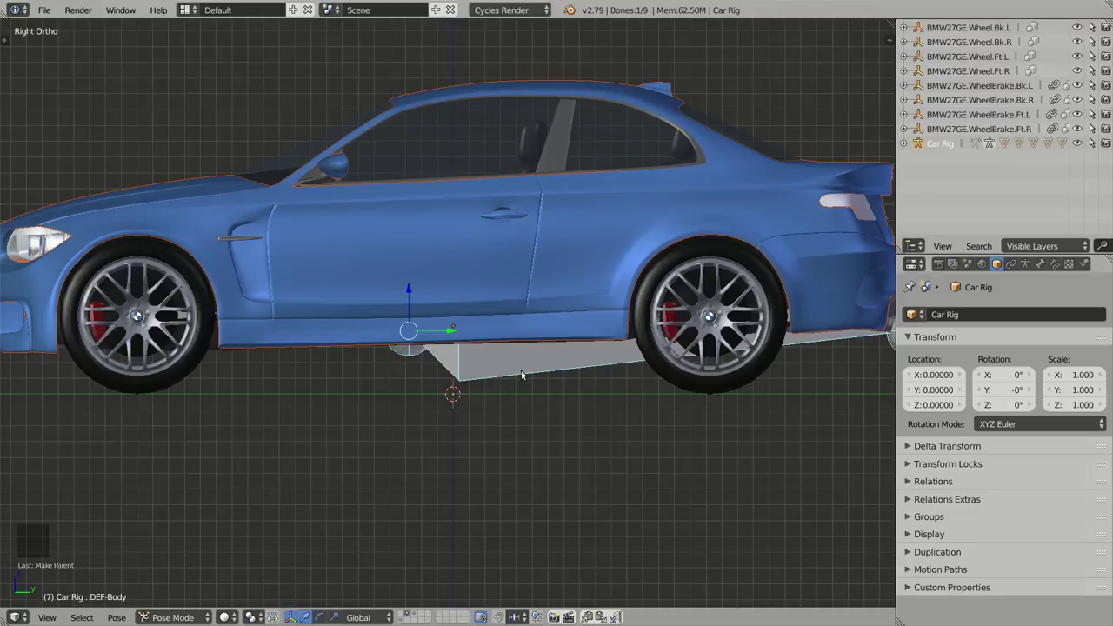
Step: Test the parenting by picking rig and front-wheel bones in wireframe and checking the car from above
right_click(522, 372)
key(r)
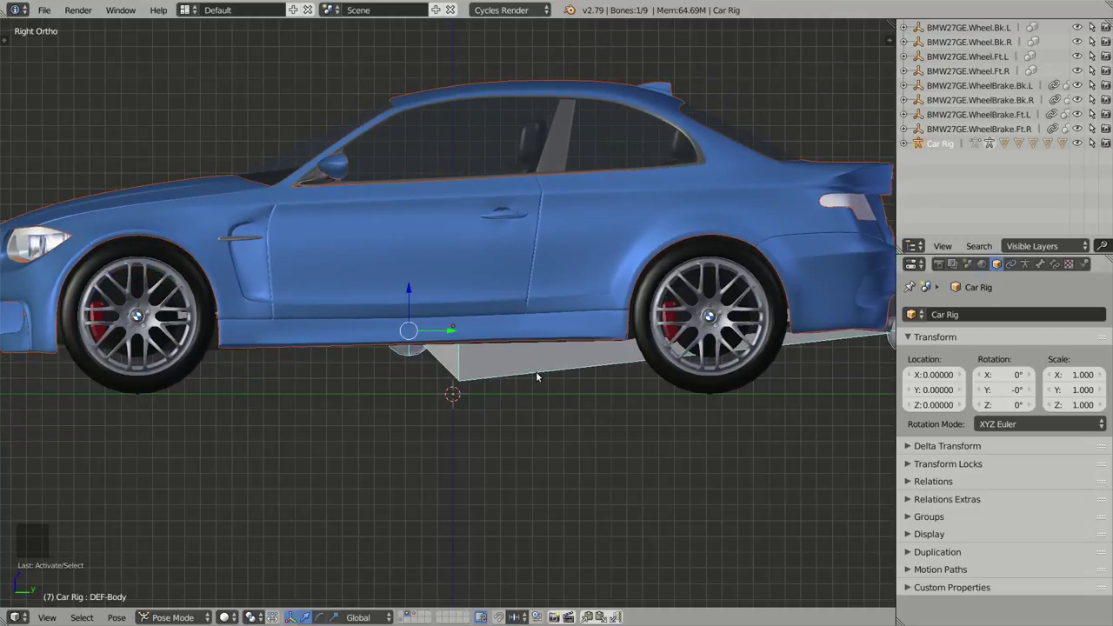
key(z)
middle_click(403, 328)
middle_click(422, 292)
right_click(340, 324)
right_click(327, 316)
middle_click(338, 316)
scroll(up, 3)
scroll(down, 3)
middle_click(609, 297)
middle_click(569, 340)
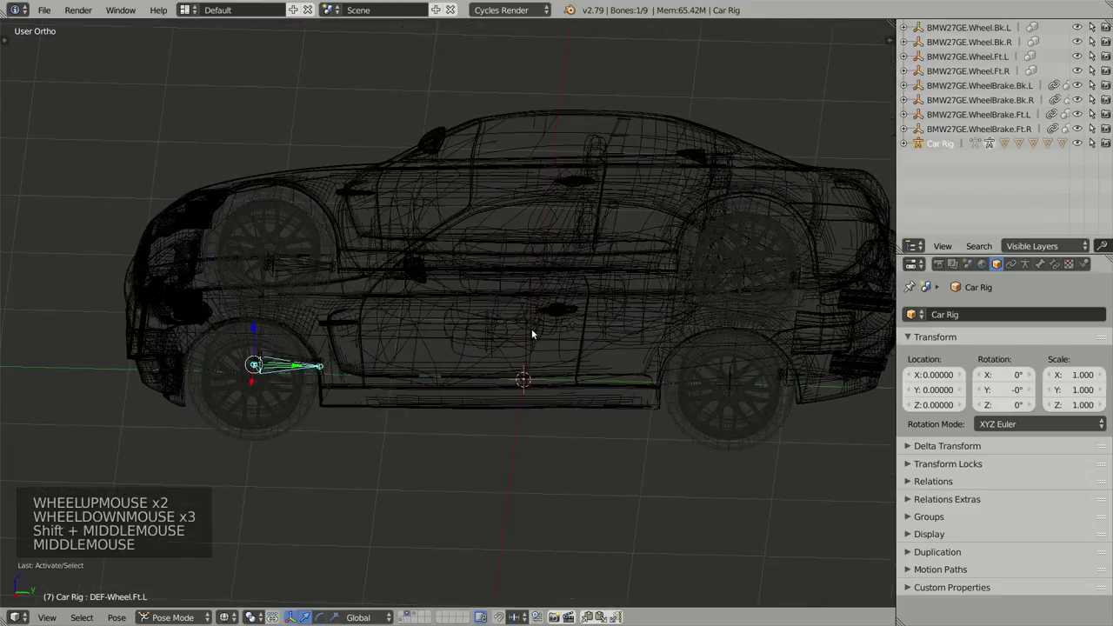
middle_click(400, 357)
middle_click(379, 341)
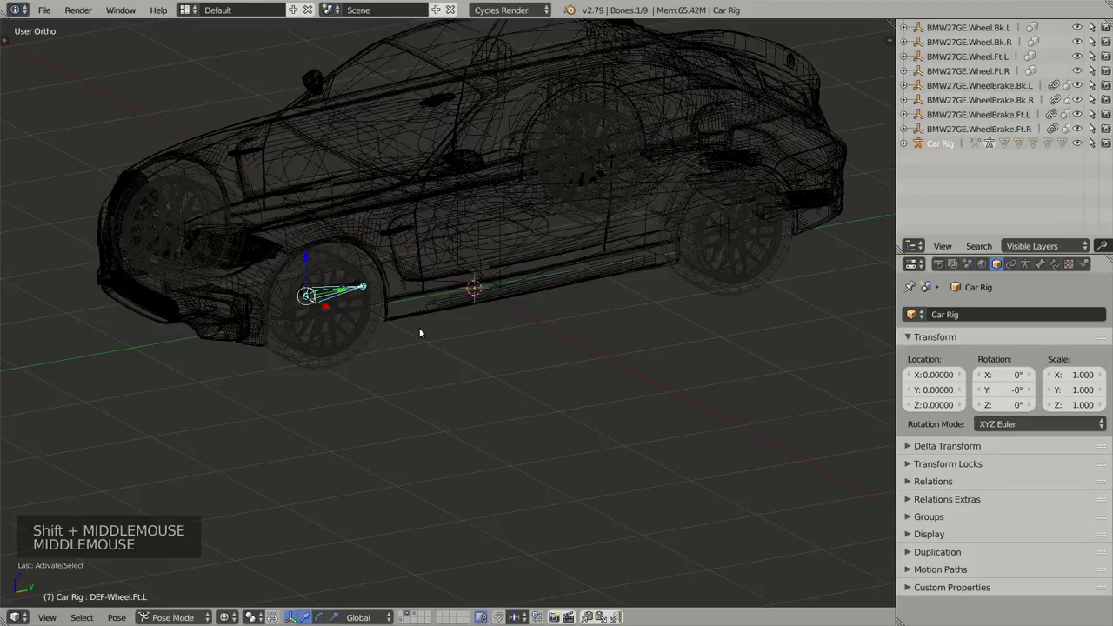
key(z)
middle_click(459, 299)
key(z)
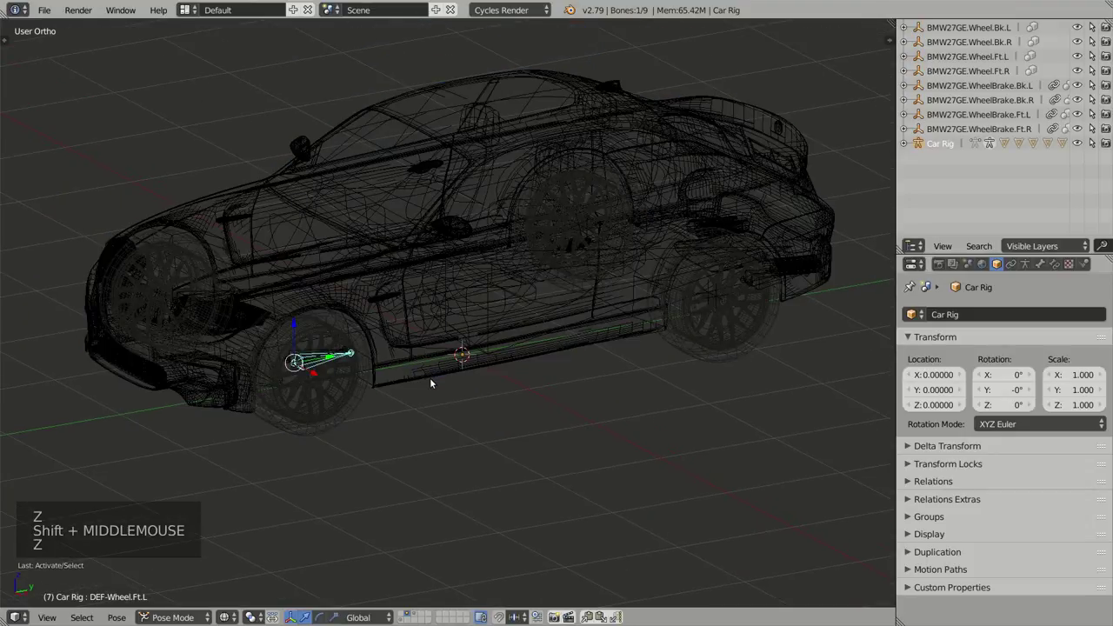
key(z)
Step: Orbit back to the side and underneath the car to select the rig's main body bone
middle_click(483, 388)
middle_click(498, 347)
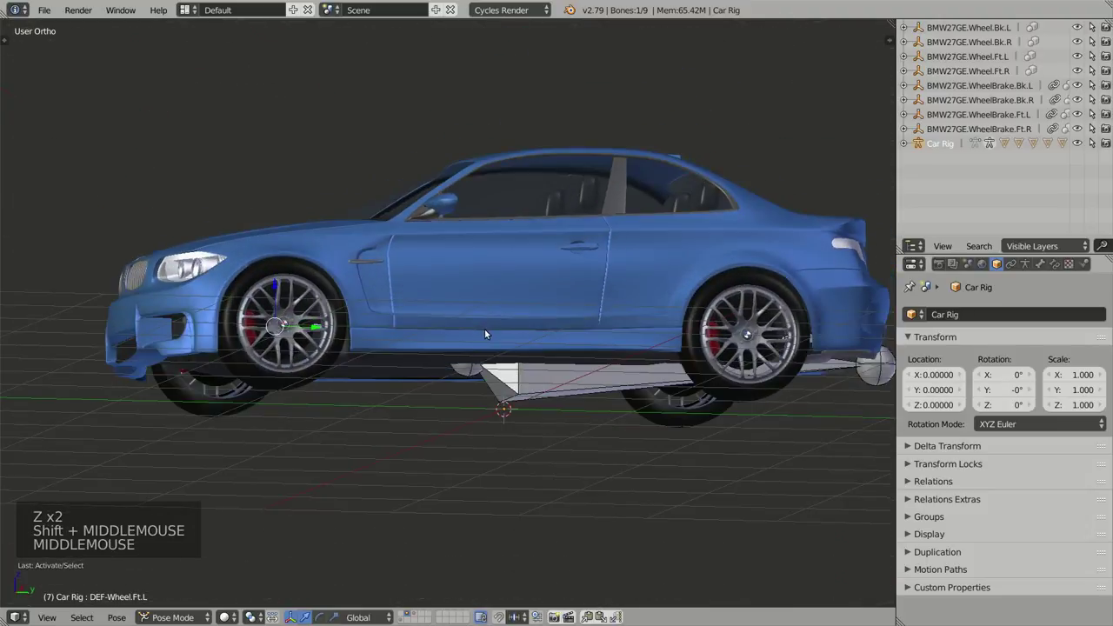
middle_click(609, 339)
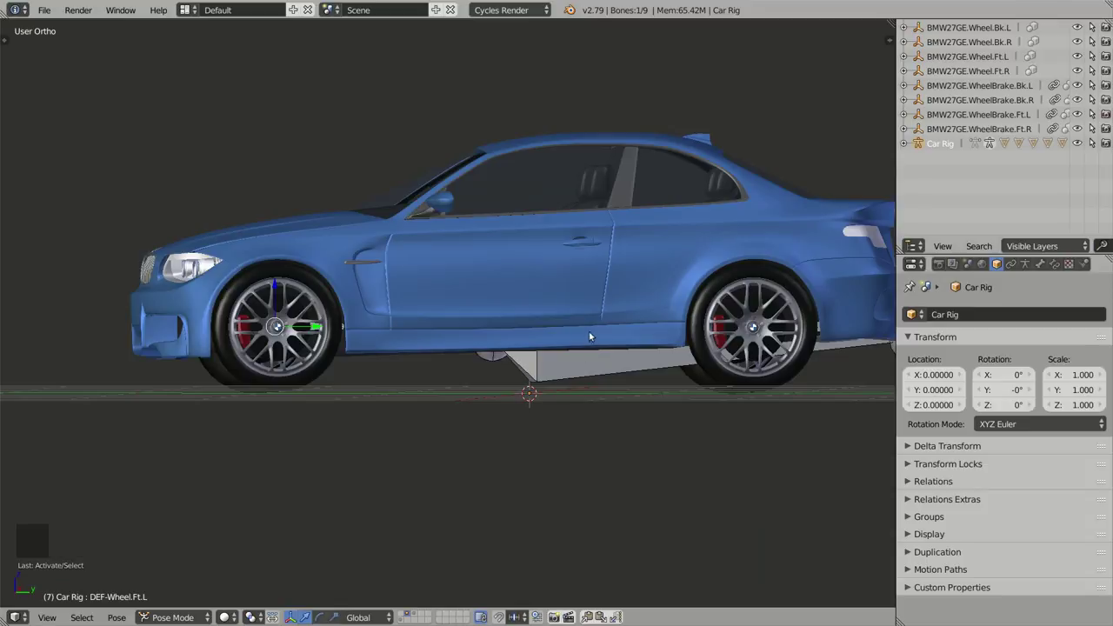
middle_click(586, 332)
middle_click(515, 342)
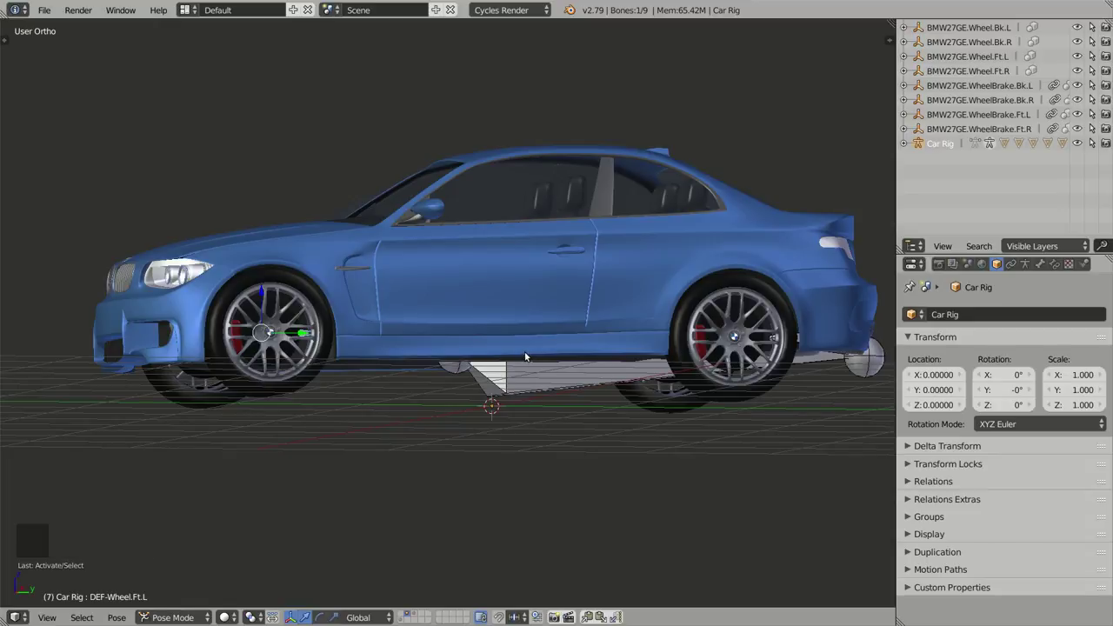
middle_click(532, 321)
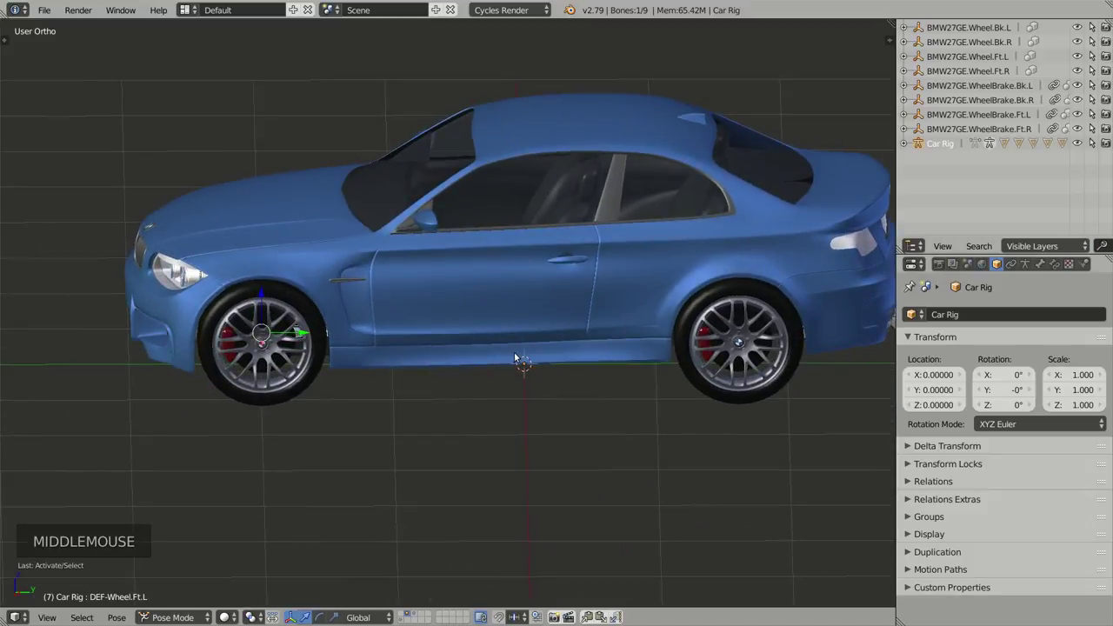
middle_click(523, 374)
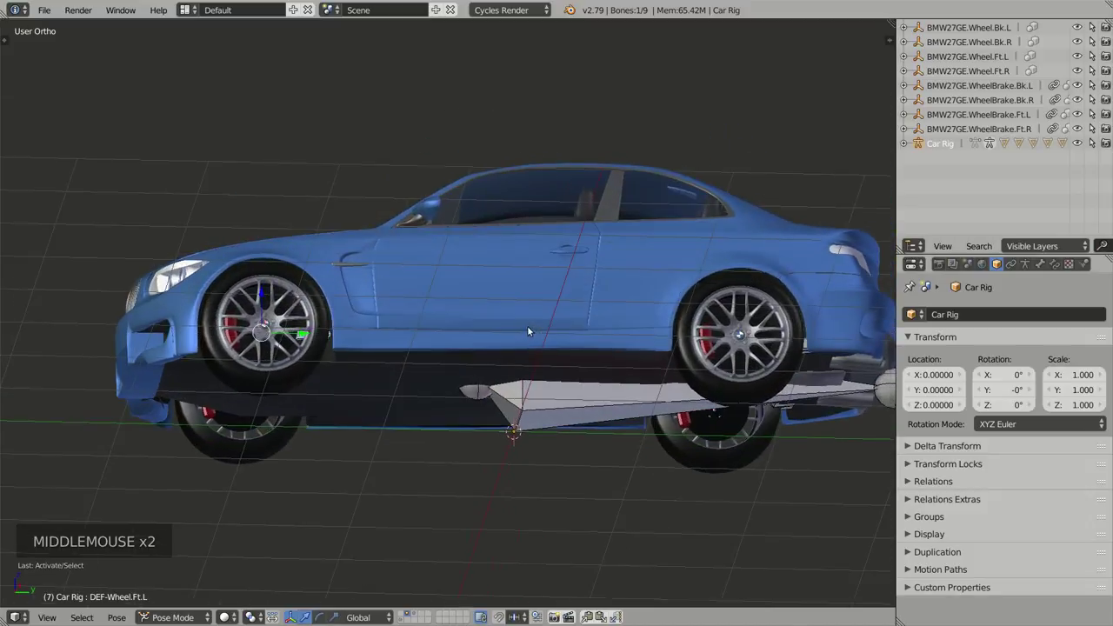
right_click(557, 399)
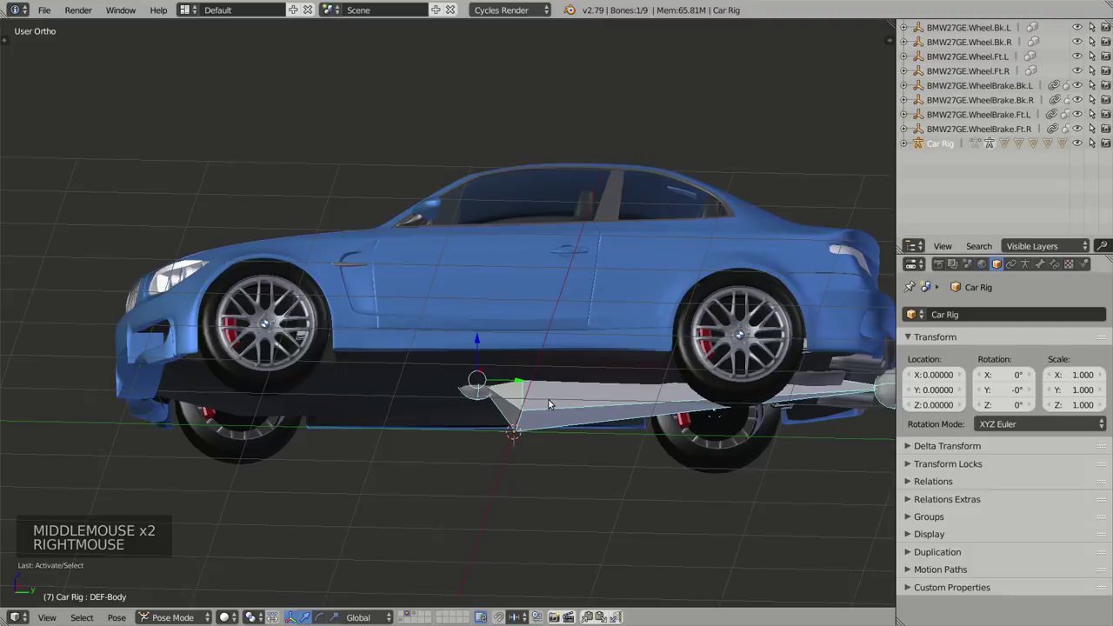
Step: Isolate the Car Rig in local view and orbit around its root shape and bones
key(KP_Divide)
middle_click(557, 325)
scroll(up, 3)
middle_click(361, 321)
middle_click(437, 356)
middle_click(564, 357)
middle_click(545, 360)
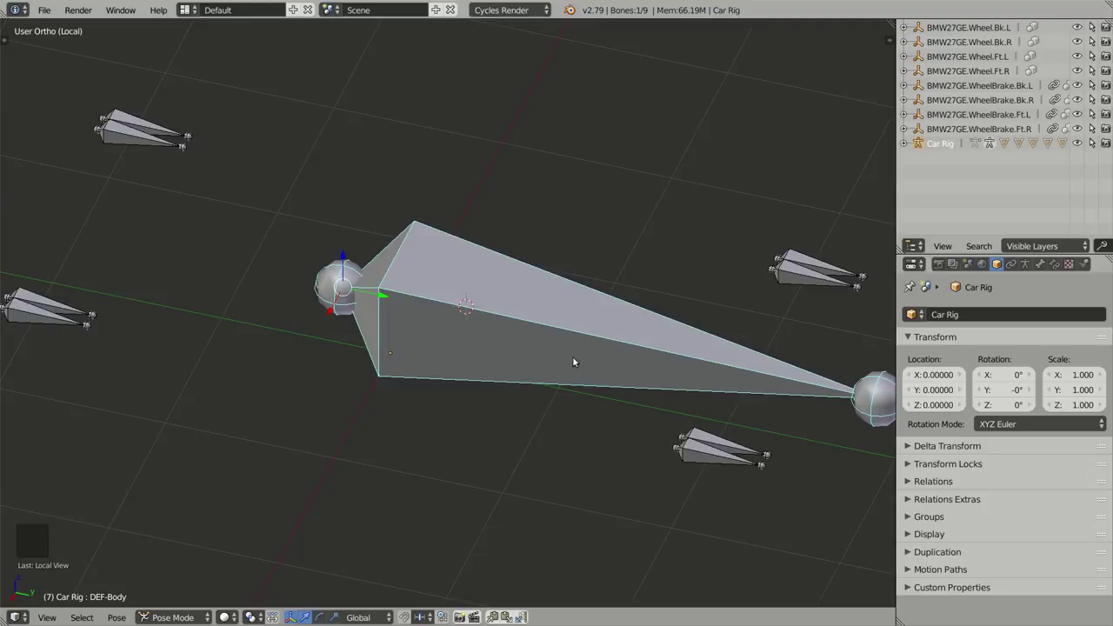
right_click(558, 324)
middle_click(377, 433)
middle_click(406, 415)
middle_click(447, 393)
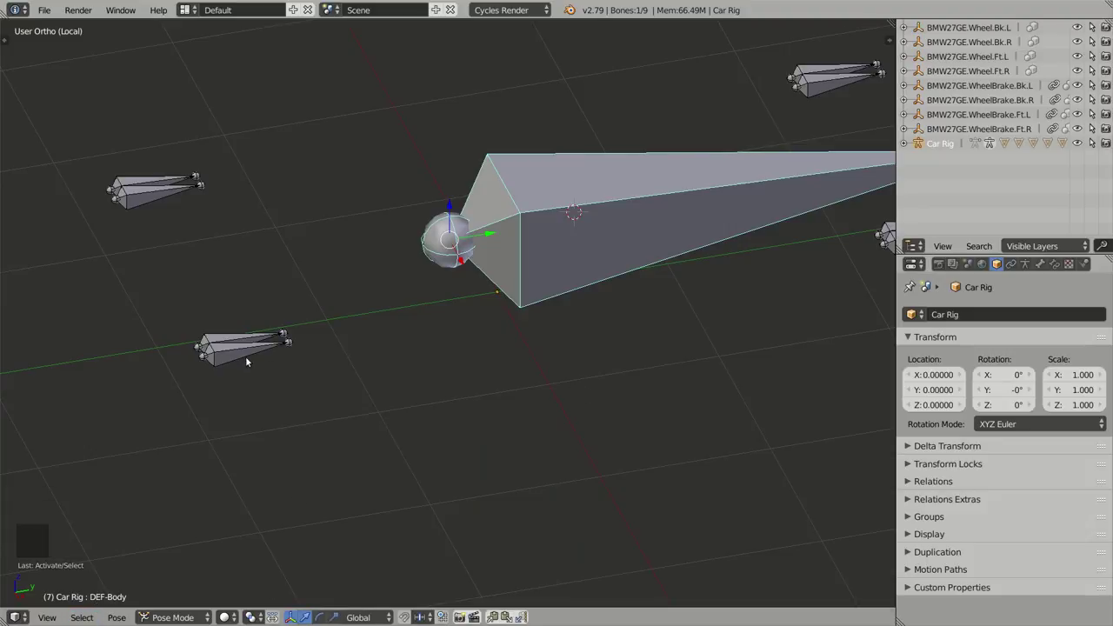
Step: Pick each wheel bone in turn to inspect them, then return the rig to Object Mode
right_click(245, 354)
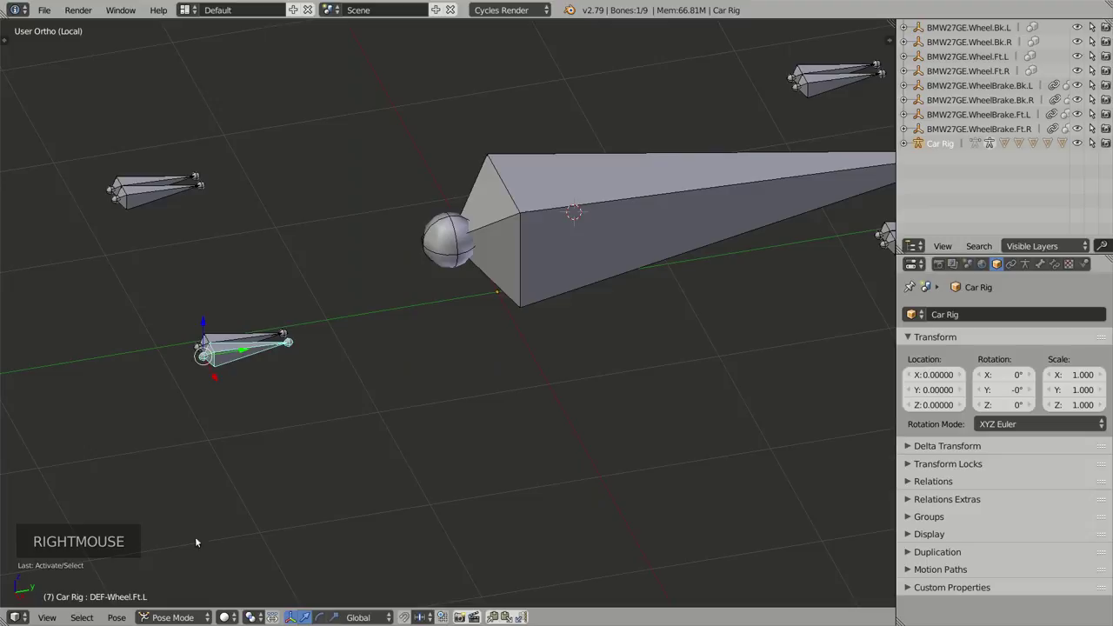
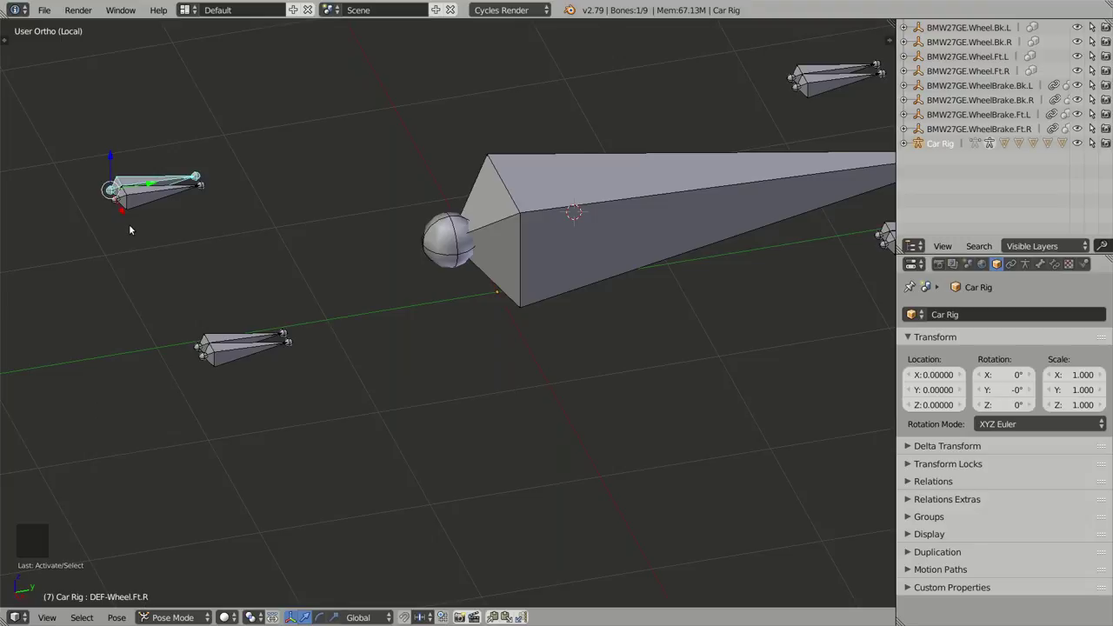
right_click(227, 351)
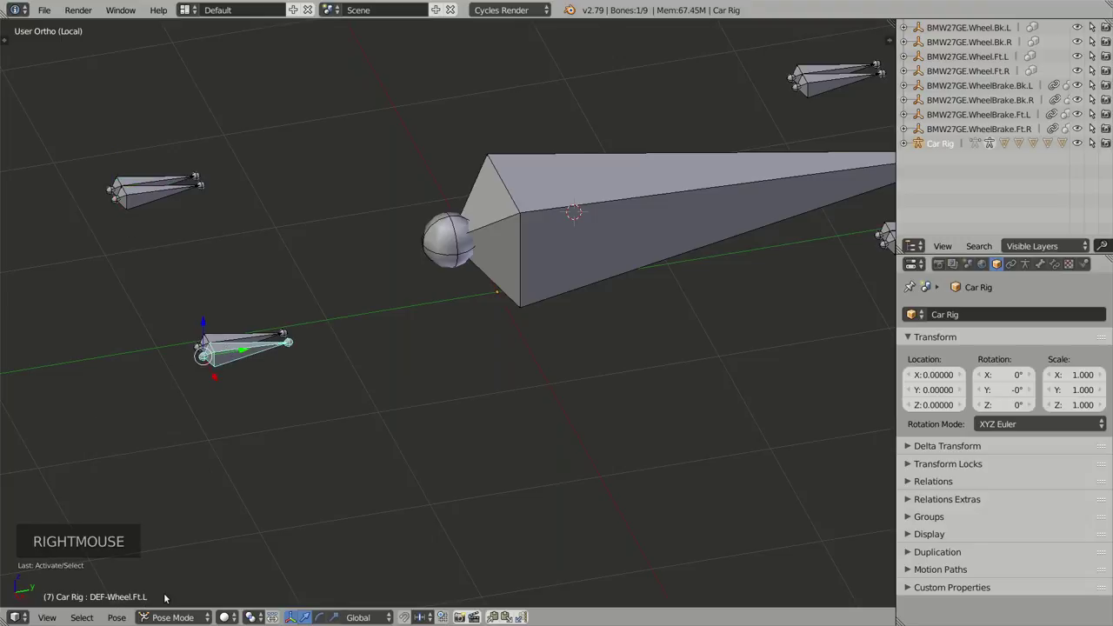
middle_click(560, 366)
right_click(591, 343)
middle_click(329, 442)
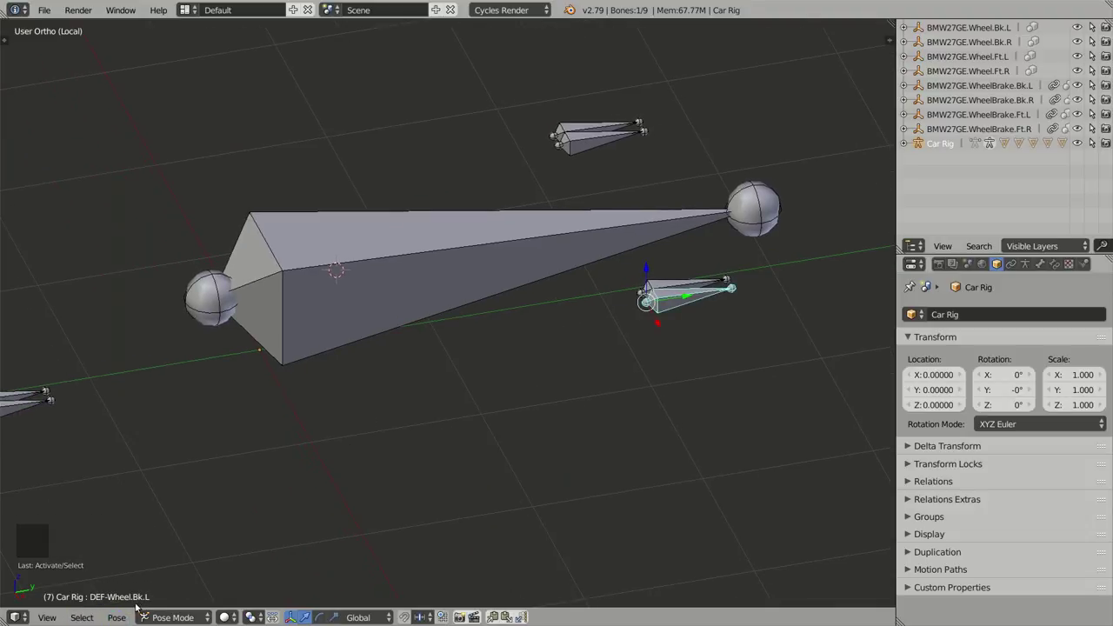
right_click(574, 126)
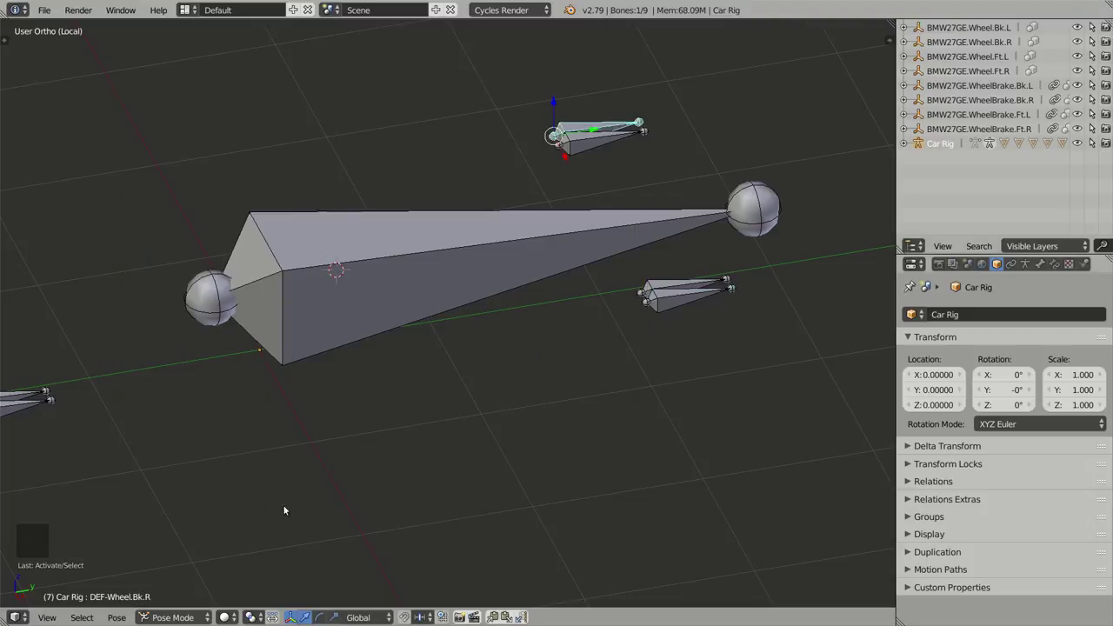
middle_click(275, 382)
middle_click(343, 358)
right_click(356, 408)
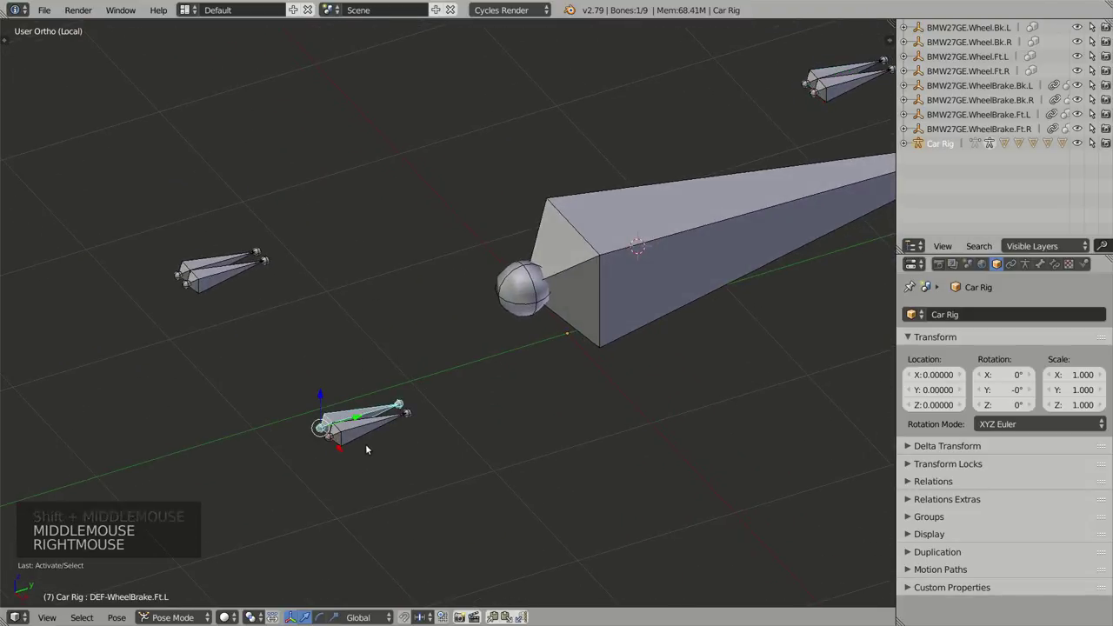
scroll(up, 3)
middle_click(356, 449)
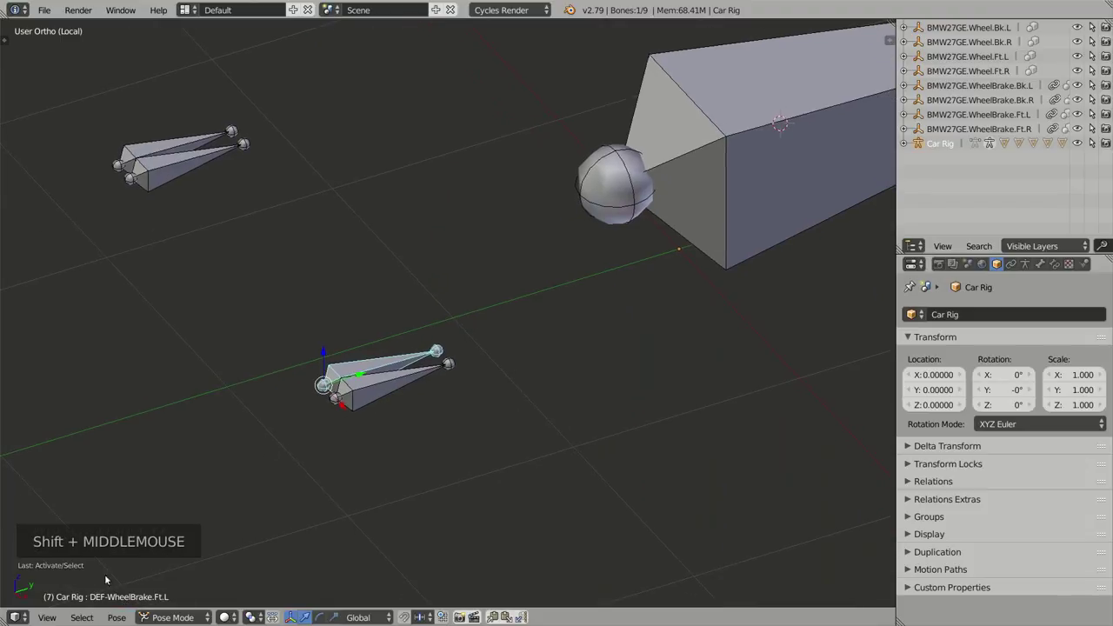
middle_click(393, 394)
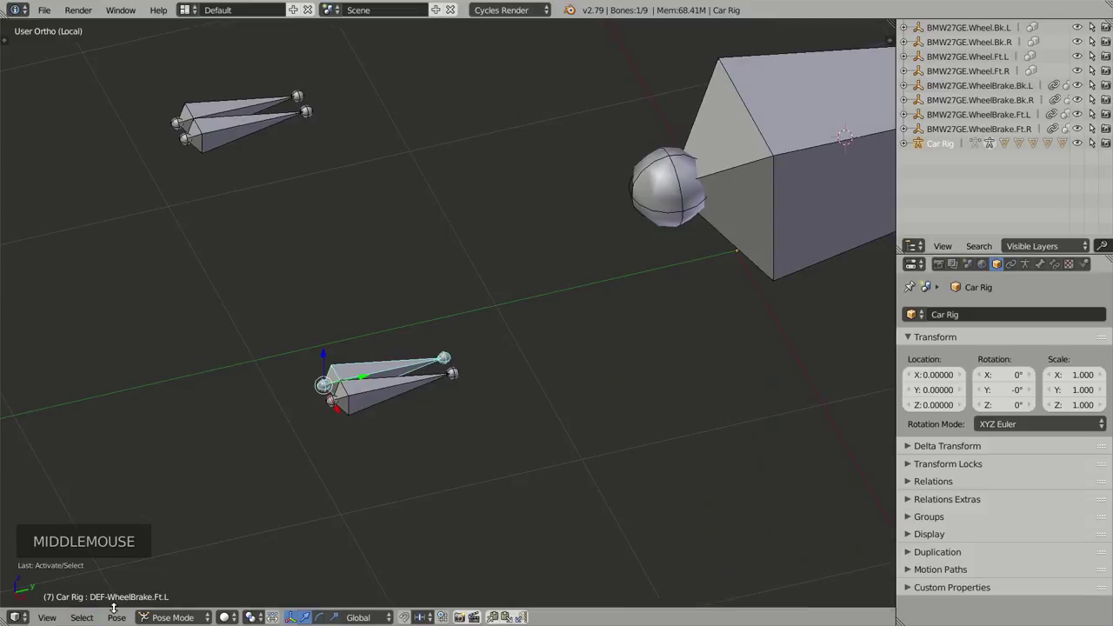
scroll(down, 3)
middle_click(588, 381)
key(ctrl+Tab)
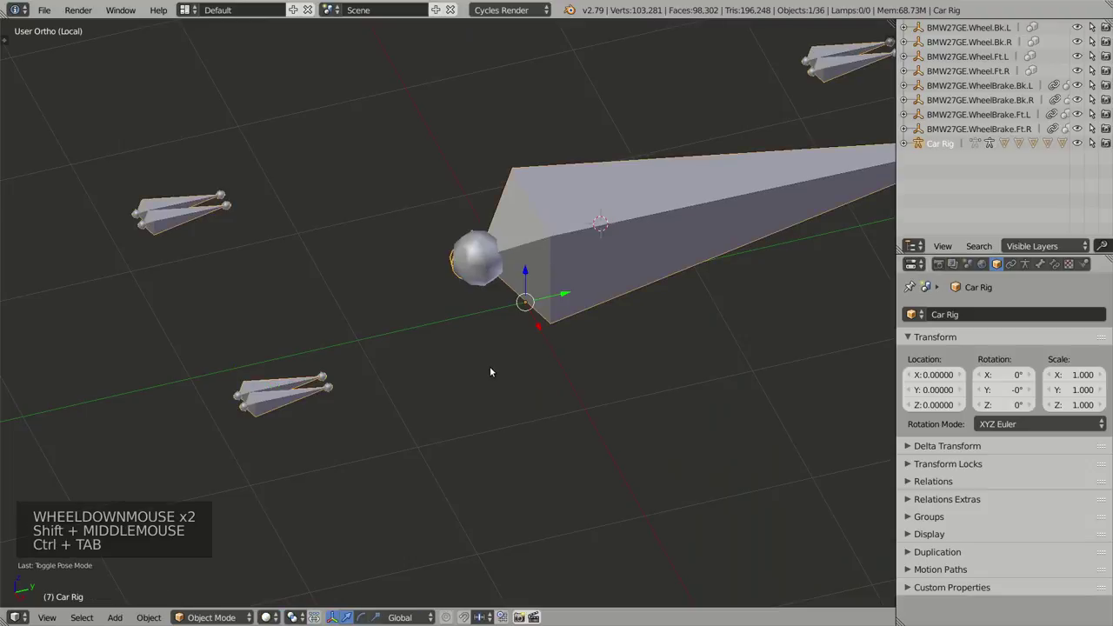
Step: Exit local view, delete the Car Rig, and orbit to view the full car with its body selected
key(KP_Divide)
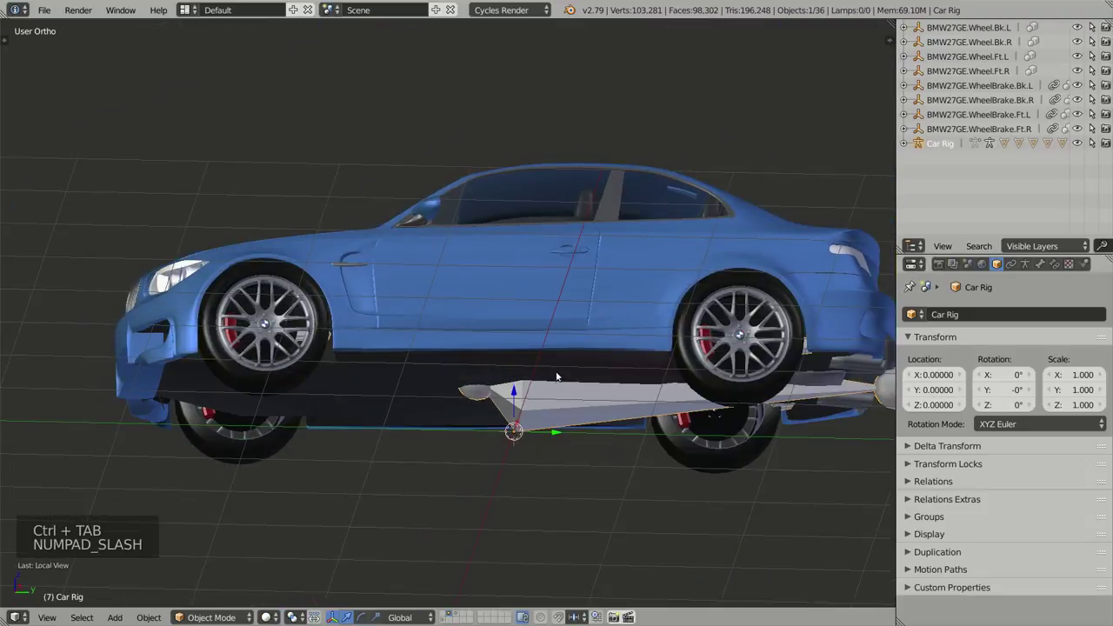
right_click(558, 408)
middle_click(556, 396)
right_click(553, 410)
middle_click(562, 416)
key(x)
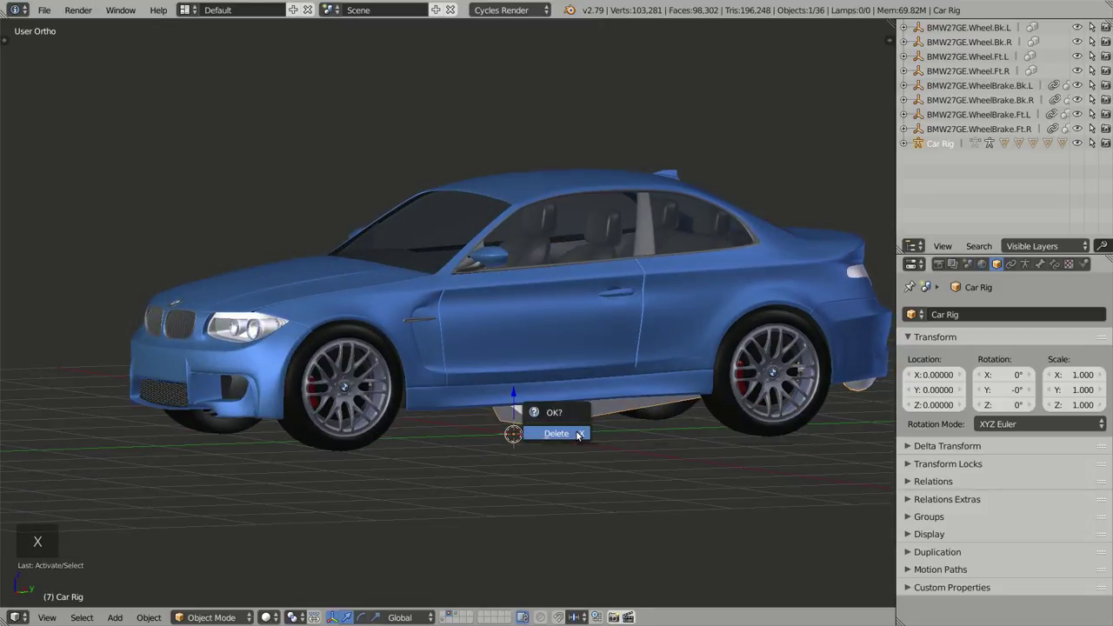
right_click(561, 187)
middle_click(556, 271)
middle_click(532, 333)
middle_click(525, 404)
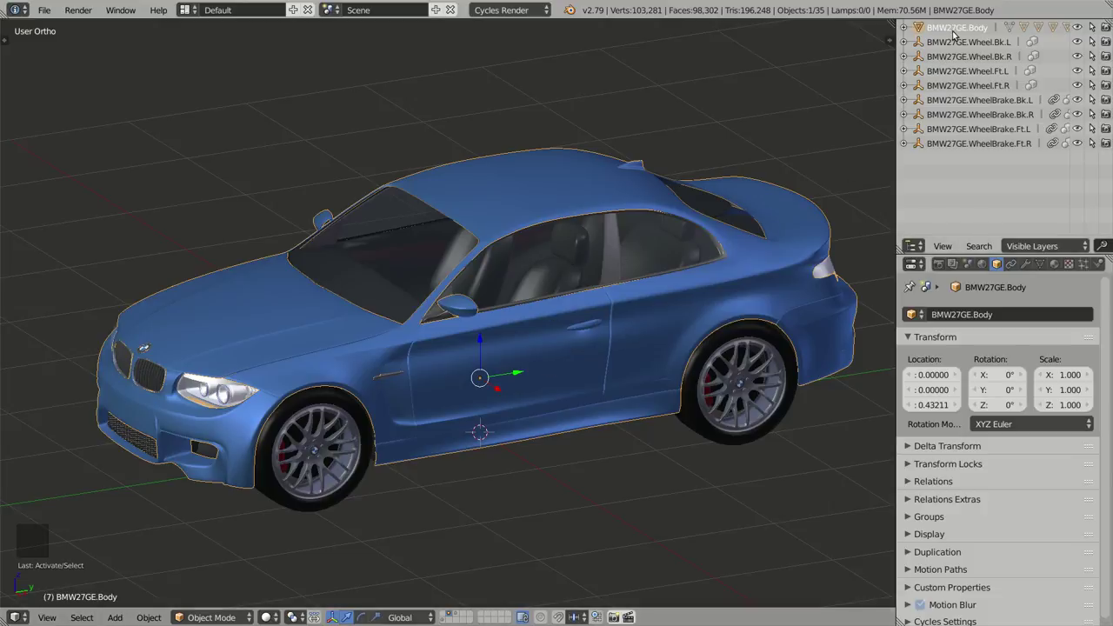
Step: Select the front-left wheel and then the front-left brake, orbiting close to see where they sit
middle_click(392, 304)
right_click(405, 415)
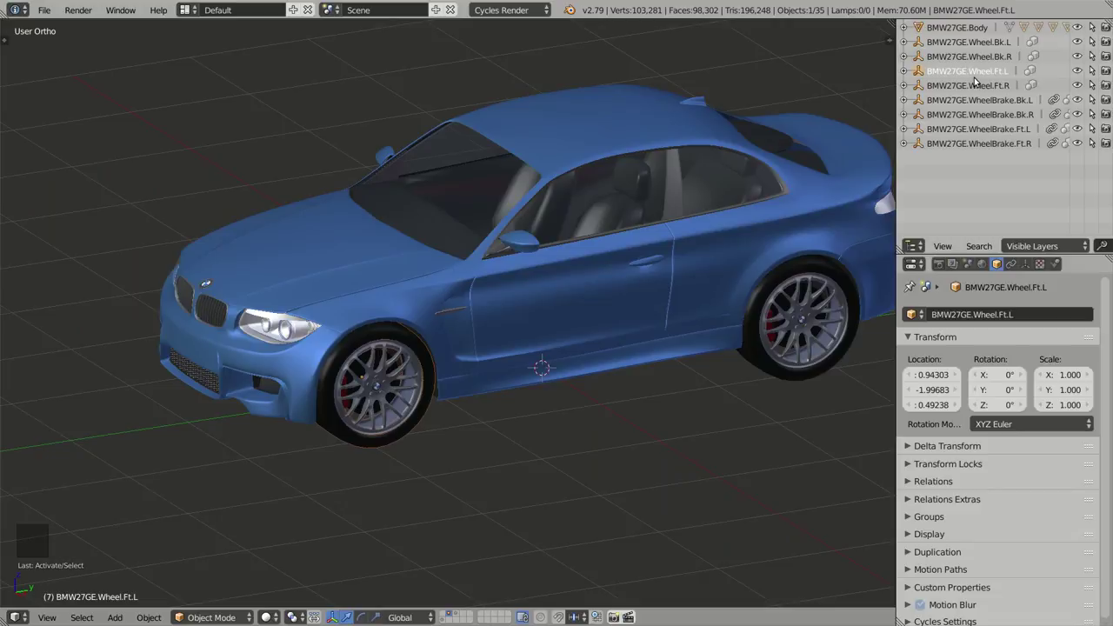
scroll(up, 3)
middle_click(357, 345)
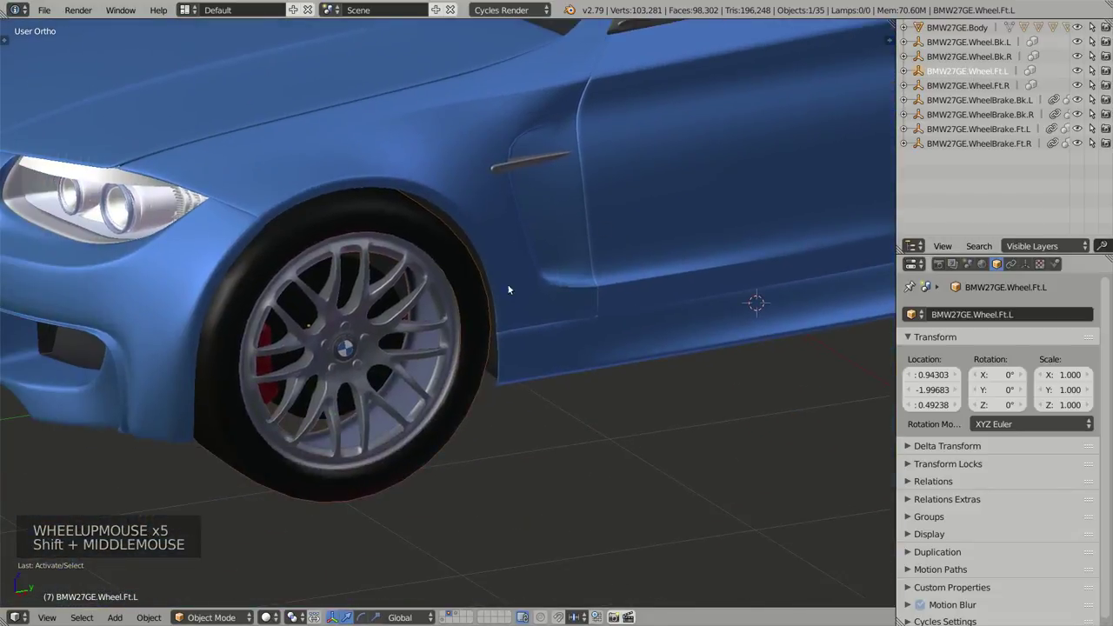
right_click(348, 410)
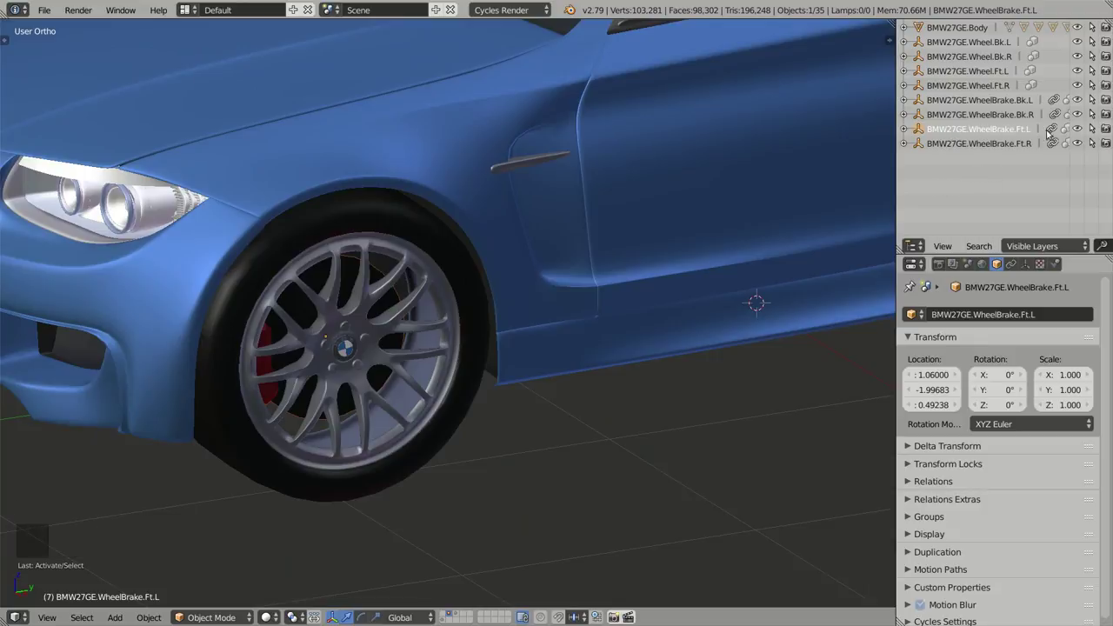
middle_click(552, 325)
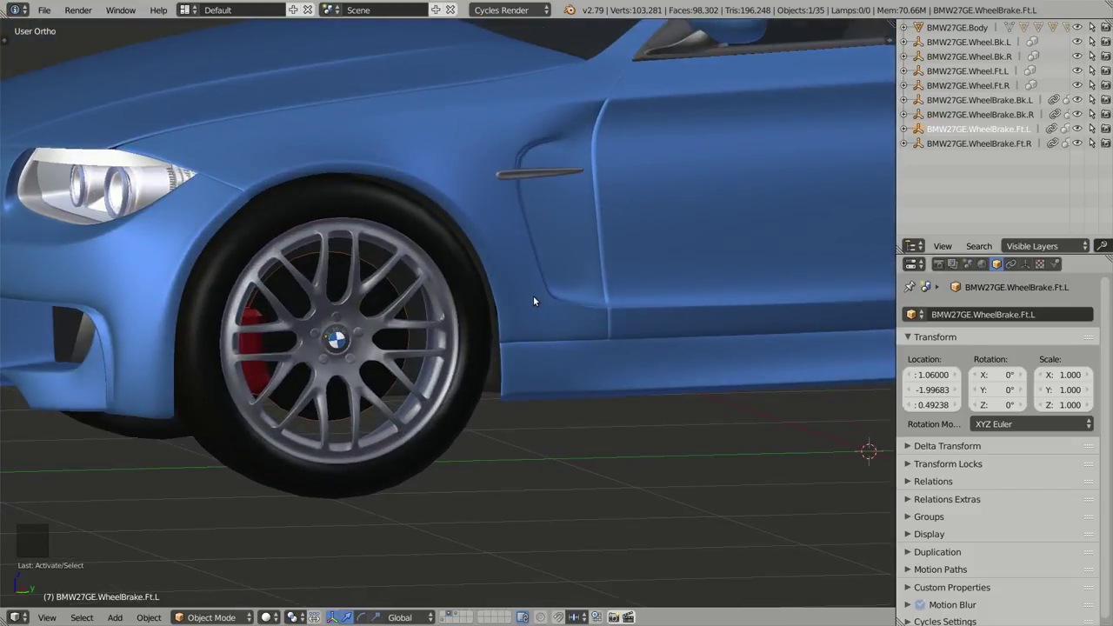
middle_click(698, 217)
scroll(down, 3)
middle_click(645, 234)
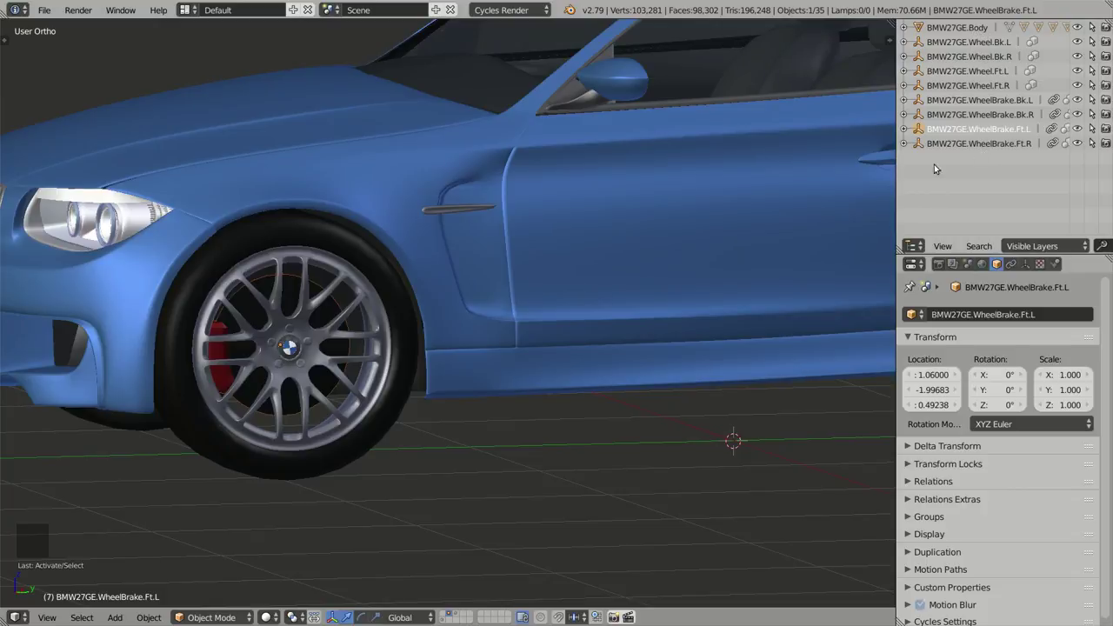
middle_click(432, 272)
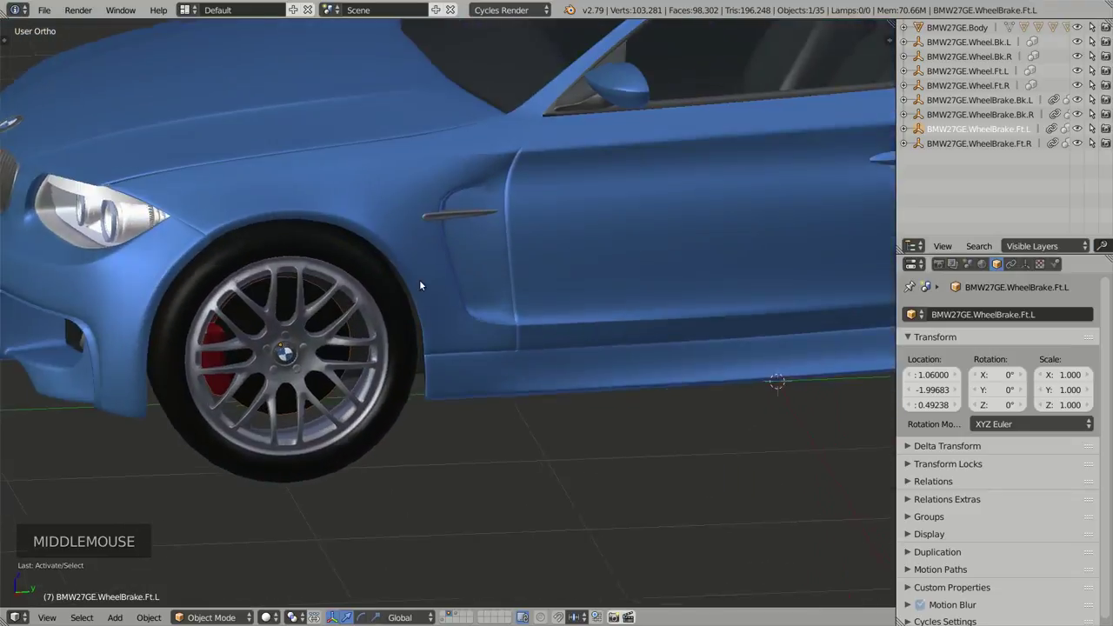
middle_click(572, 291)
scroll(down, 3)
Step: Orbit around the whole car from the side and back in toward the front wheel
middle_click(592, 286)
middle_click(538, 296)
middle_click(541, 328)
middle_click(548, 343)
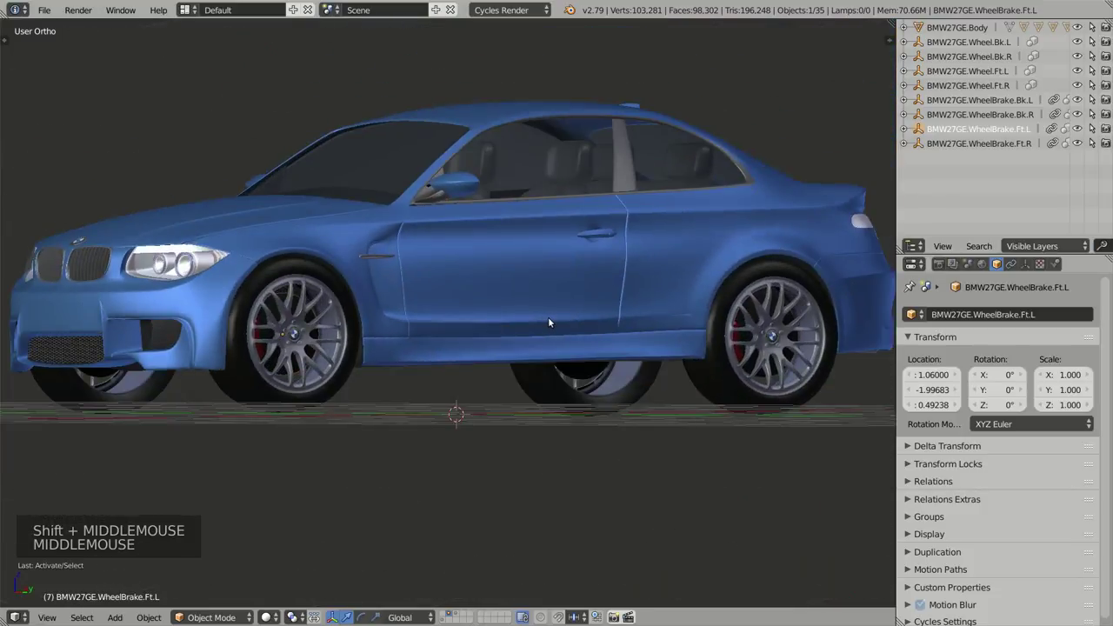
middle_click(560, 304)
middle_click(556, 298)
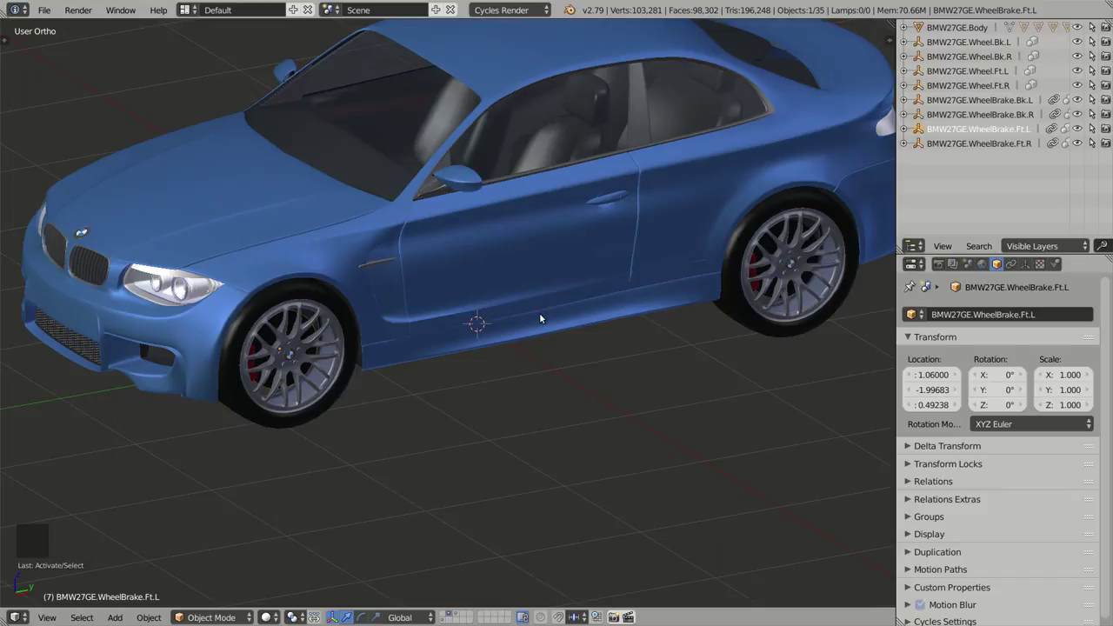
middle_click(550, 302)
middle_click(451, 328)
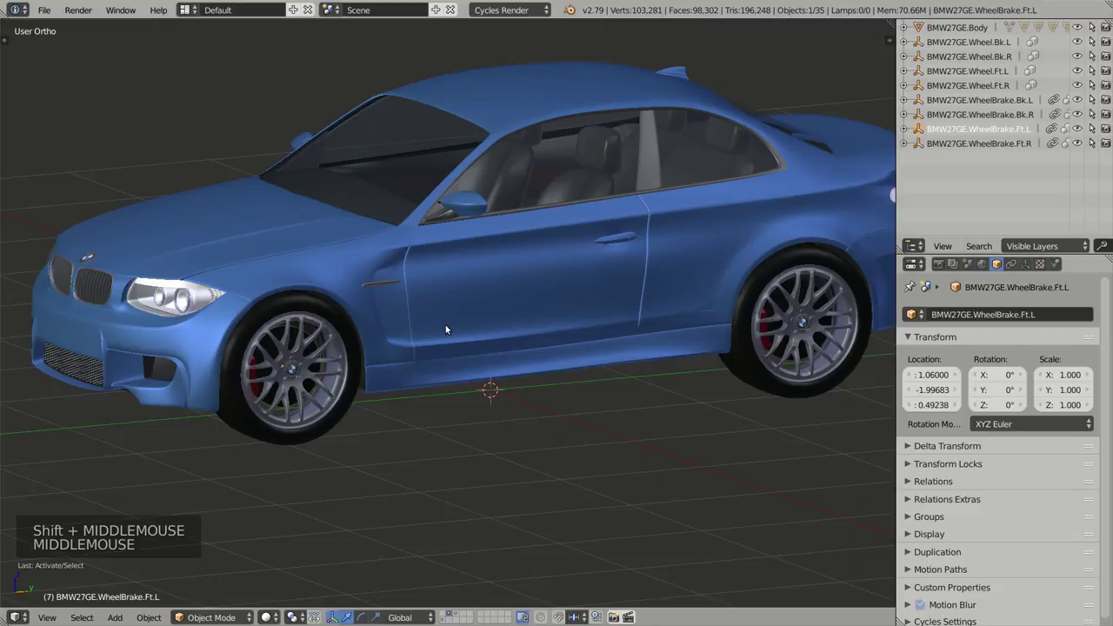
scroll(up, 3)
middle_click(320, 388)
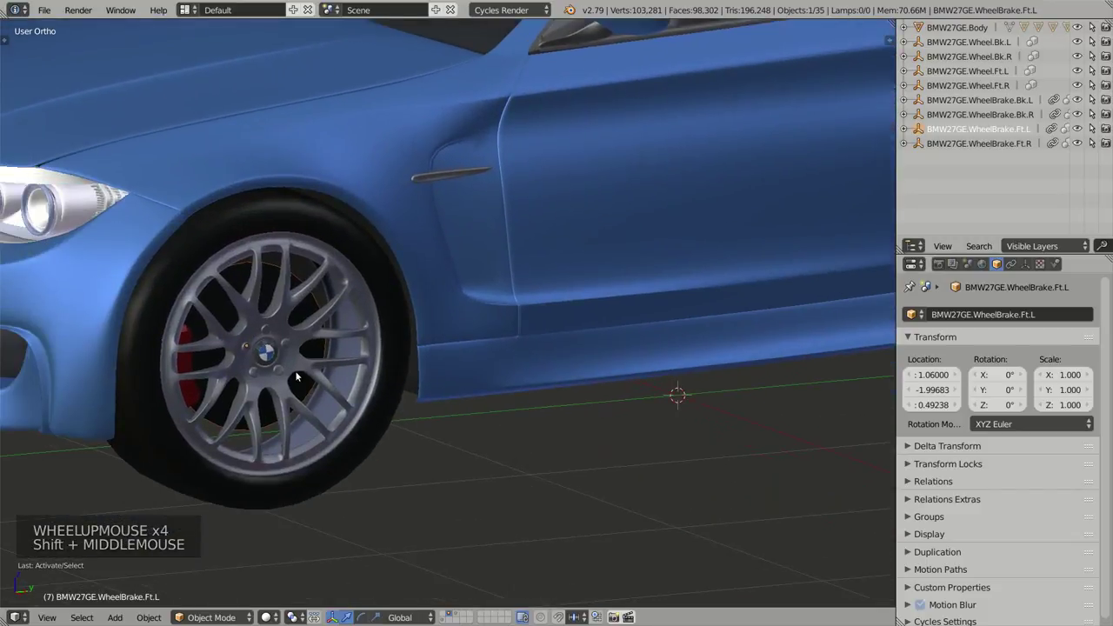
Step: Reselect the front-left brake BMW27GE.WheelBrake.Ft.L and orbit back out to a front-left view of the car
right_click(295, 376)
right_click(303, 360)
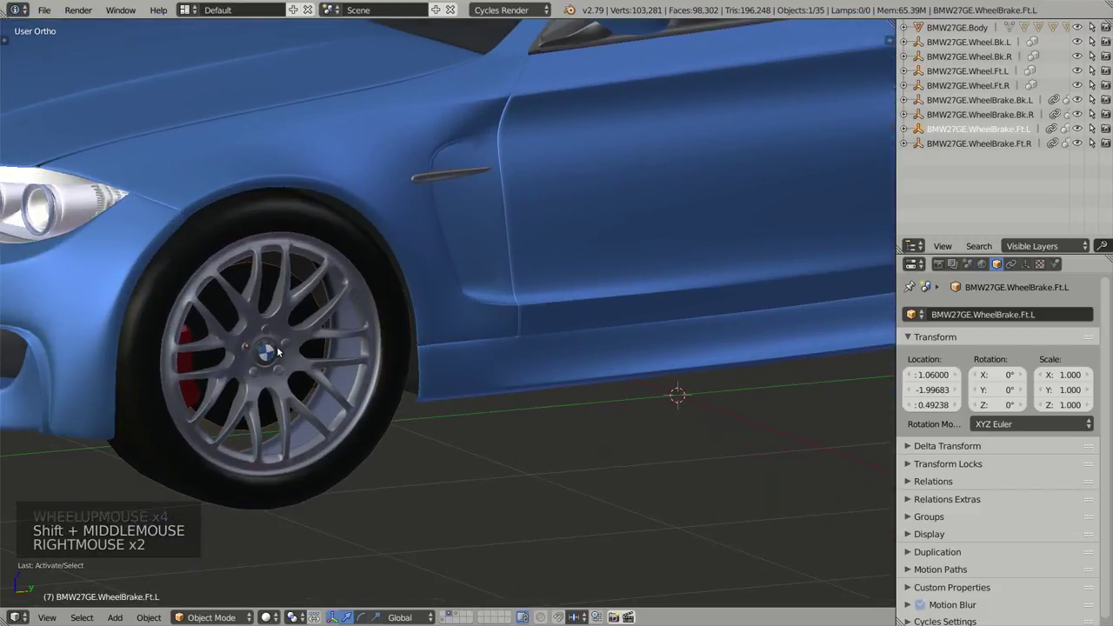
middle_click(286, 353)
middle_click(283, 396)
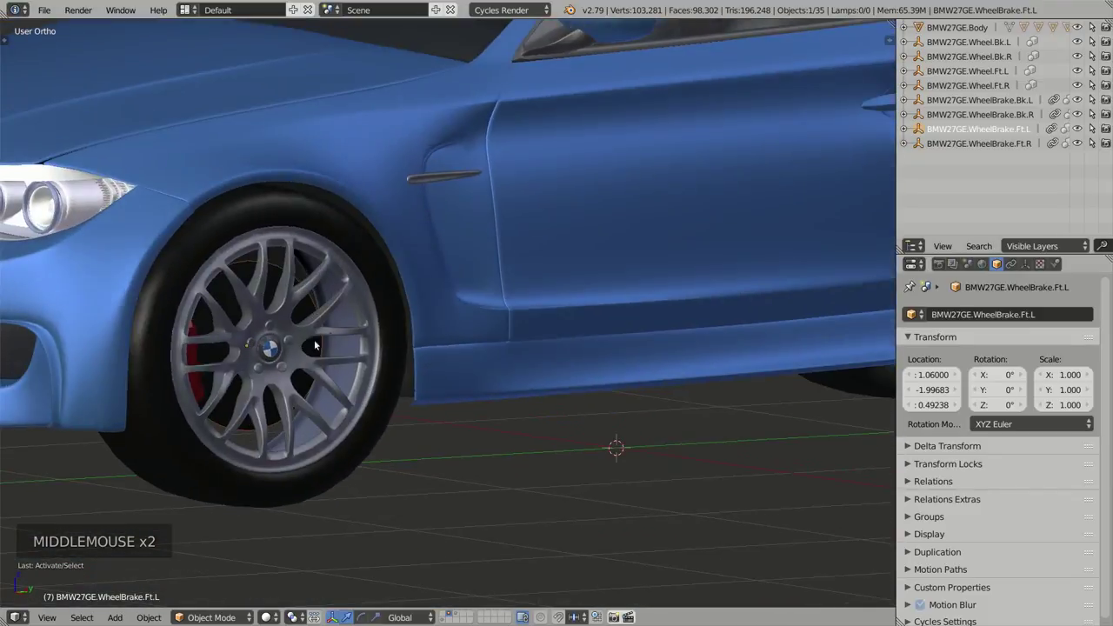
middle_click(635, 274)
scroll(down, 3)
middle_click(625, 298)
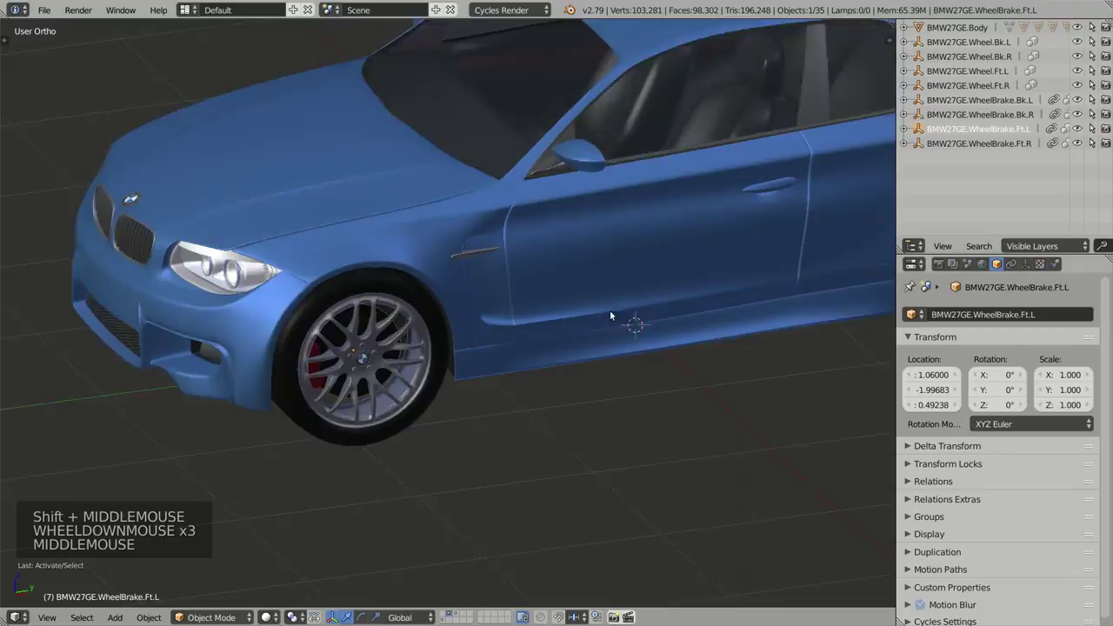
middle_click(642, 291)
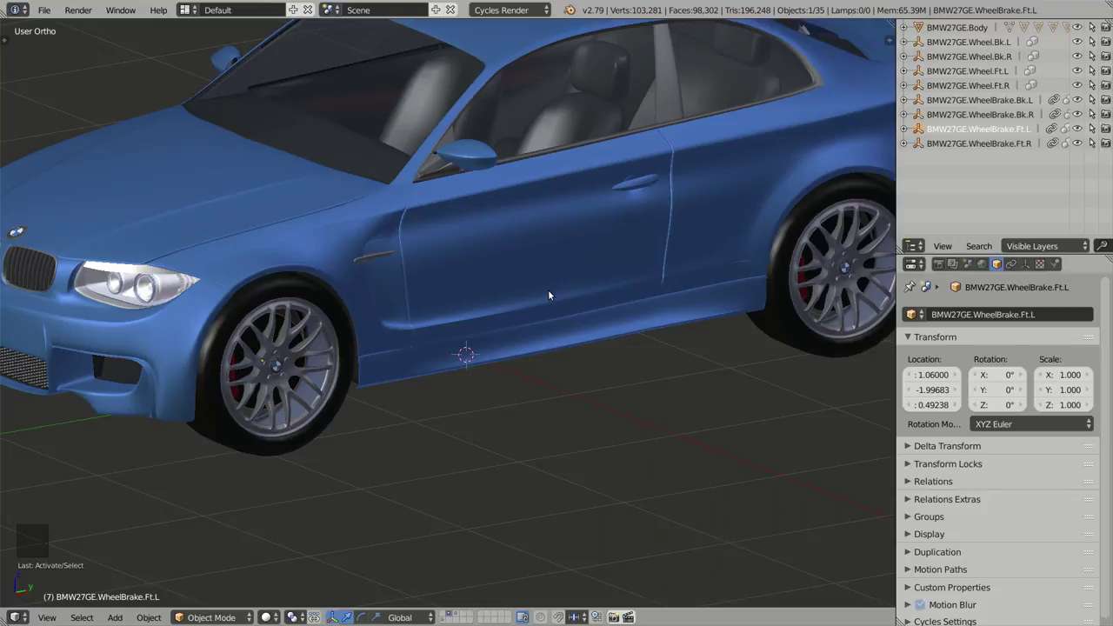
scroll(down, 3)
middle_click(624, 279)
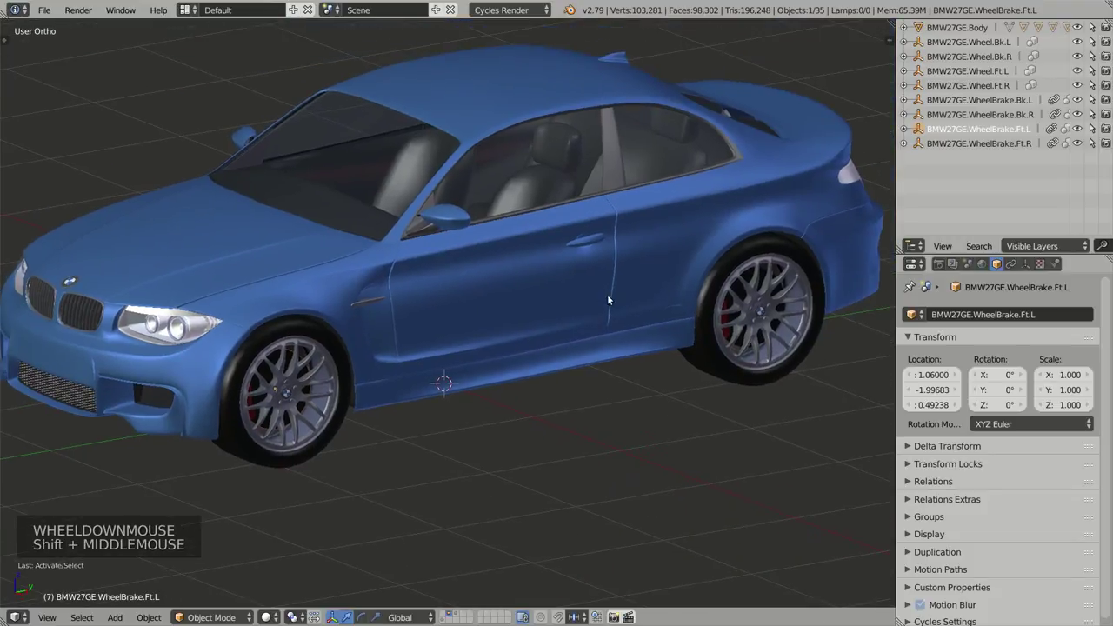
Step: Select every part of the car and add the Car (deformation rig) armature from Shift+A
key(a)
key(a)
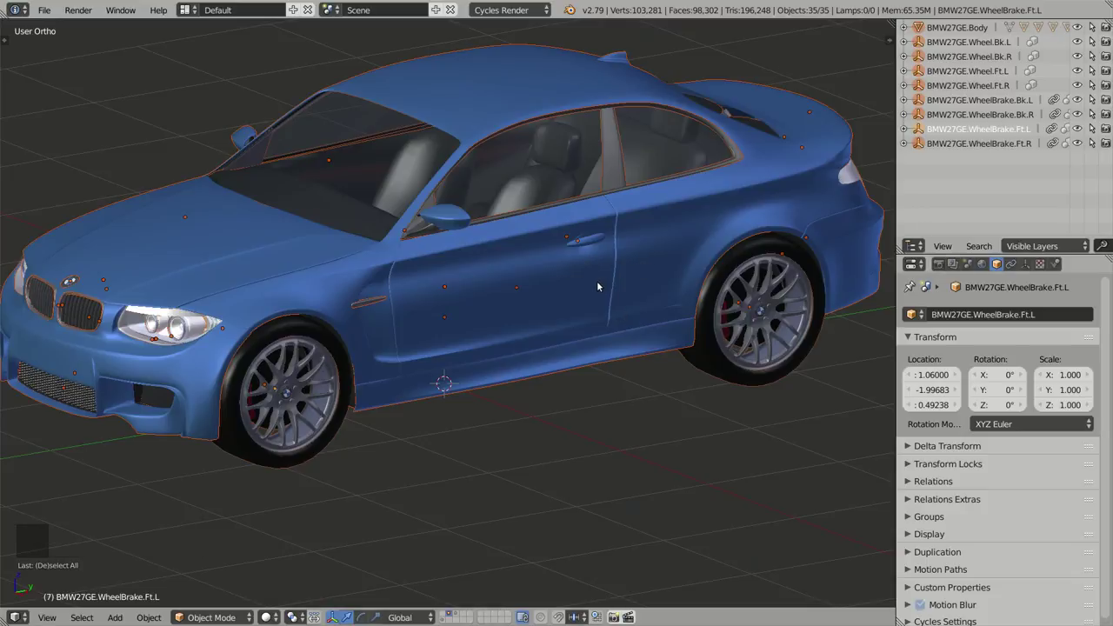
key(shift+a)
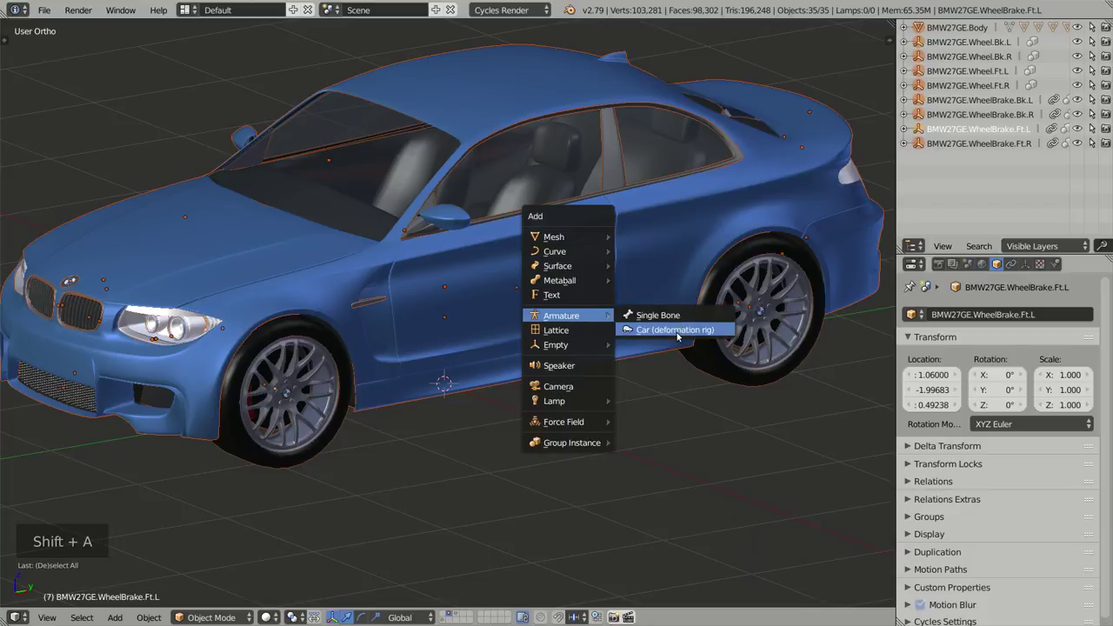
middle_click(538, 274)
Step: Show the car as wireframe in perspective so the new rig's wheel bones are visible
key(z)
key(KP_5)
scroll(down, 3)
middle_click(581, 320)
Step: Inspect the Car Rig bones from below and side-on, returning the car to solid shading
middle_click(653, 292)
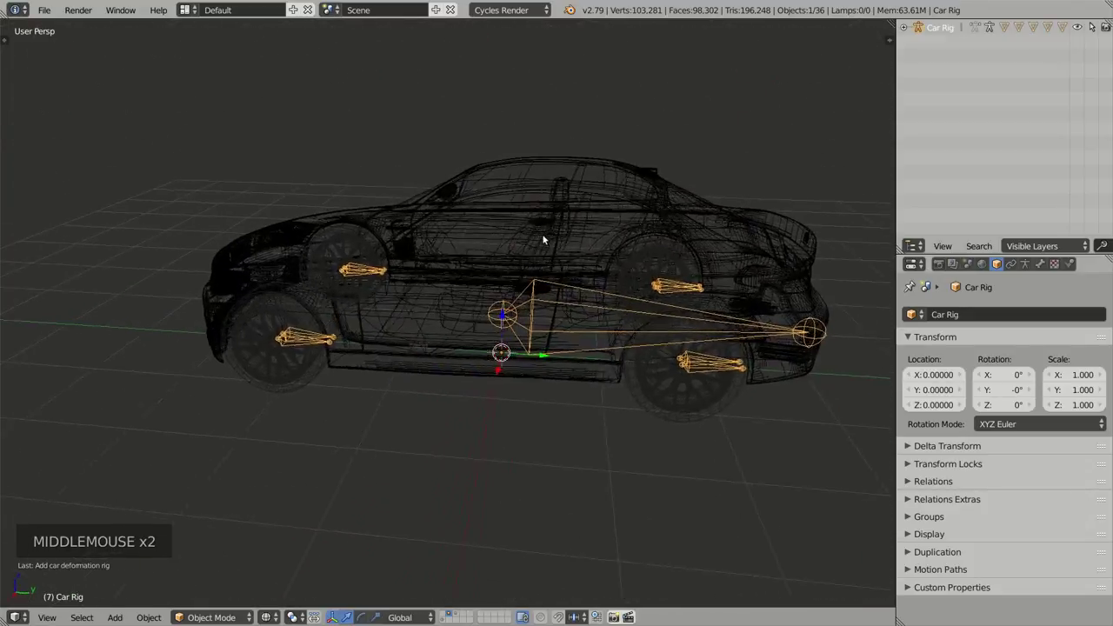
middle_click(516, 312)
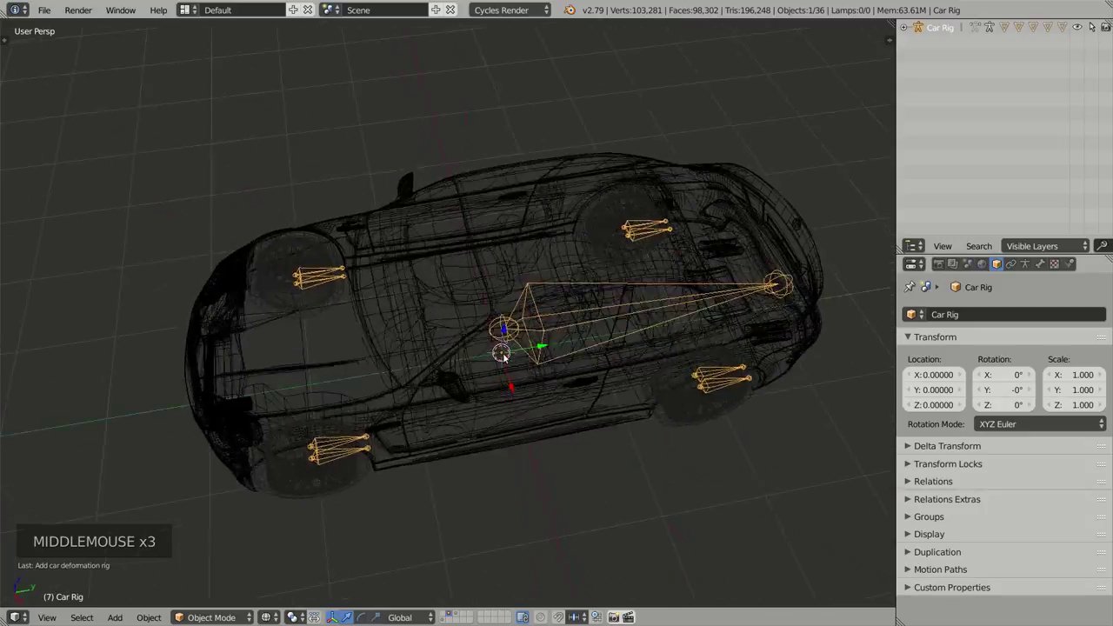
key(z)
middle_click(519, 369)
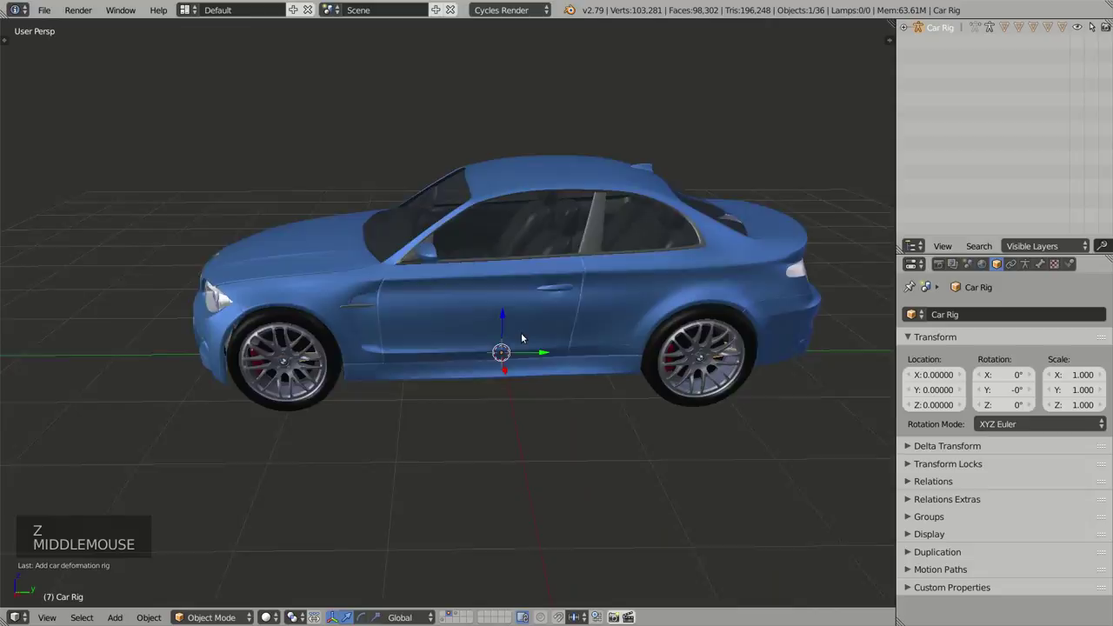
middle_click(639, 341)
middle_click(592, 353)
middle_click(582, 339)
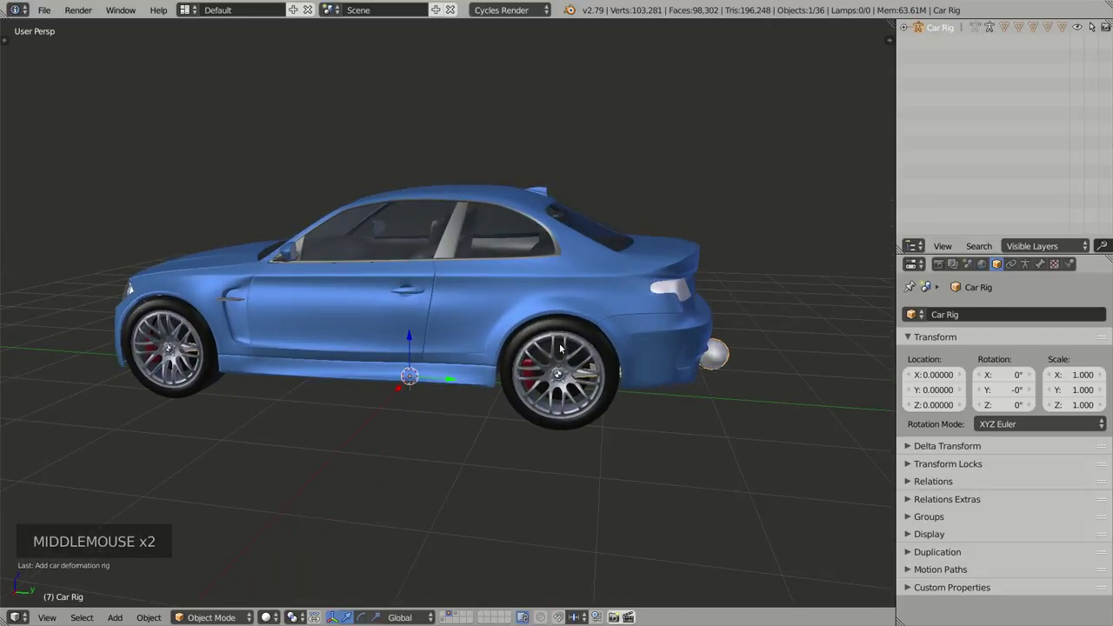
Step: Bring up the Car Rig creation settings with F6 while orbiting close to the rear wheel
key(F6)
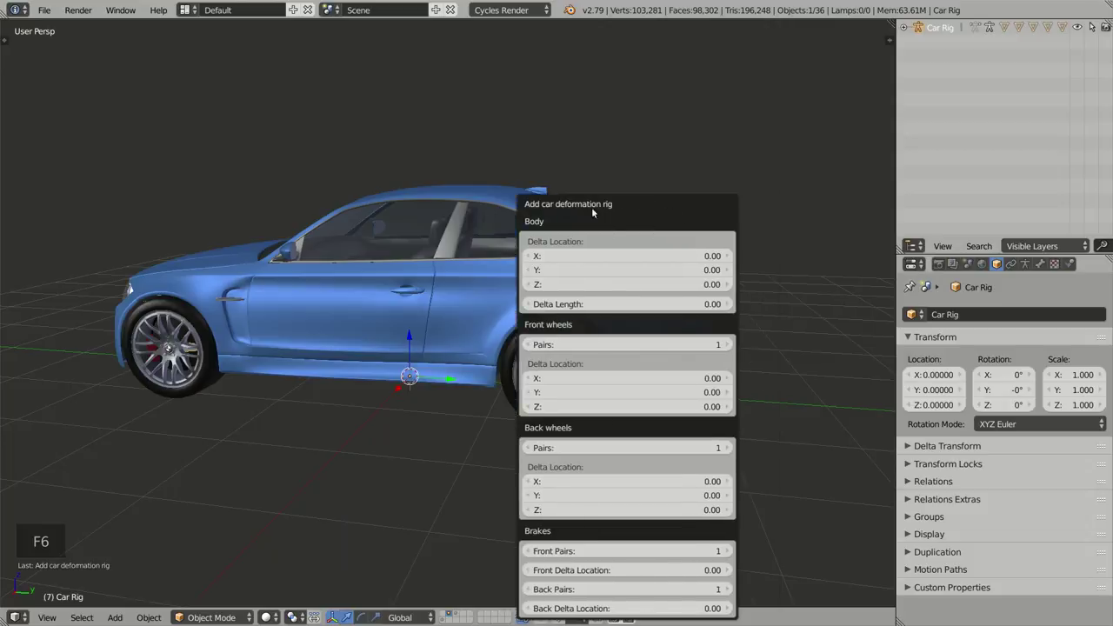
scroll(up, 3)
middle_click(697, 364)
middle_click(693, 358)
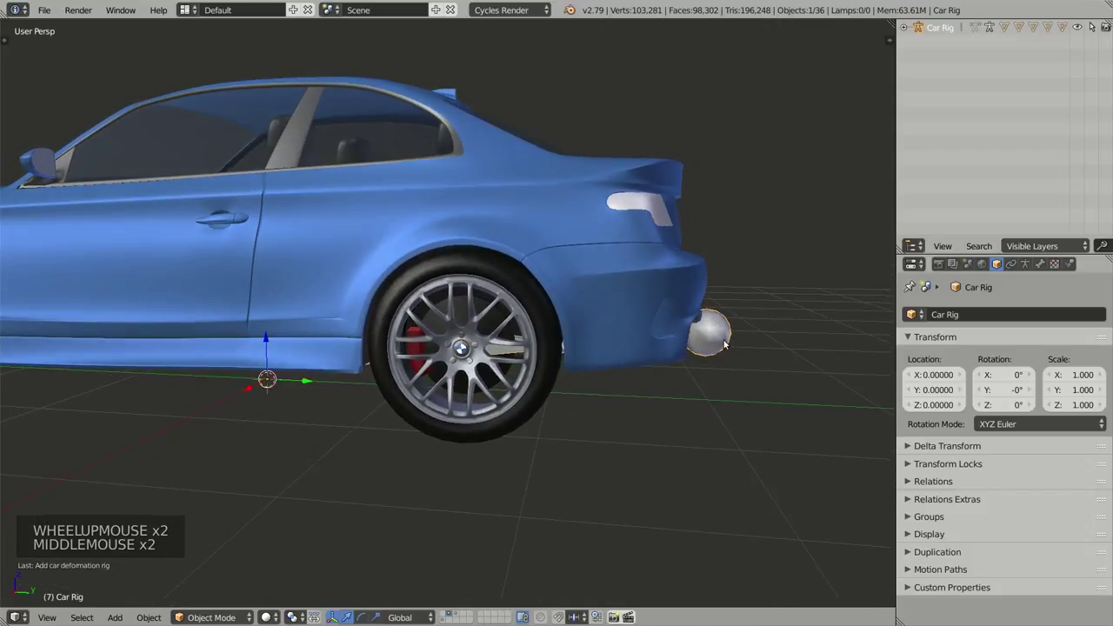
middle_click(701, 353)
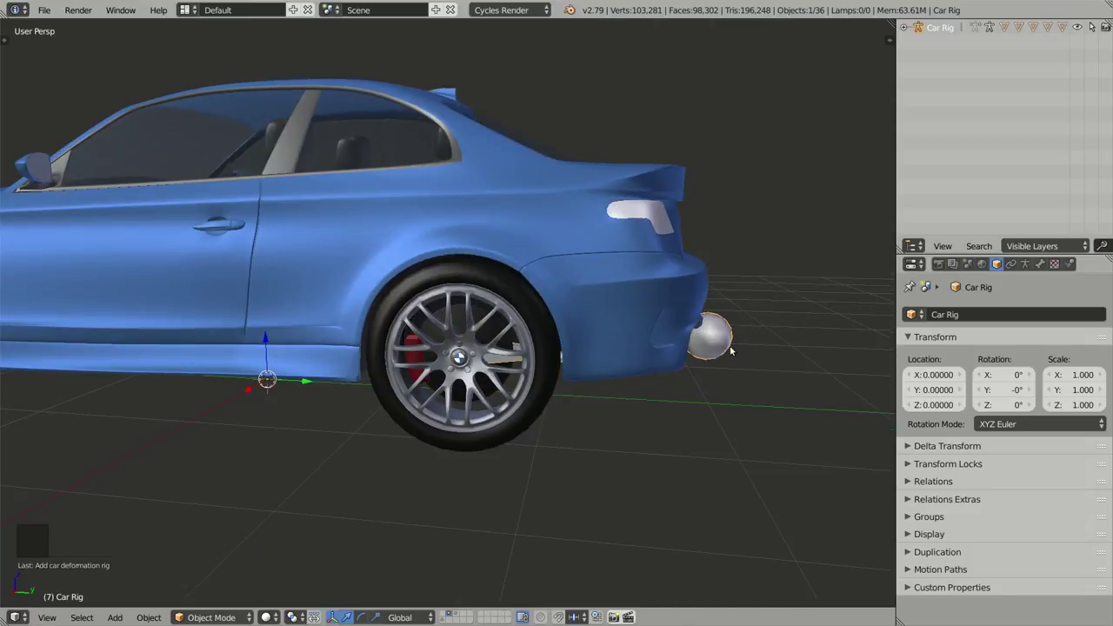
key(F6)
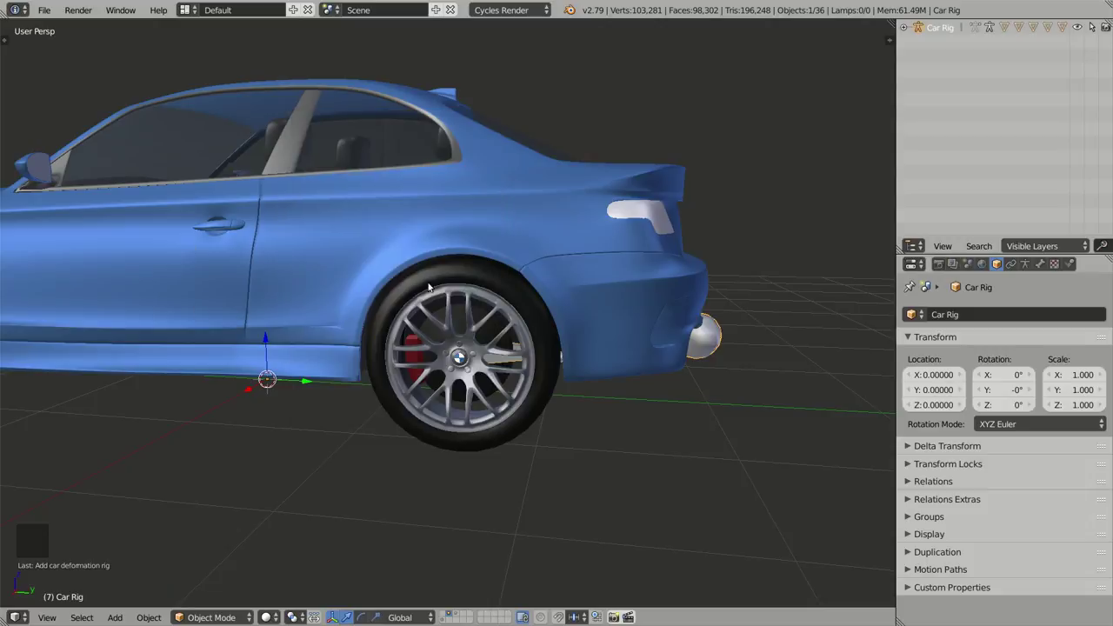
Step: Orbit around the rear of the car, toggling wireframe and the straight side view to check the bones
middle_click(412, 275)
middle_click(435, 283)
middle_click(437, 326)
key(z)
middle_click(477, 352)
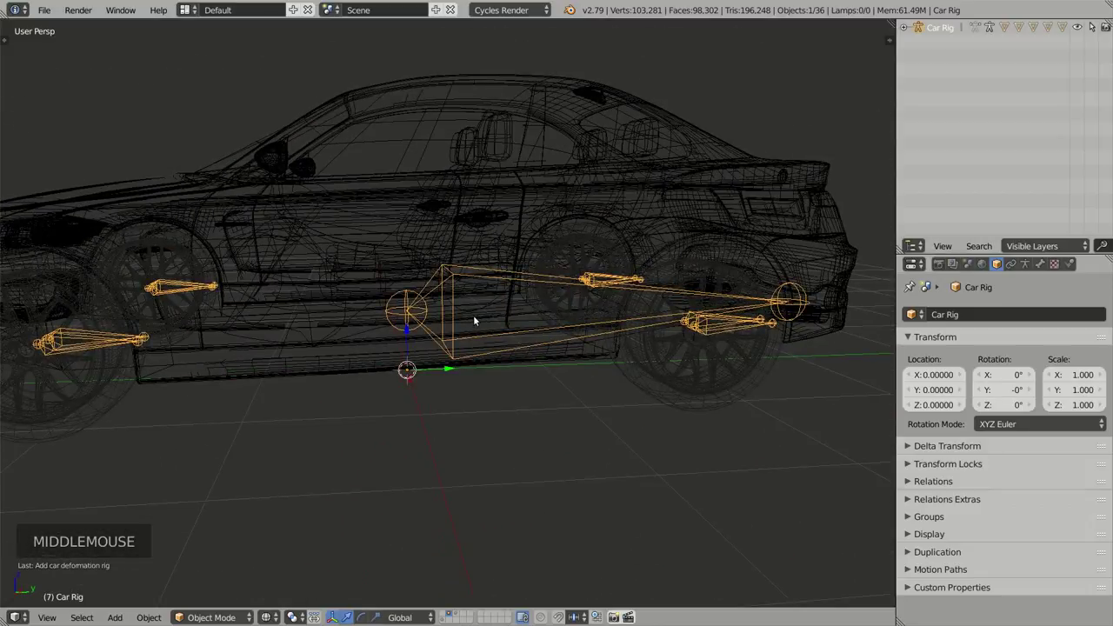
key(2)
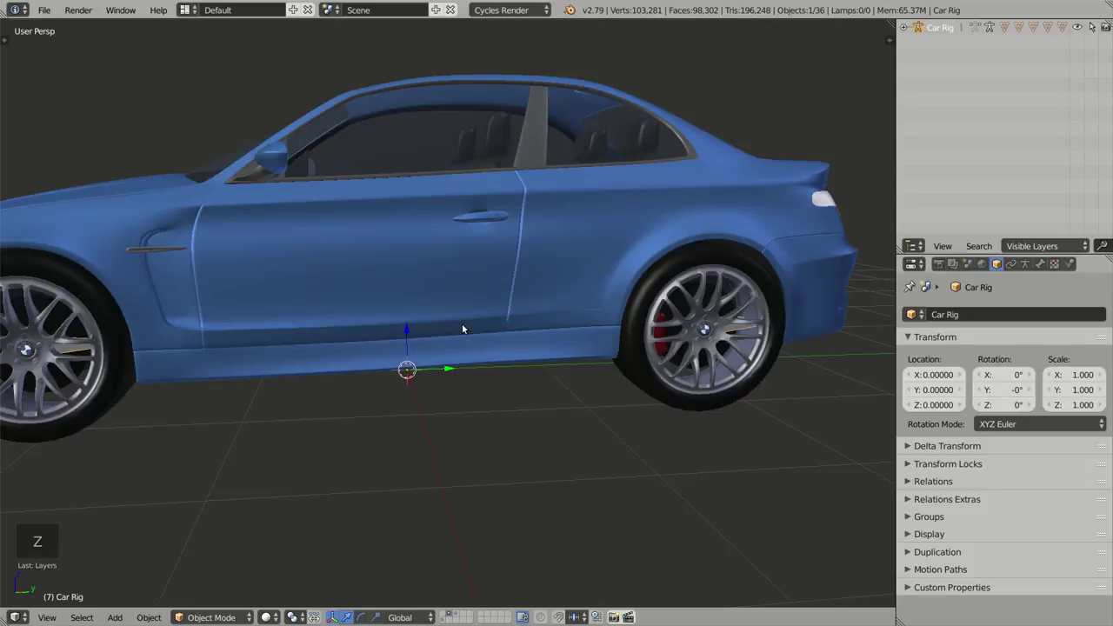
key(z)
key(KP_3)
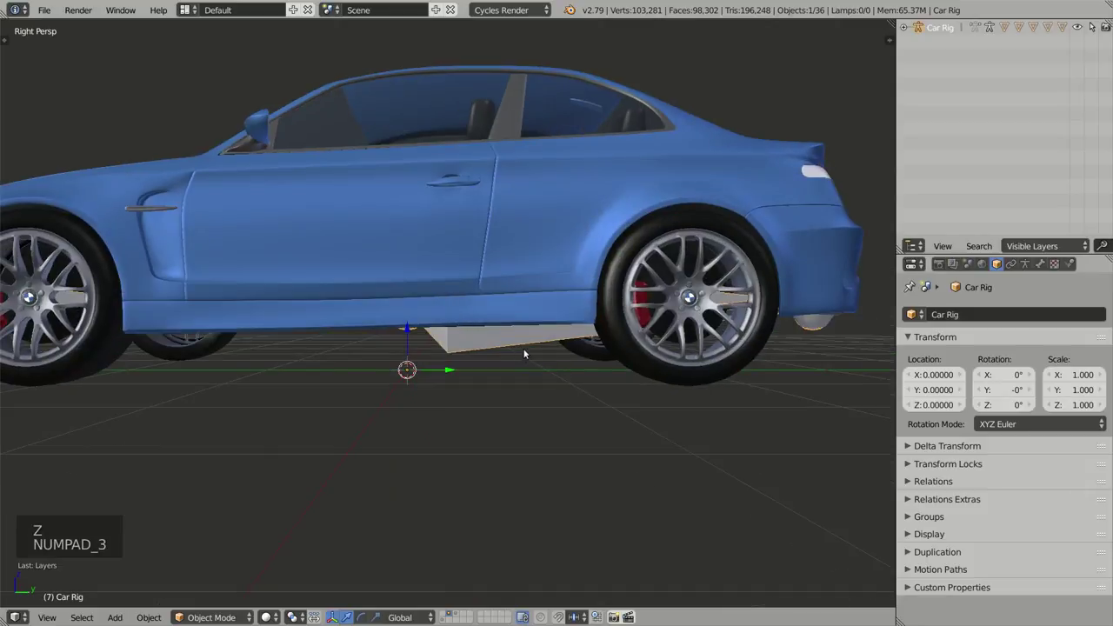
middle_click(493, 245)
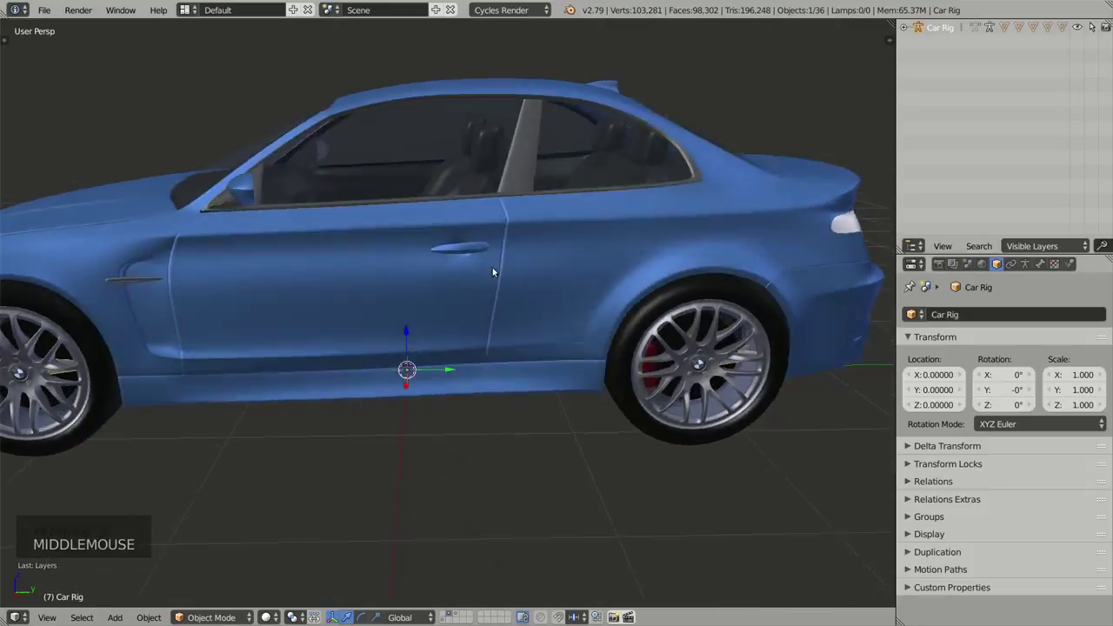
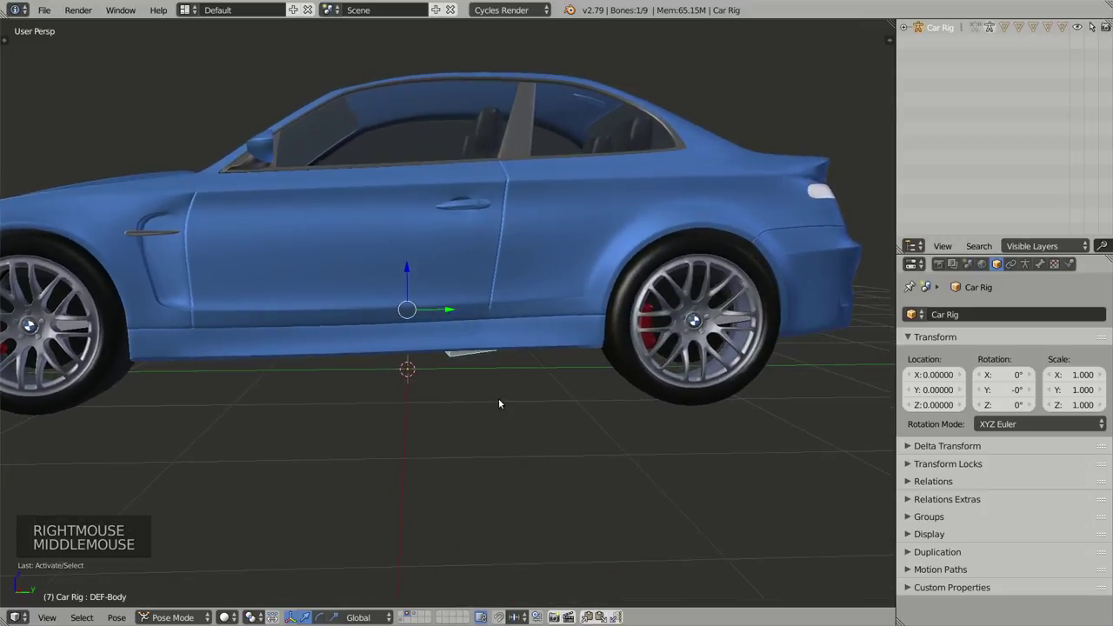
Step: In wireframe, select the rear wheel bone and check it sits at the wheel centre
key(r)
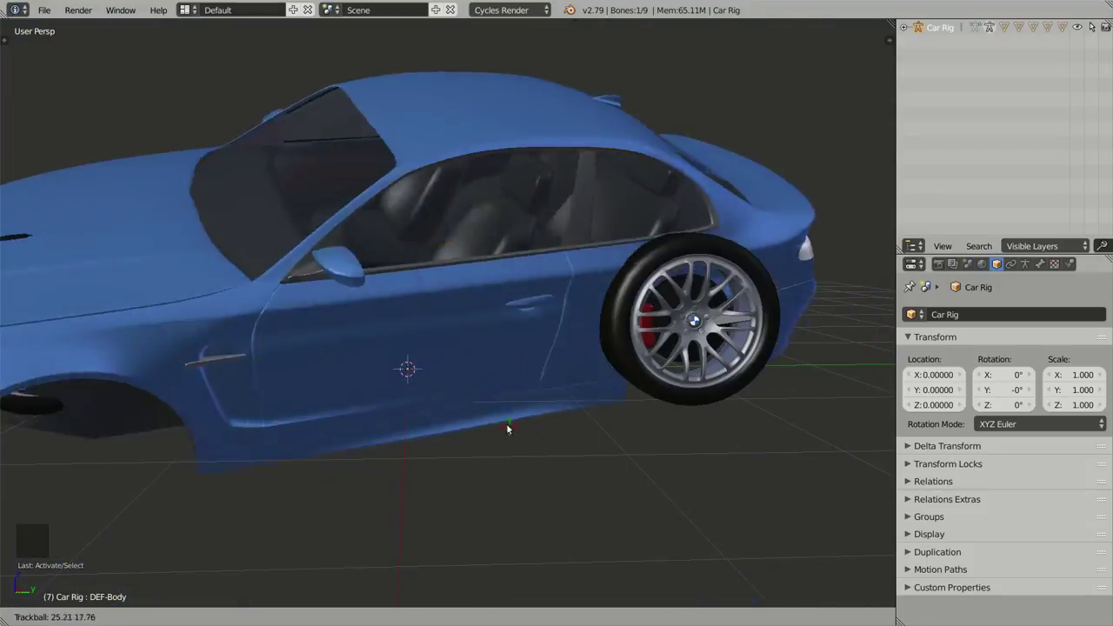
middle_click(693, 380)
key(z)
middle_click(682, 382)
scroll(up, 3)
right_click(674, 371)
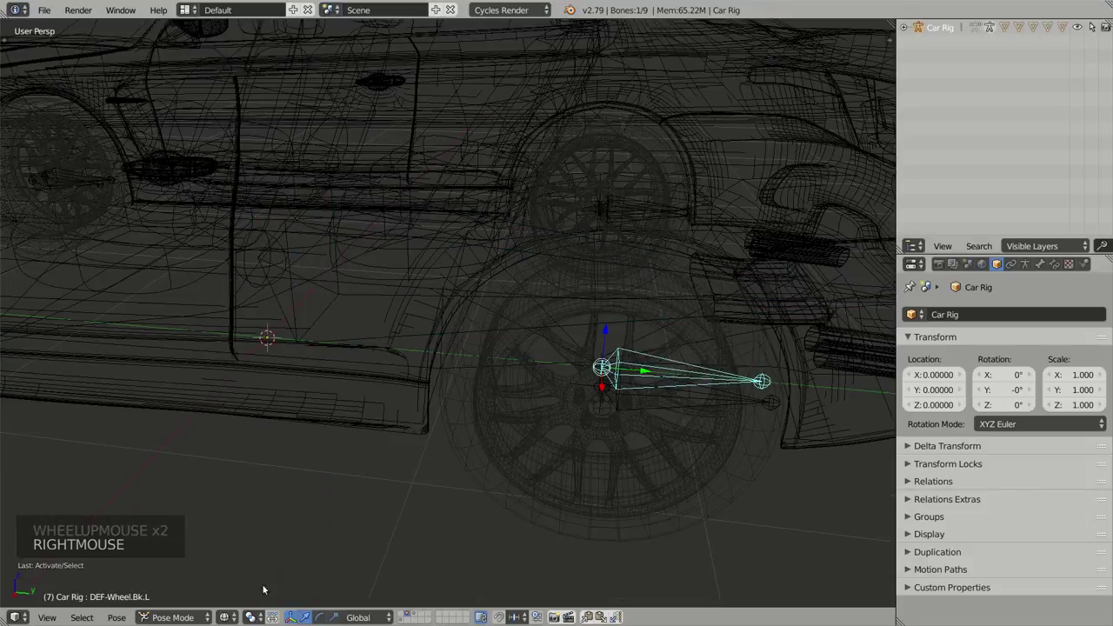
middle_click(584, 459)
Step: Return to solid shading, orbit back out to the whole car and leave bone editing
key(z)
middle_click(651, 468)
middle_click(613, 414)
key(g)
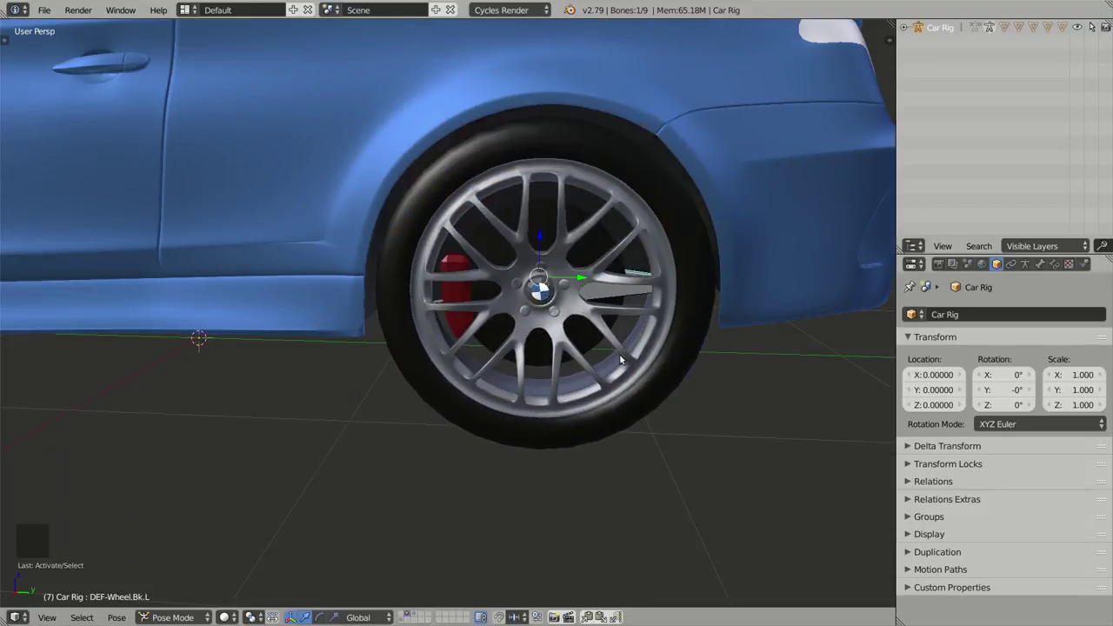
scroll(down, 3)
middle_click(394, 334)
middle_click(455, 338)
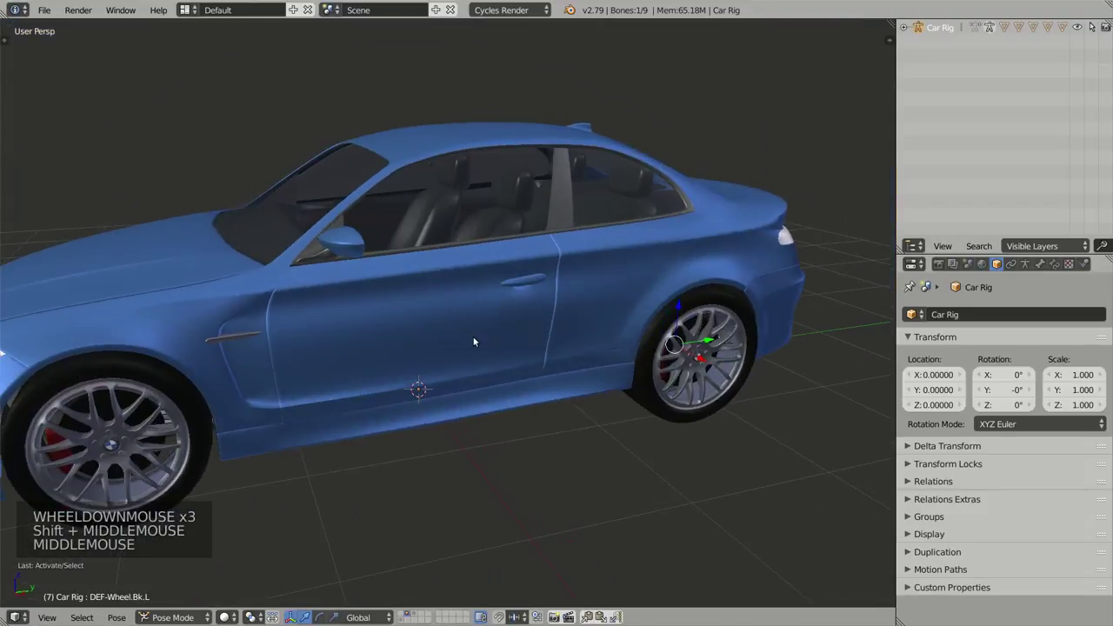
middle_click(500, 389)
scroll(down, 3)
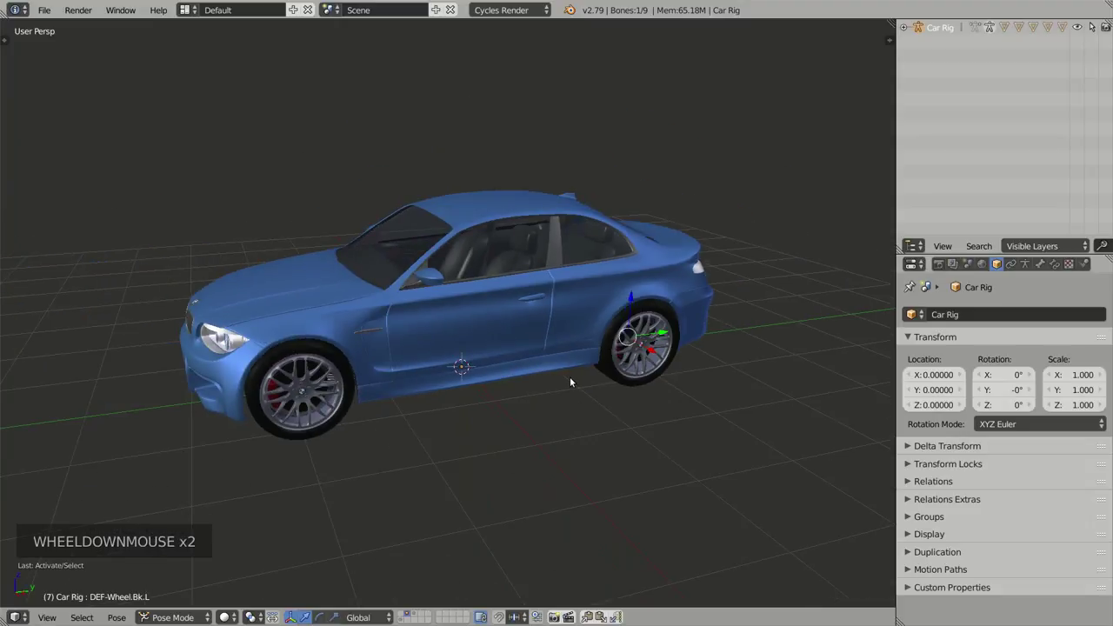
key(ctrl+Tab)
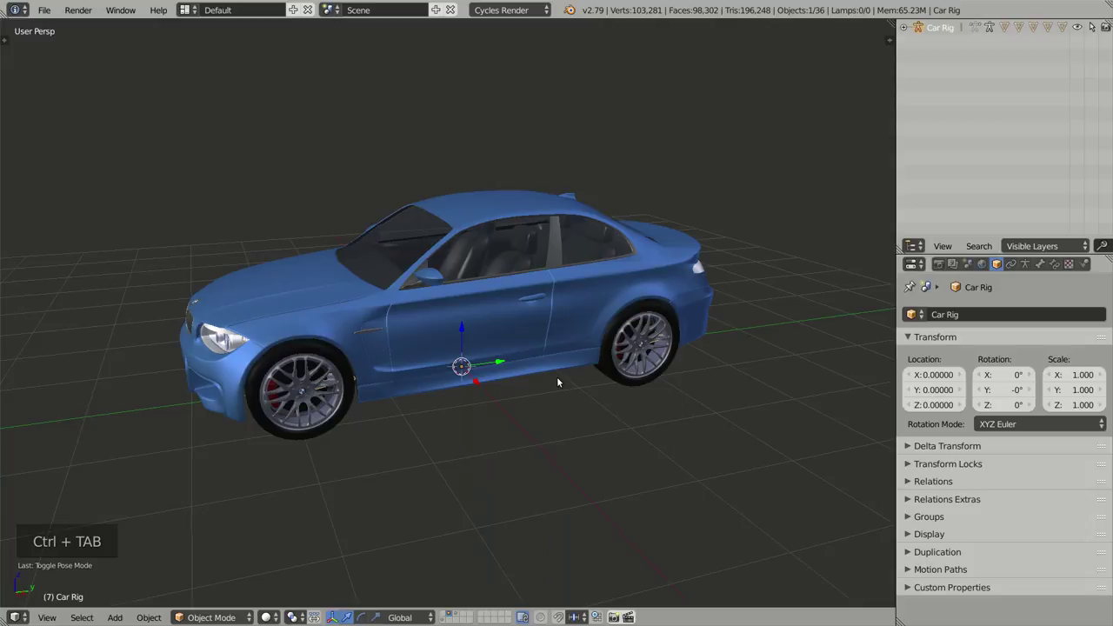
Step: Show the 3D View side shelf with the Car Rig generation panel
key(n)
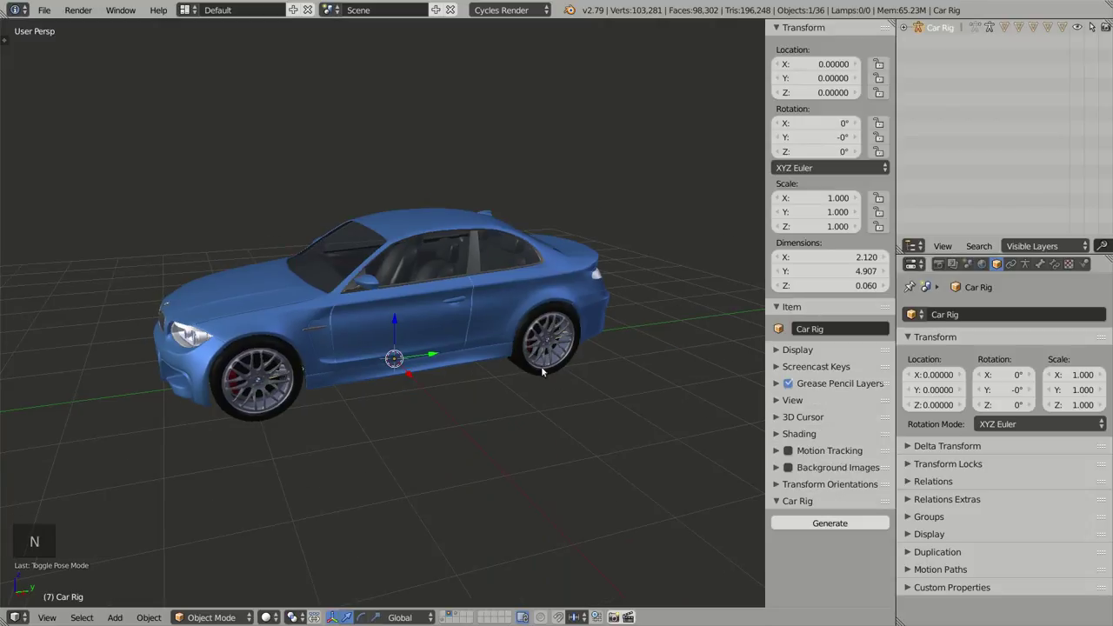
middle_click(449, 334)
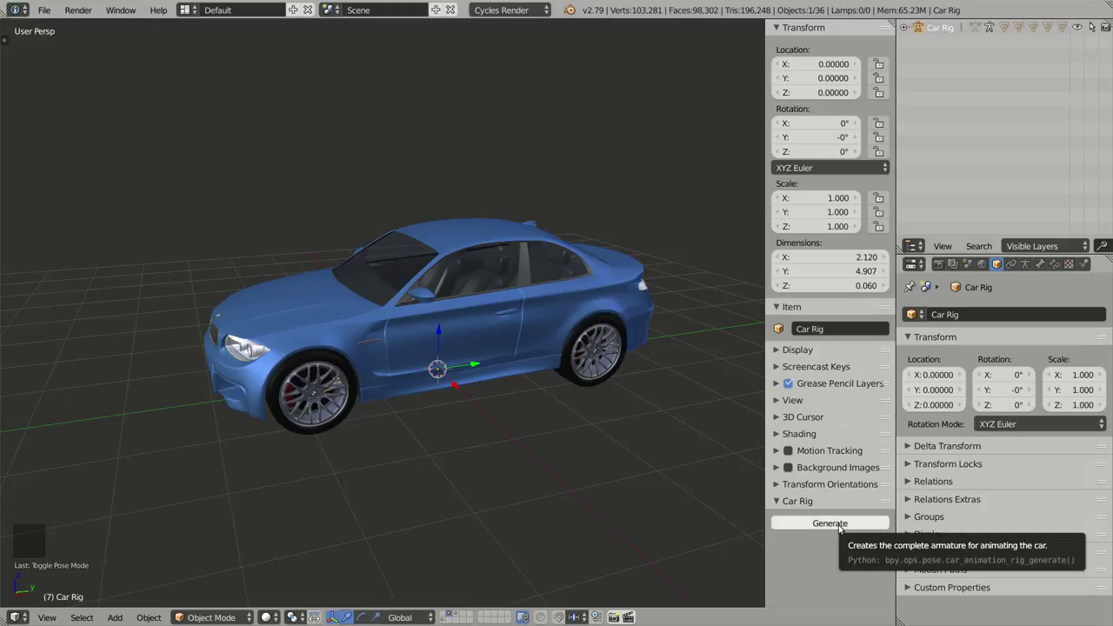
Step: Generate the complete Car Rig animation armature and orbit to inspect it in wireframe
key(z)
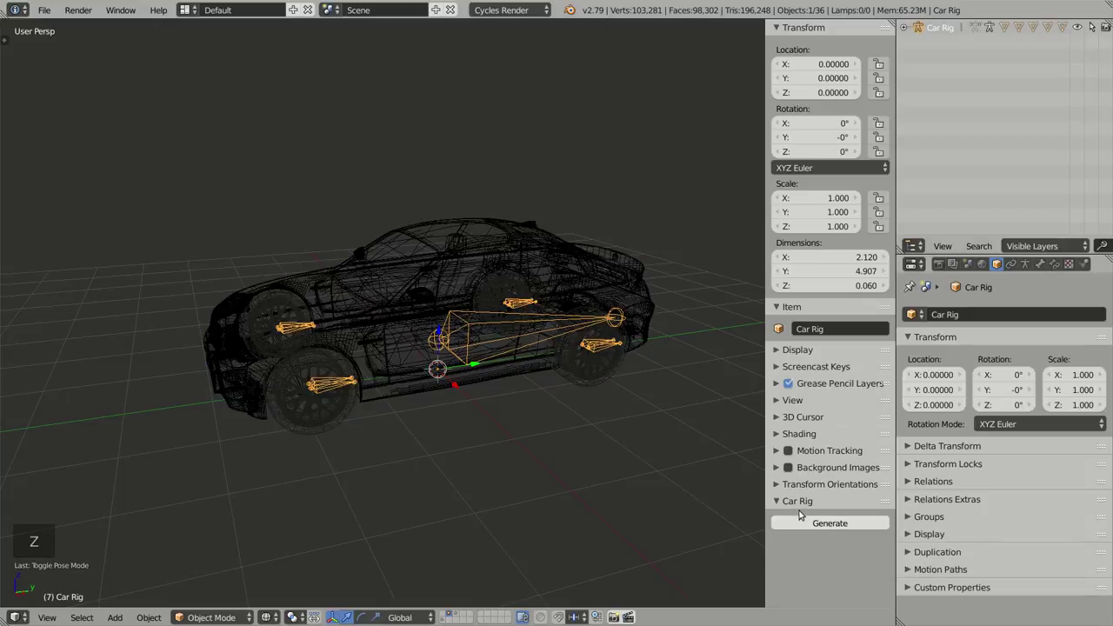
click(830, 524)
middle_click(474, 409)
middle_click(480, 434)
middle_click(500, 389)
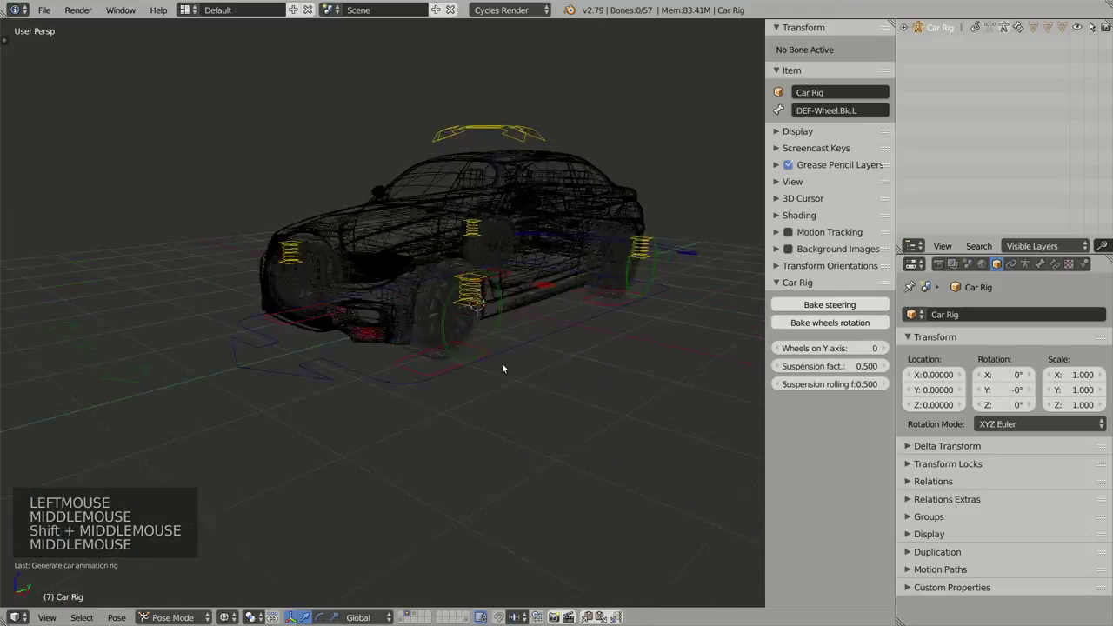
middle_click(527, 367)
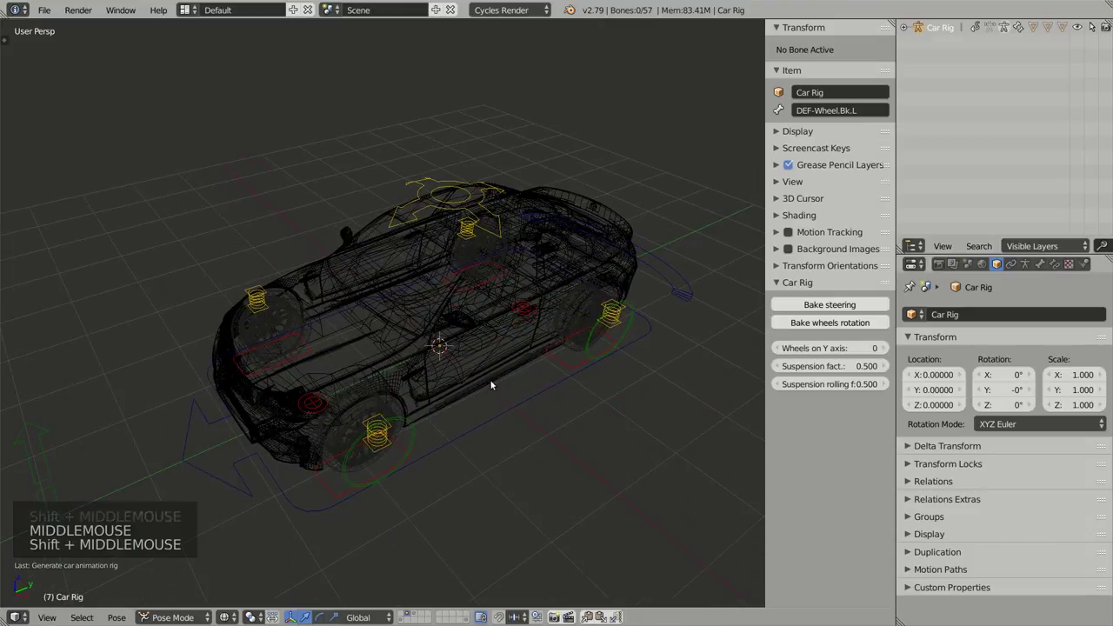
middle_click(494, 390)
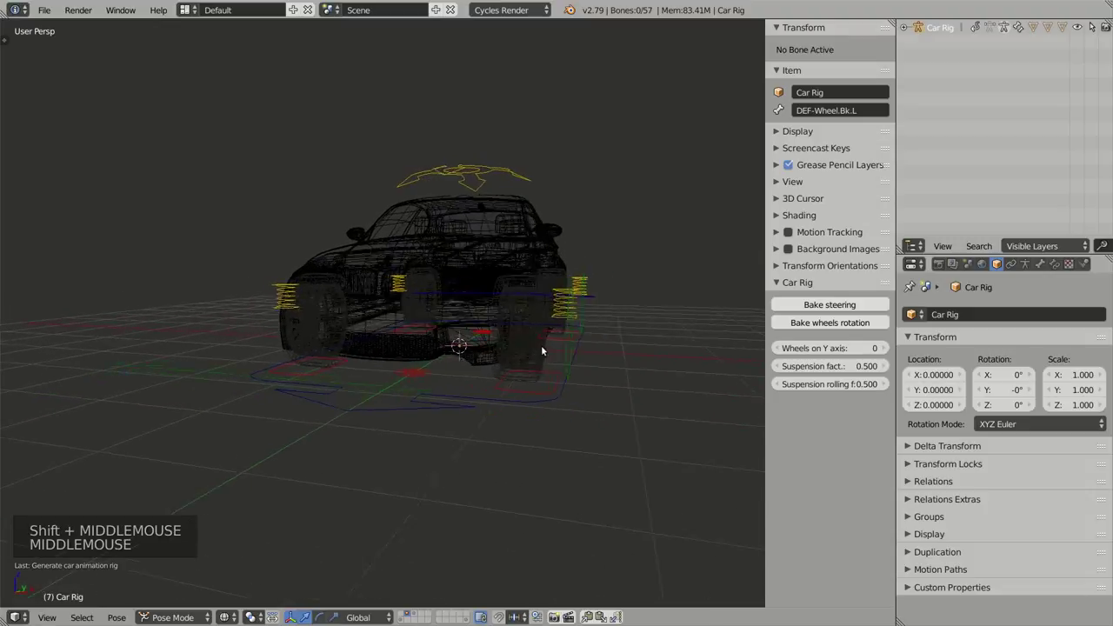
Step: With the car solid again, select the front-left ground sensor control and inspect it around the wheel
key(z)
middle_click(550, 423)
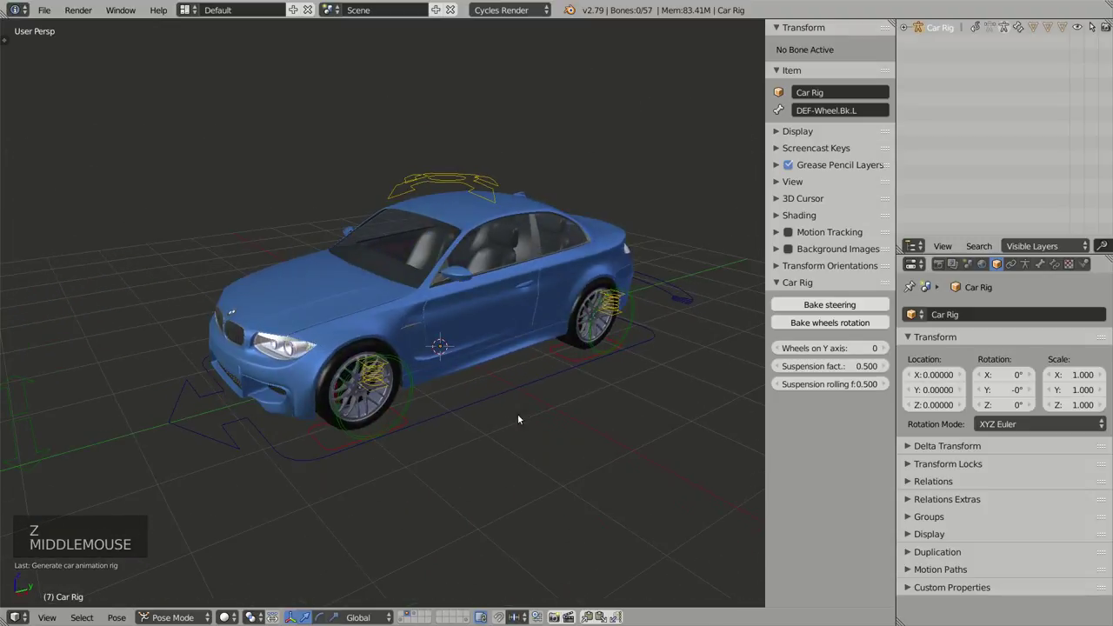
middle_click(502, 415)
middle_click(457, 375)
scroll(up, 3)
middle_click(469, 409)
right_click(531, 415)
middle_click(524, 429)
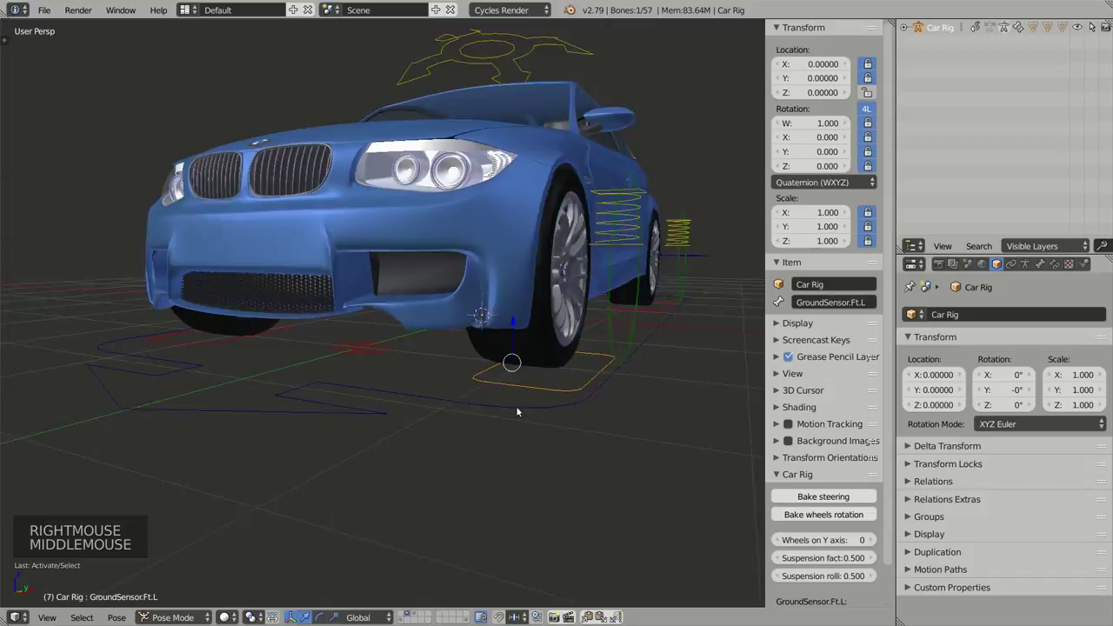
middle_click(556, 411)
middle_click(480, 436)
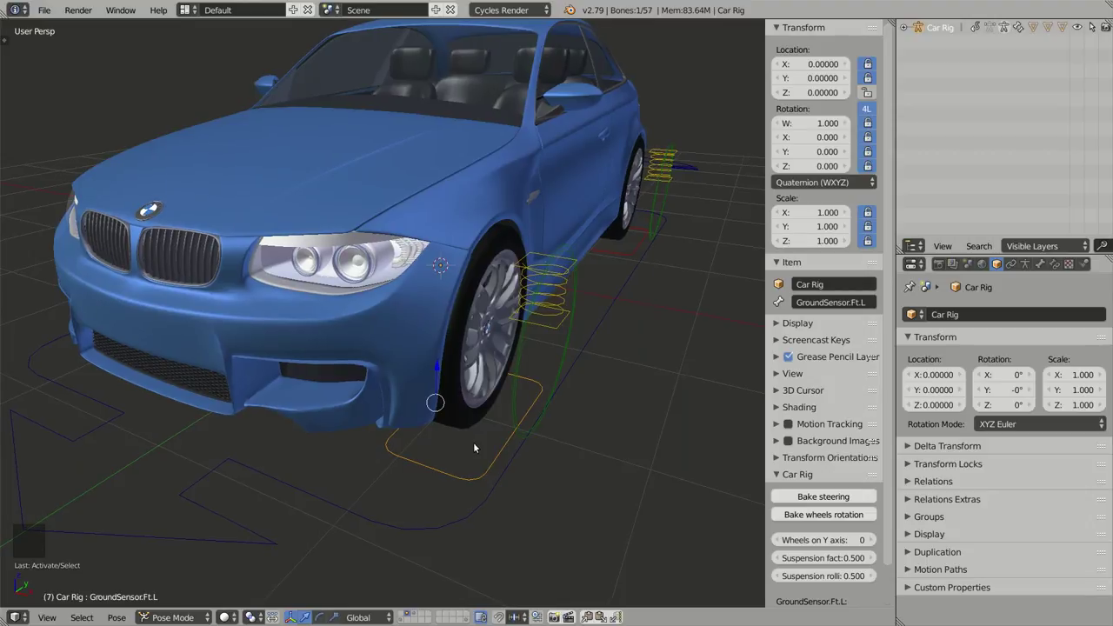
Step: View the front suspension springs head-on, then orbit out to the car's left side to see the whole rig
middle_click(470, 472)
middle_click(472, 436)
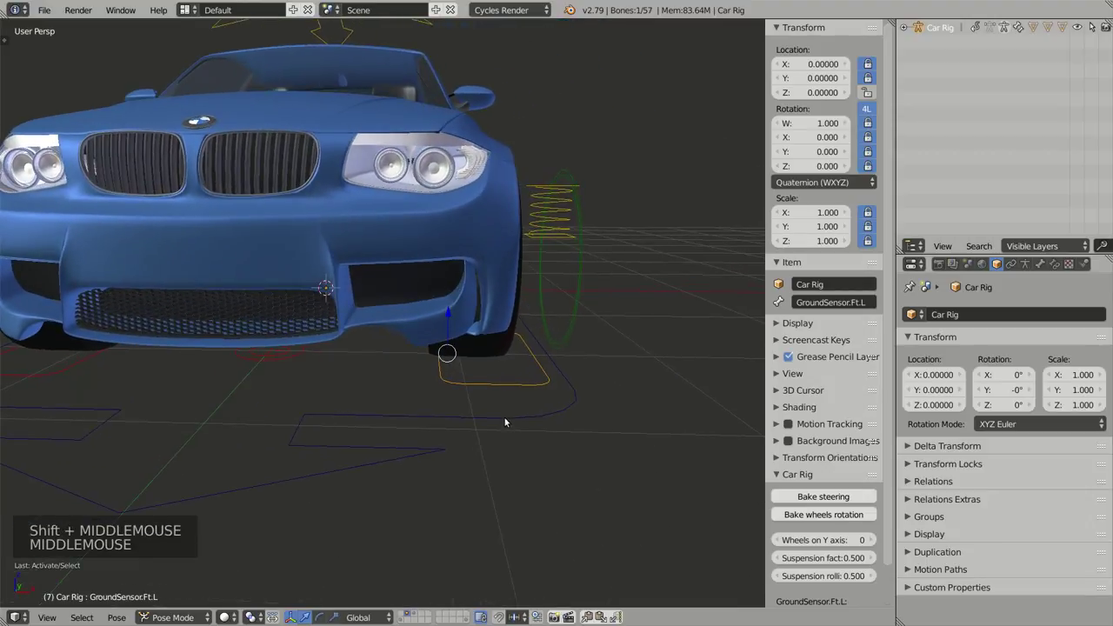
middle_click(503, 410)
middle_click(501, 401)
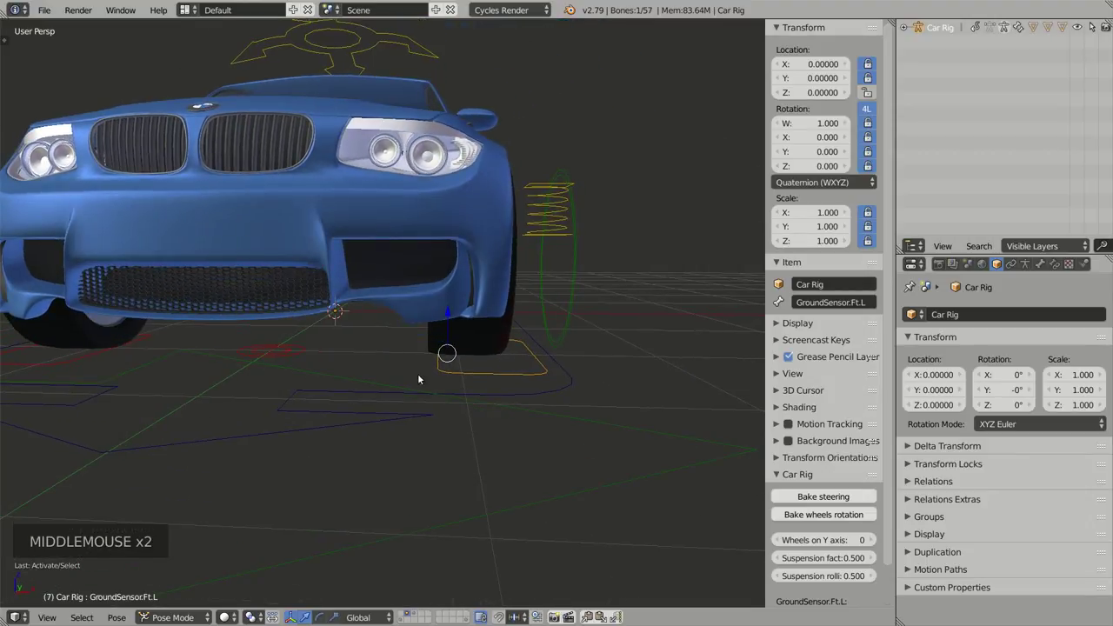
middle_click(536, 367)
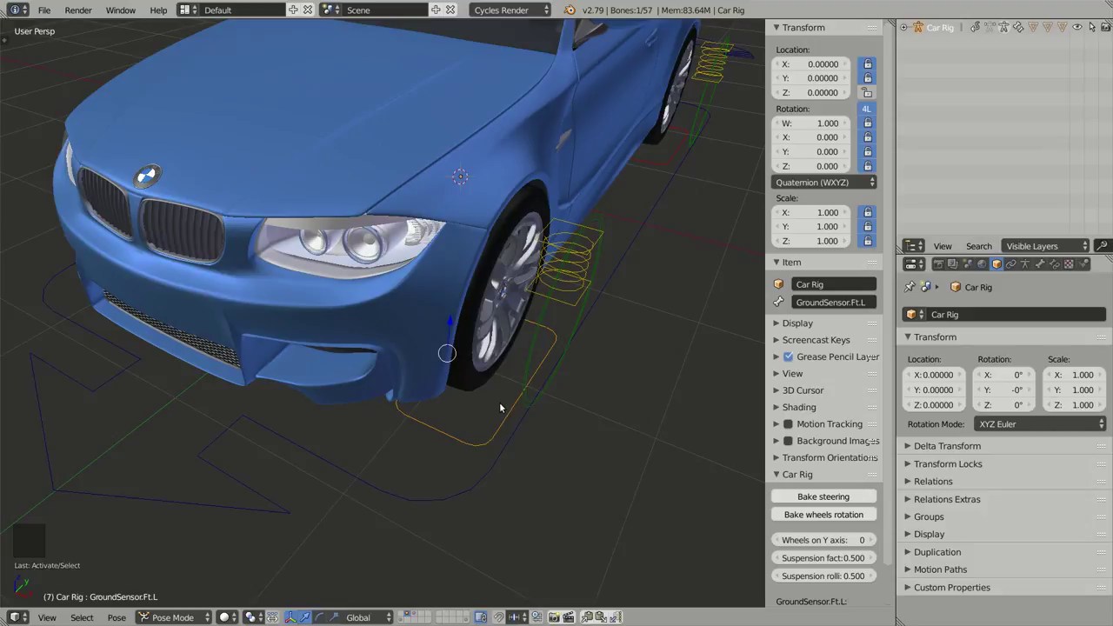
scroll(down, 3)
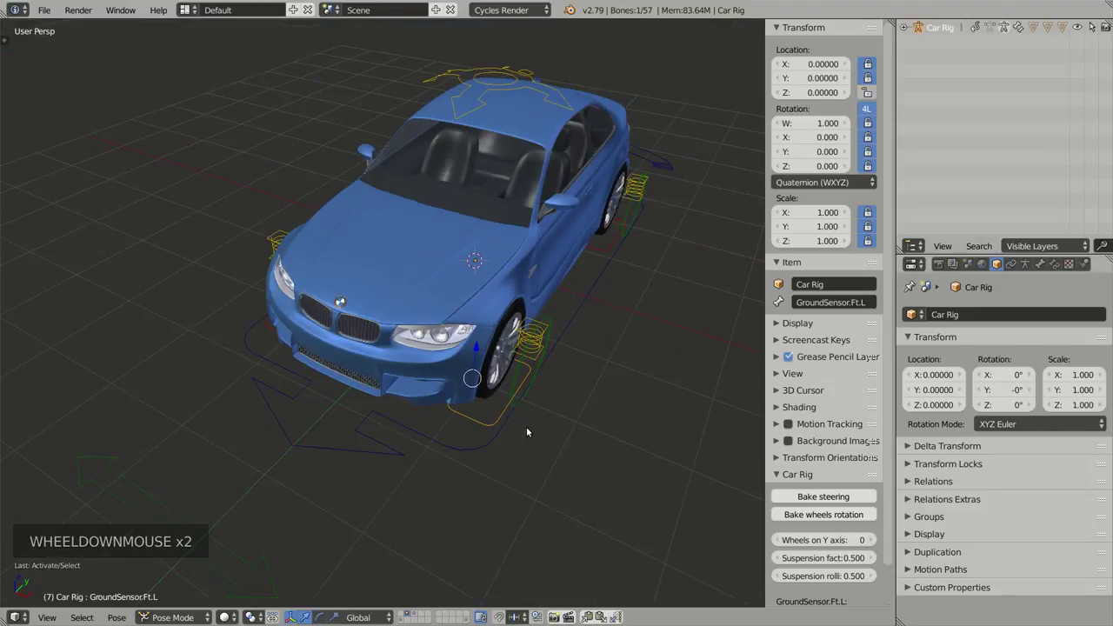
middle_click(522, 433)
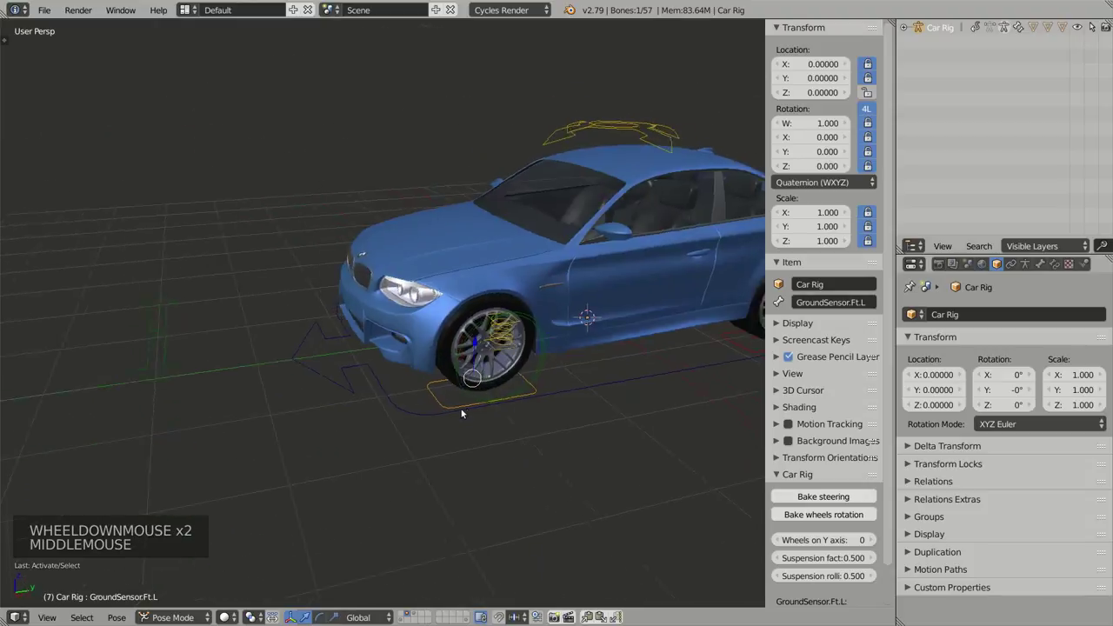
middle_click(530, 393)
middle_click(514, 385)
middle_click(532, 375)
middle_click(545, 364)
middle_click(515, 379)
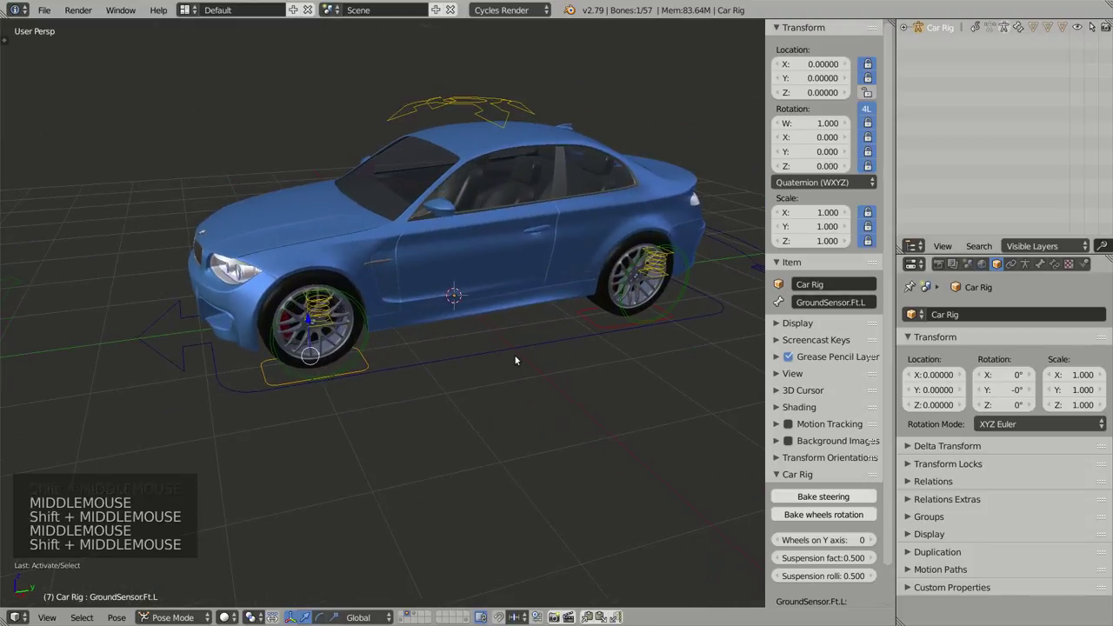
right_click(513, 351)
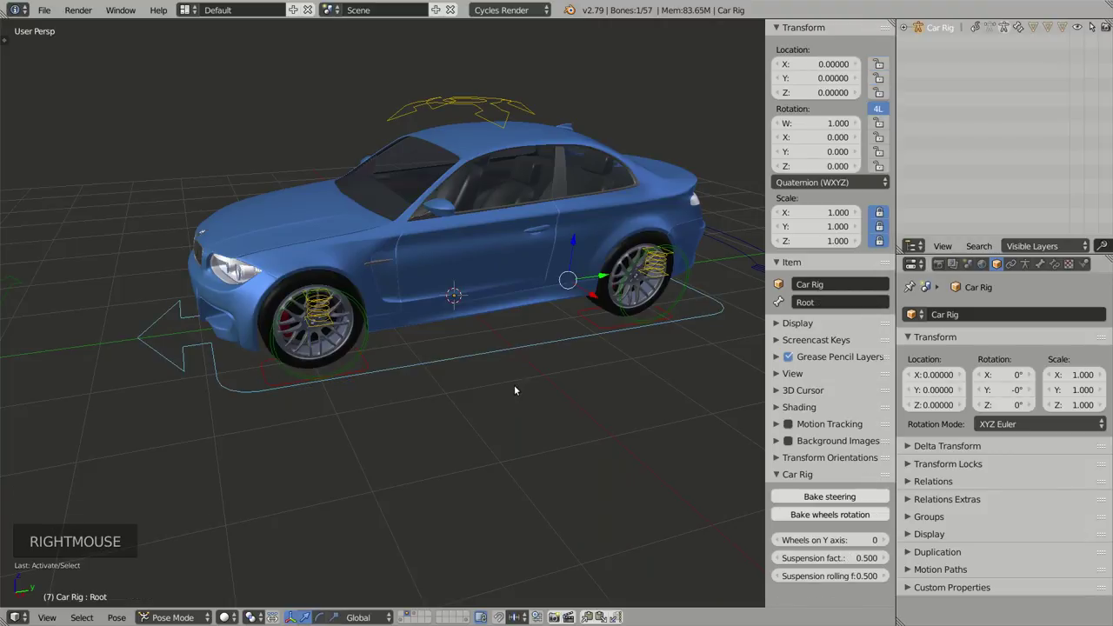
key(r)
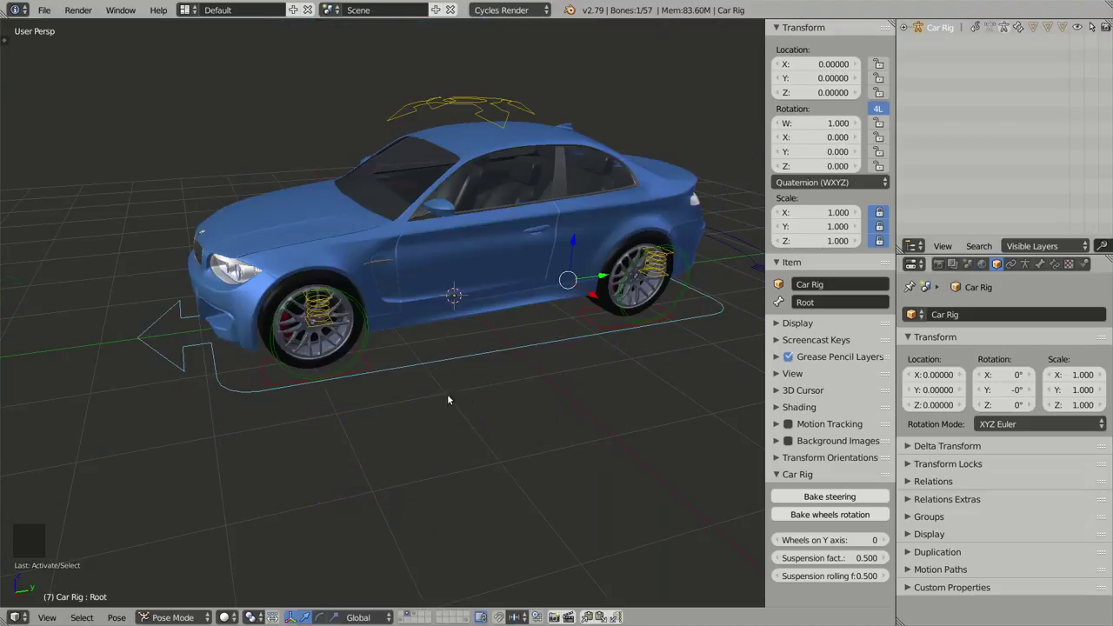
middle_click(463, 378)
middle_click(486, 386)
scroll(down, 3)
right_click(242, 466)
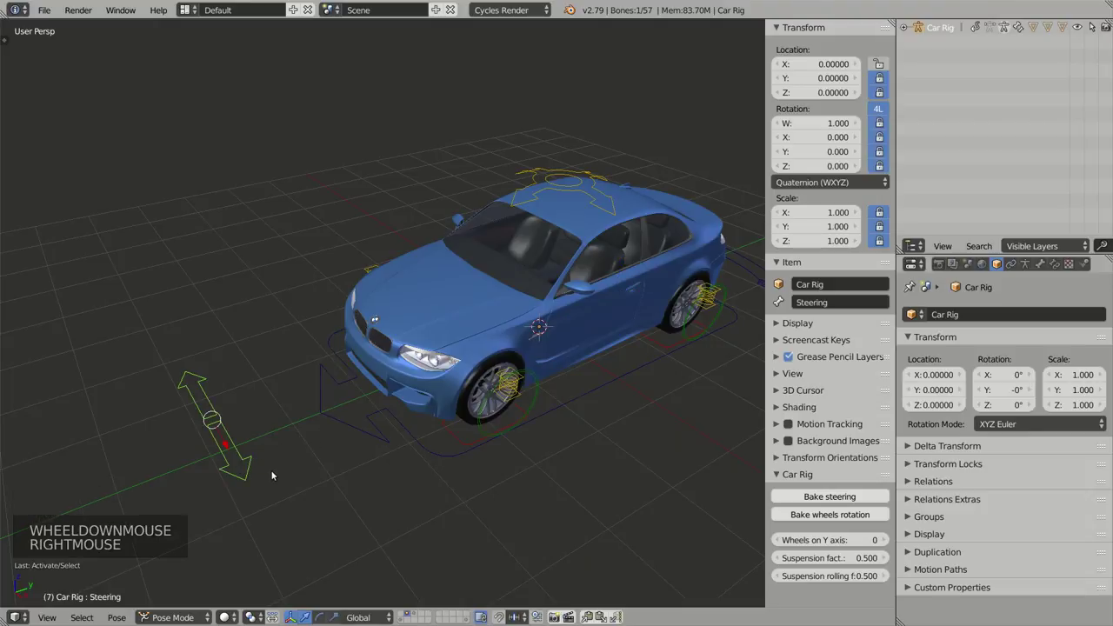
key(g)
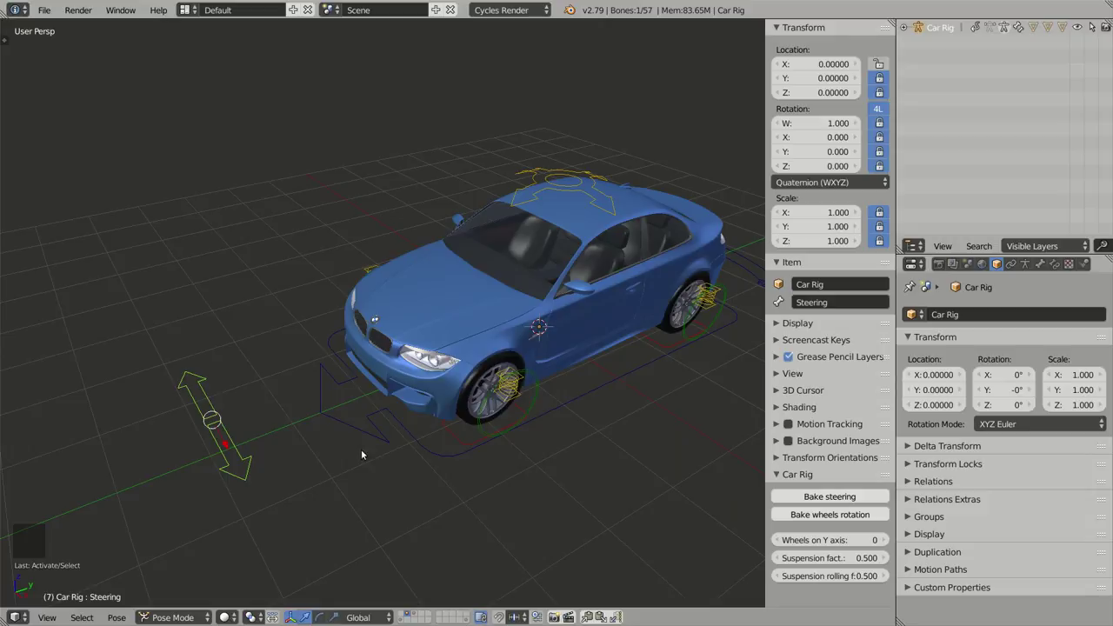
middle_click(602, 421)
middle_click(530, 431)
middle_click(532, 422)
key(KP_3)
scroll(up, 3)
scroll(down, 3)
middle_click(521, 348)
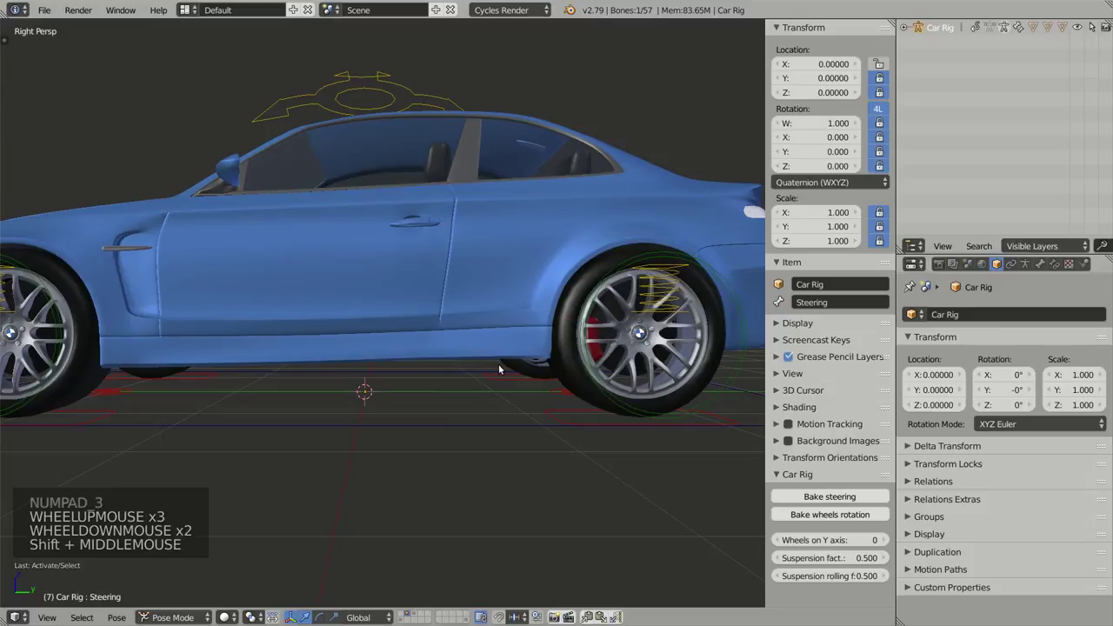
key(KP_5)
scroll(up, 3)
middle_click(464, 333)
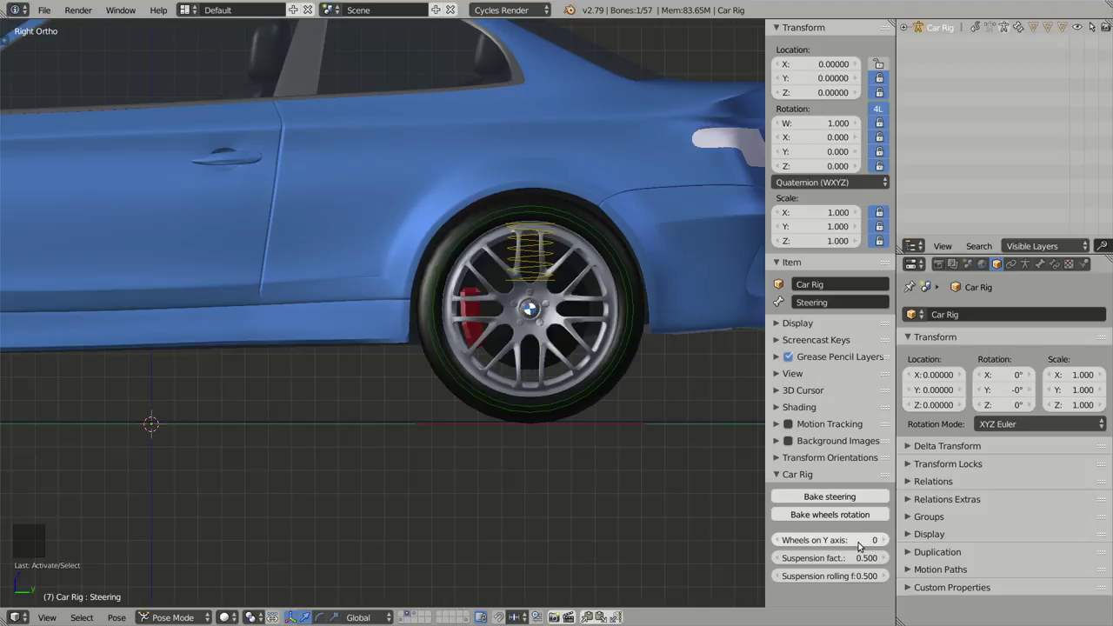
Step: Set Wheels on Y axis to 1 in the Car Rig panel and select the Root control bone
middle_click(563, 394)
scroll(down, 3)
middle_click(469, 392)
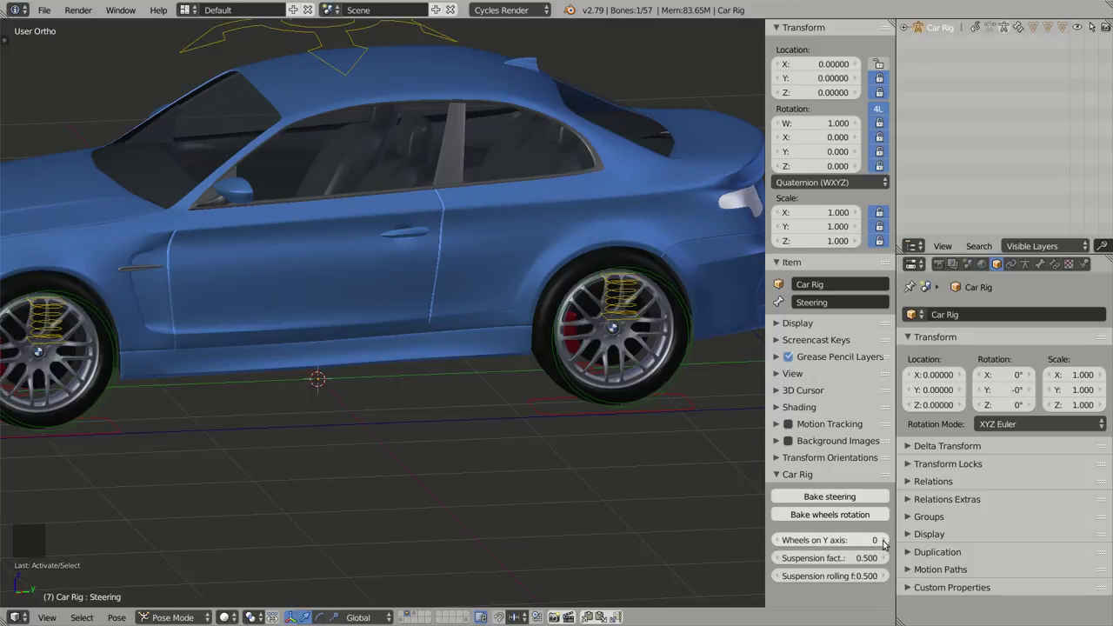
click(887, 541)
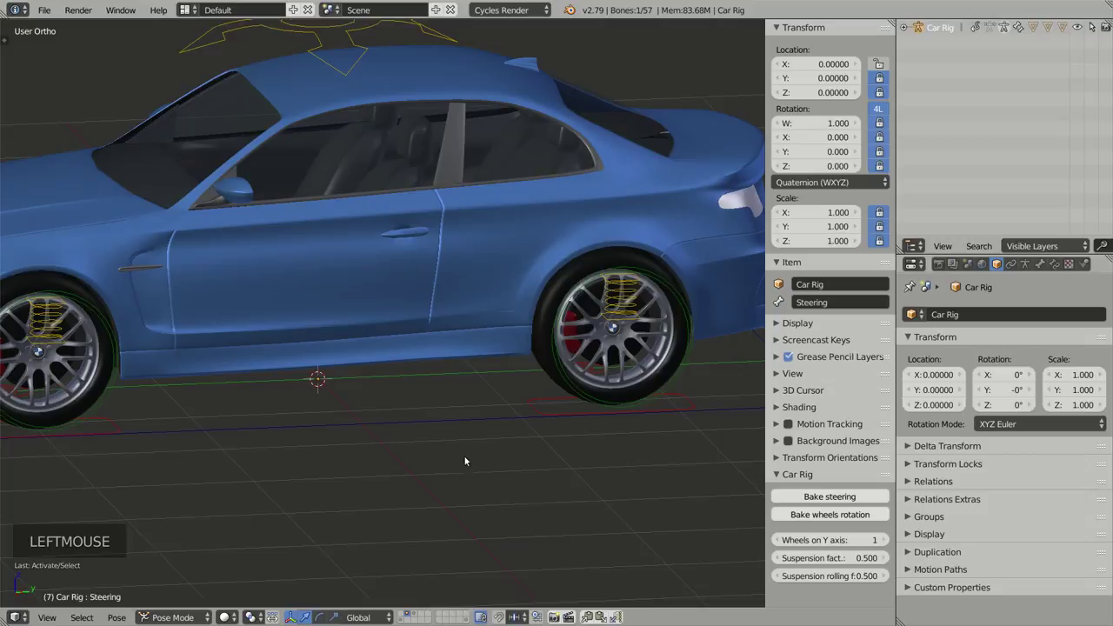
right_click(462, 419)
Step: Move the Root control along one axis and watch the wheels roll as the car moves
middle_click(536, 459)
middle_click(509, 384)
key(KP_5)
key(KP_5)
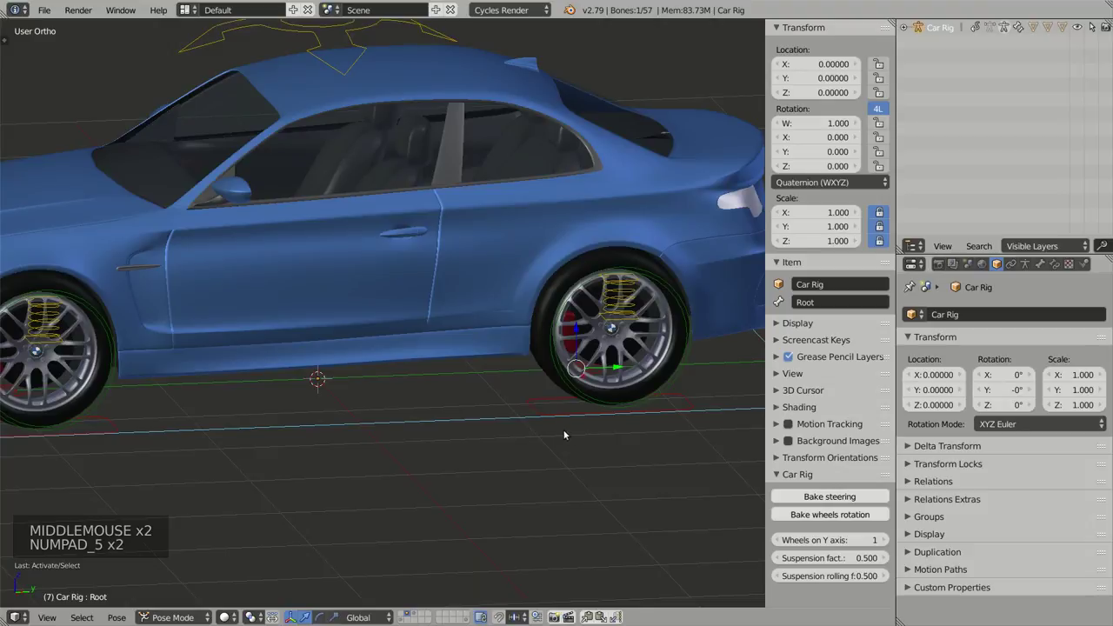
key(KP_5)
scroll(down, 3)
middle_click(611, 456)
scroll(up, 3)
scroll(down, 3)
key(g)
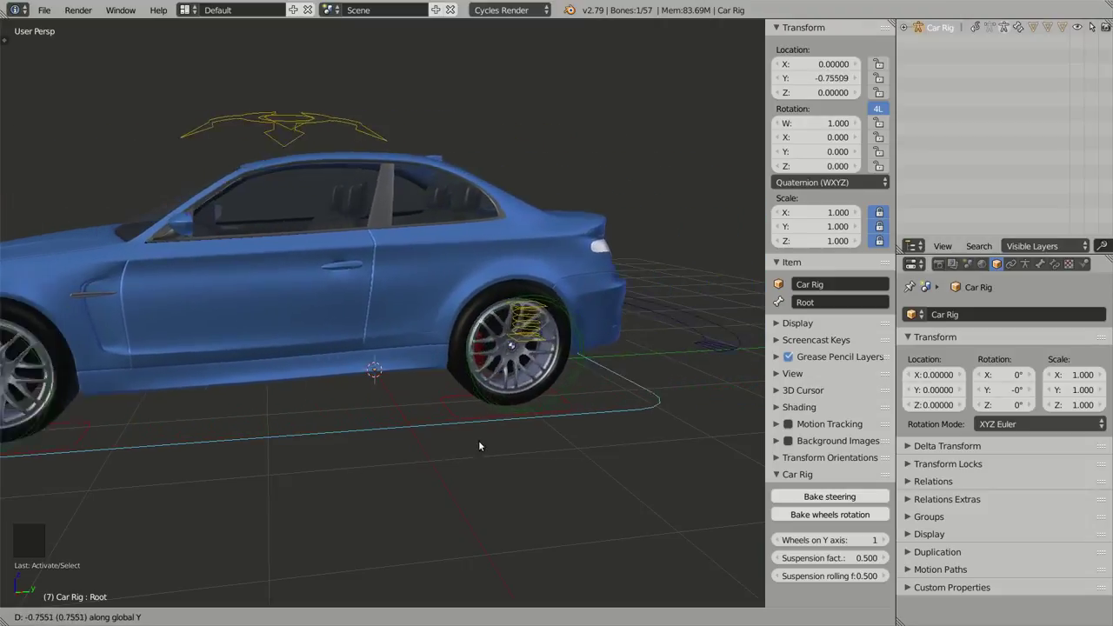
Step: Return the car to its starting position and look closely at the rear wheel from the side
key(KP_3)
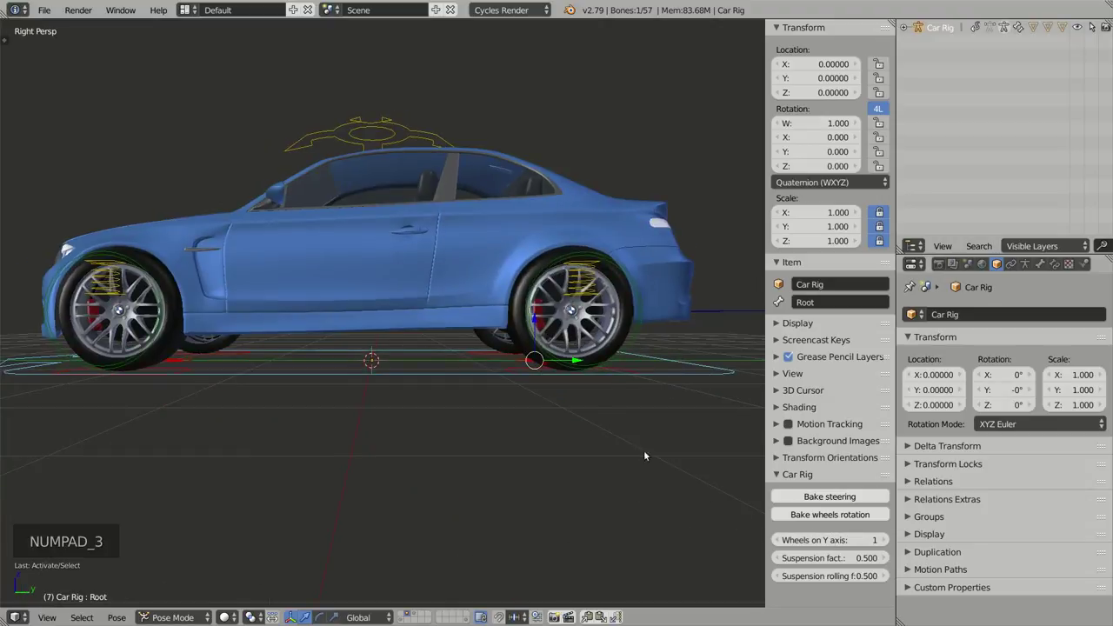
middle_click(569, 405)
scroll(up, 3)
scroll(down, 3)
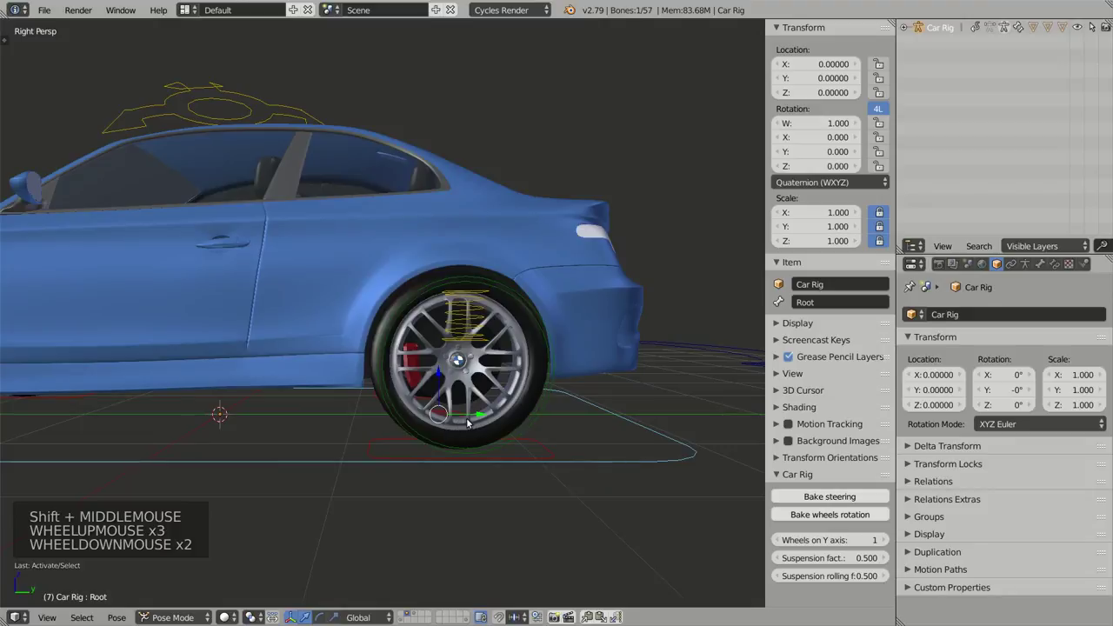
middle_click(468, 429)
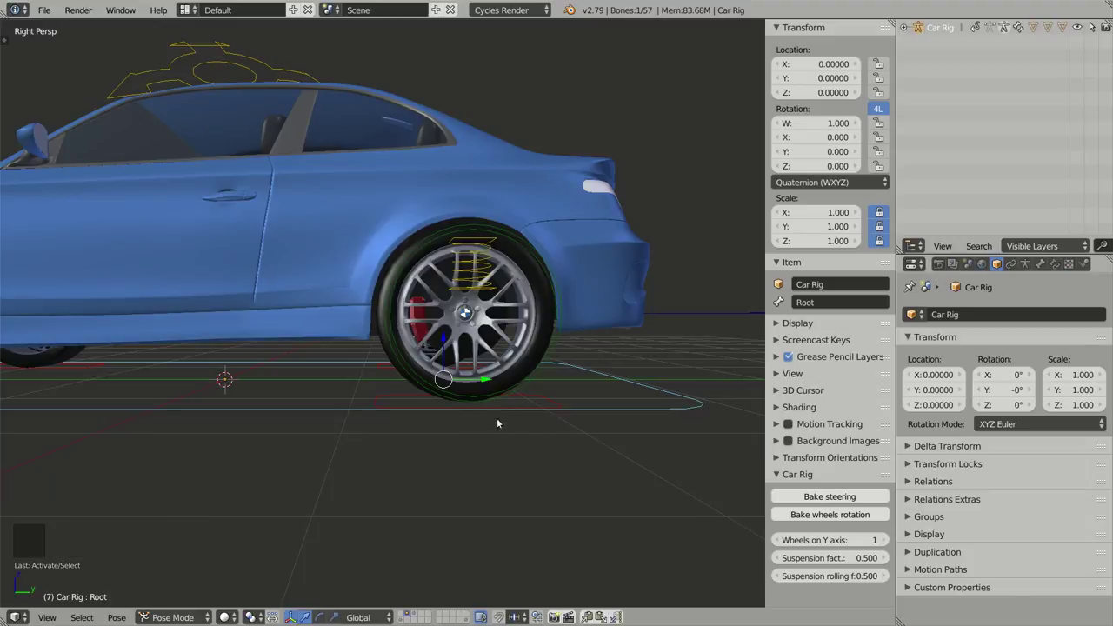
key(g)
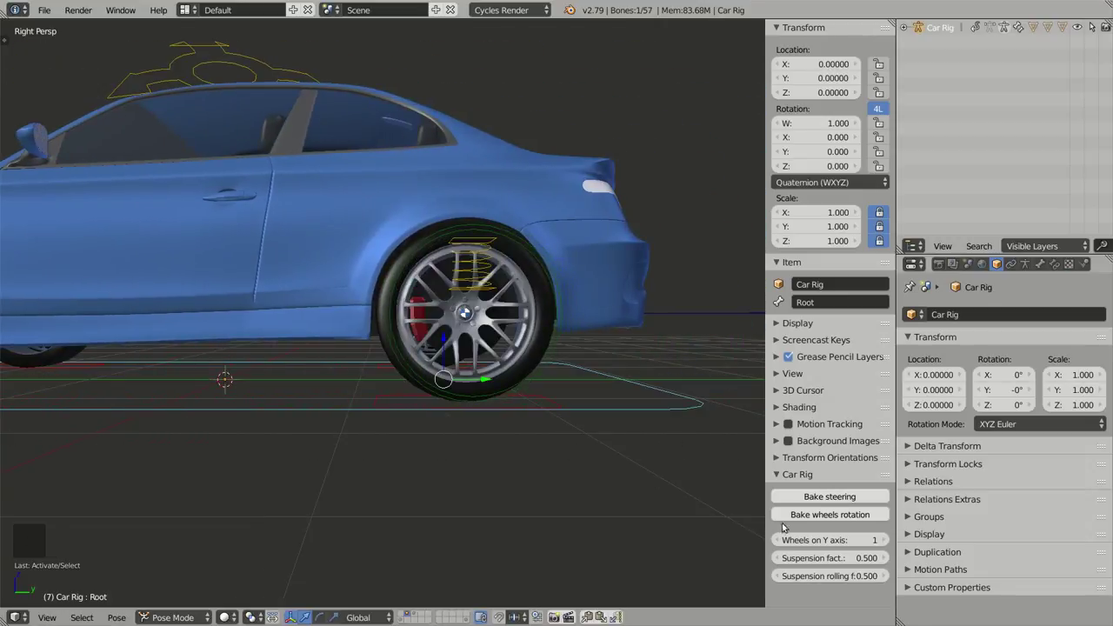
Step: Set Wheels on Y axis back to 0 and orbit around to view the car from the front
click(782, 540)
scroll(down, 3)
middle_click(414, 320)
middle_click(326, 325)
middle_click(398, 364)
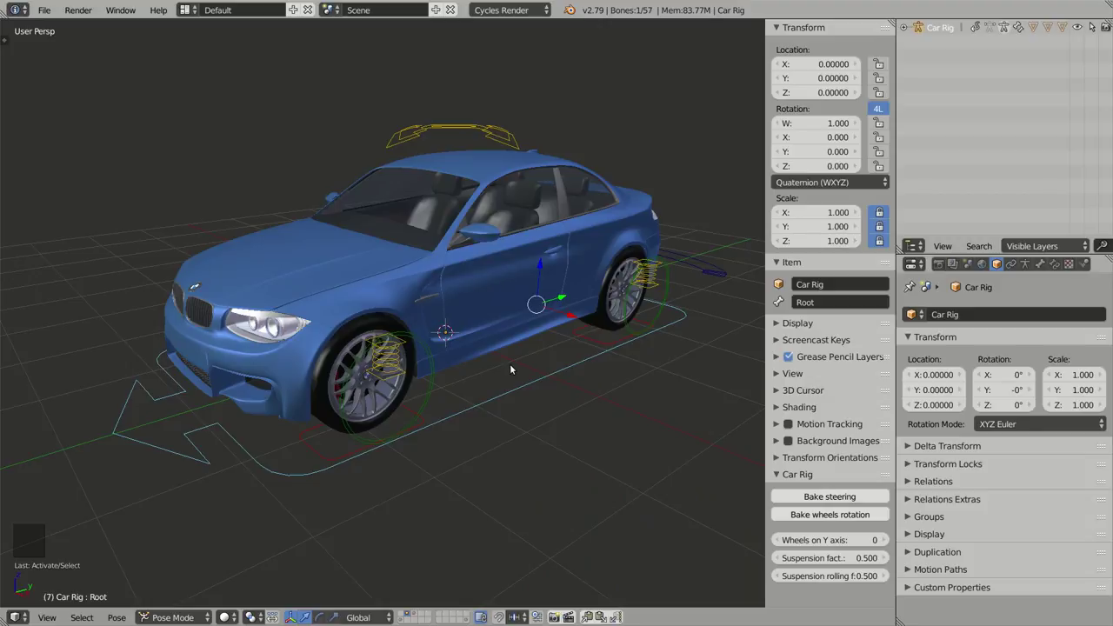
middle_click(521, 410)
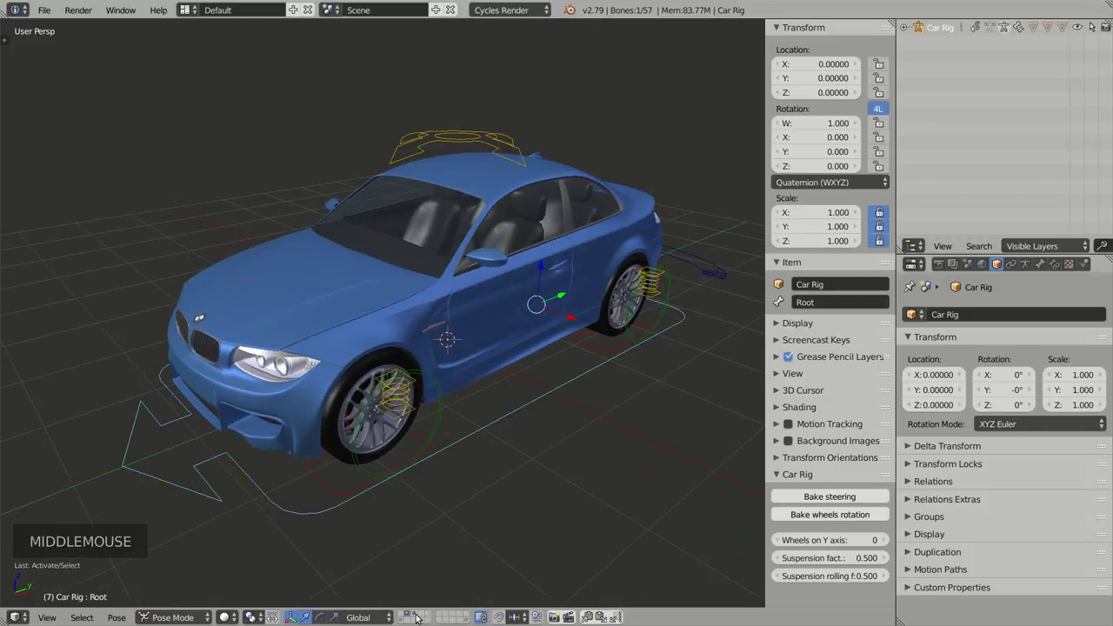
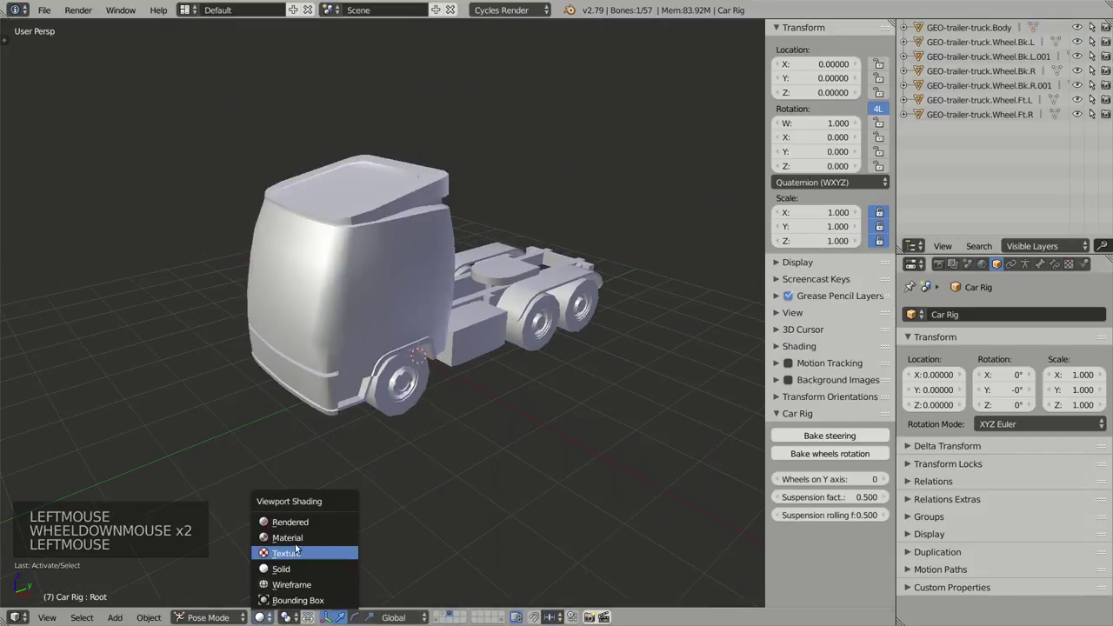
Step: Orbit around the truck tractor to inspect its body, rear axles and underside
middle_click(411, 399)
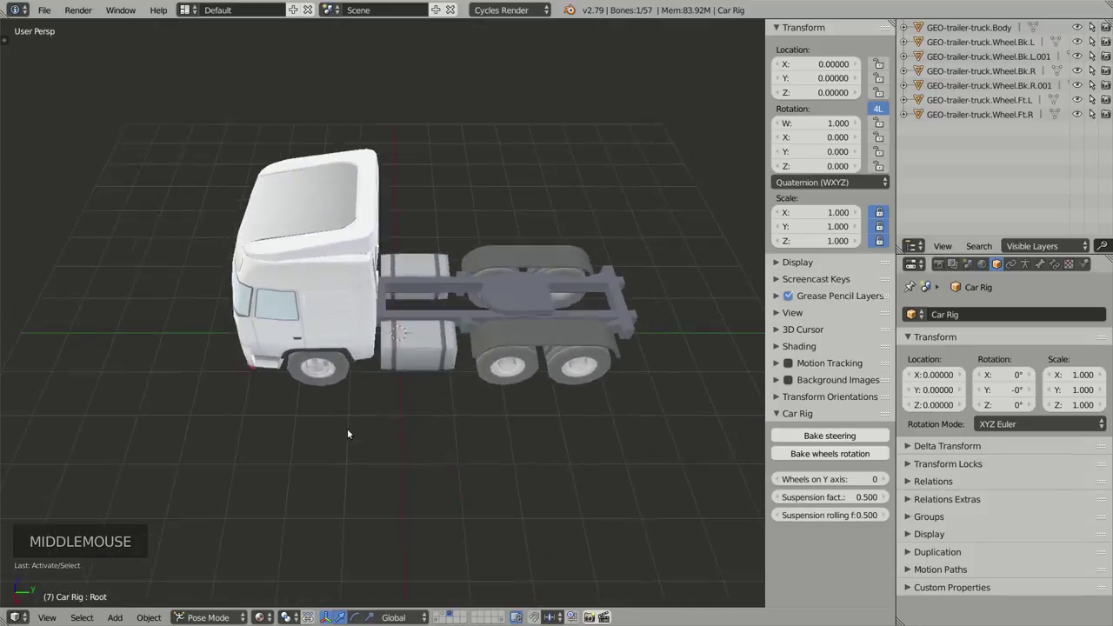
middle_click(439, 360)
middle_click(445, 403)
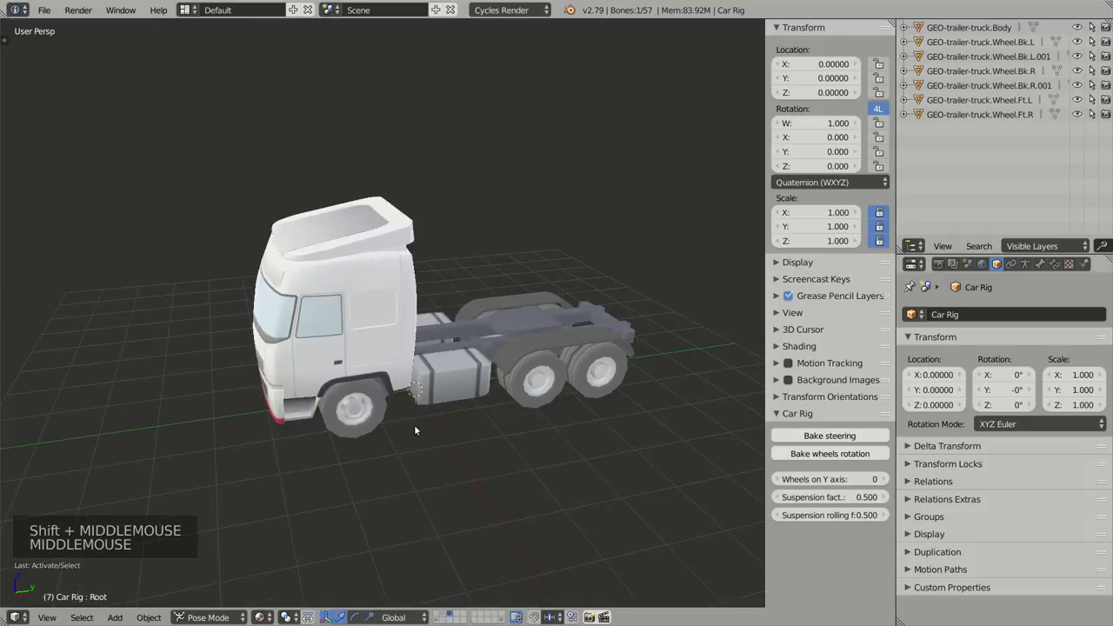
scroll(up, 3)
middle_click(402, 435)
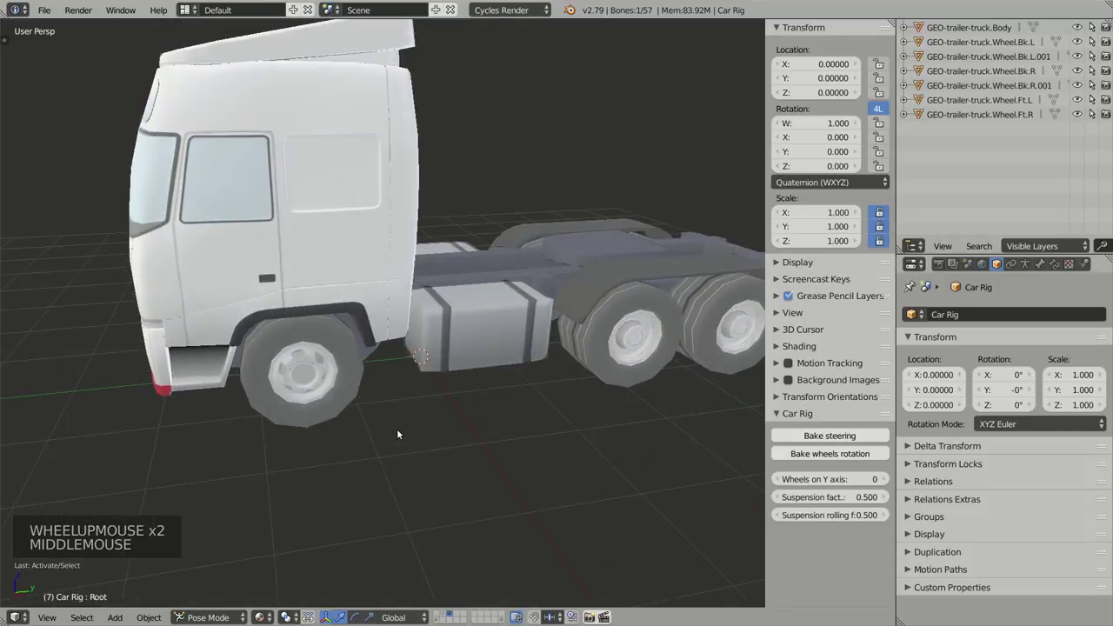
middle_click(608, 417)
middle_click(527, 444)
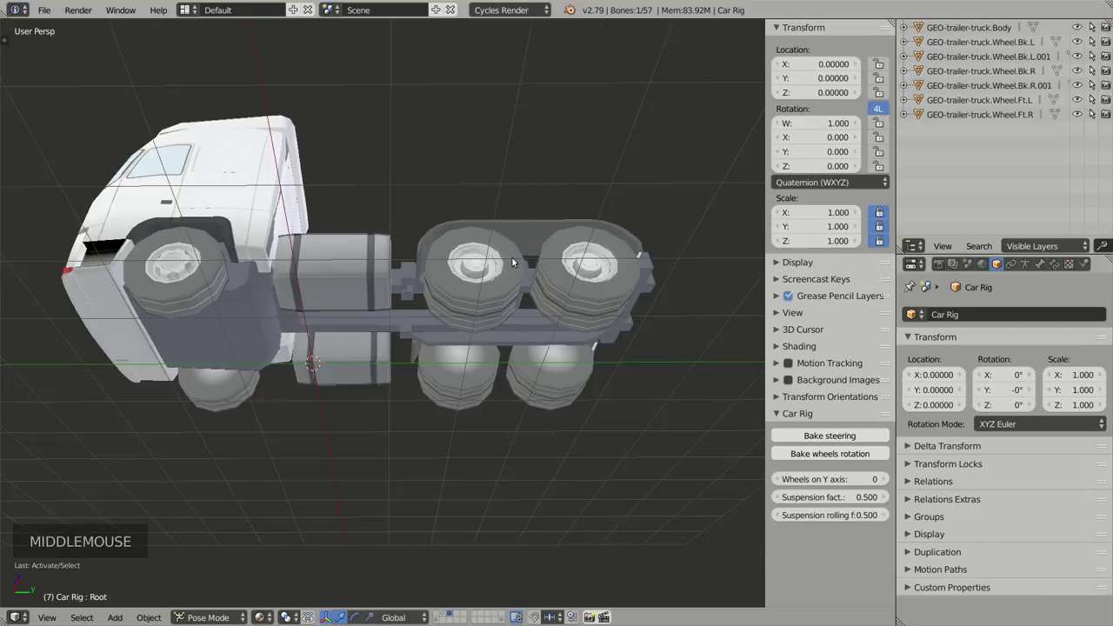
middle_click(541, 327)
scroll(down, 3)
middle_click(419, 401)
middle_click(391, 418)
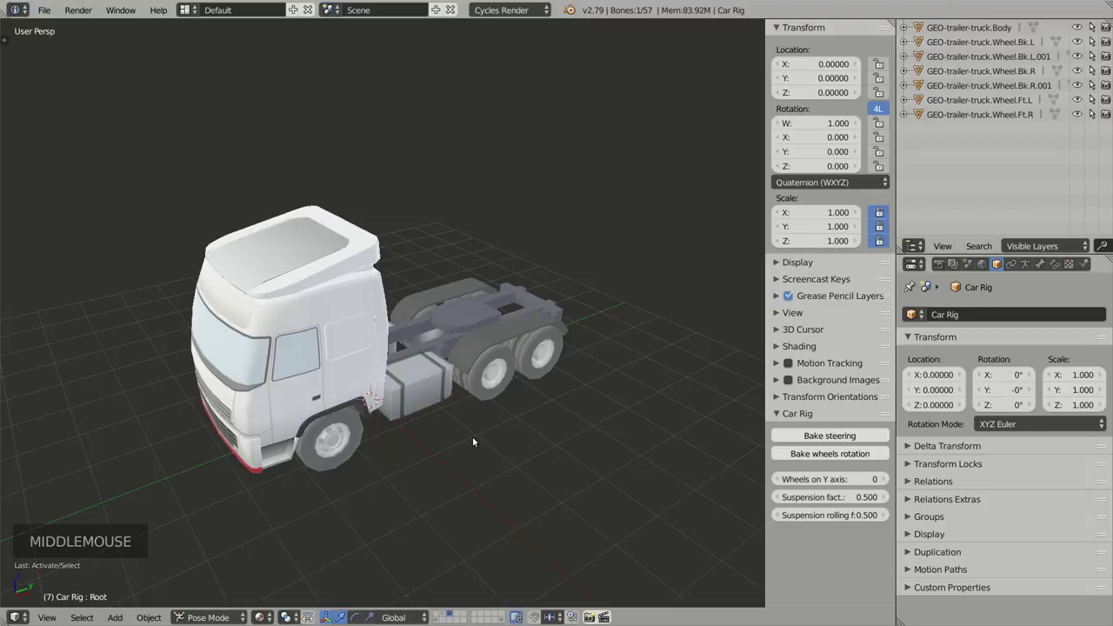
Step: Select all truck objects, add a Car (deformation rig) armature and show the model as wireframe
key(a)
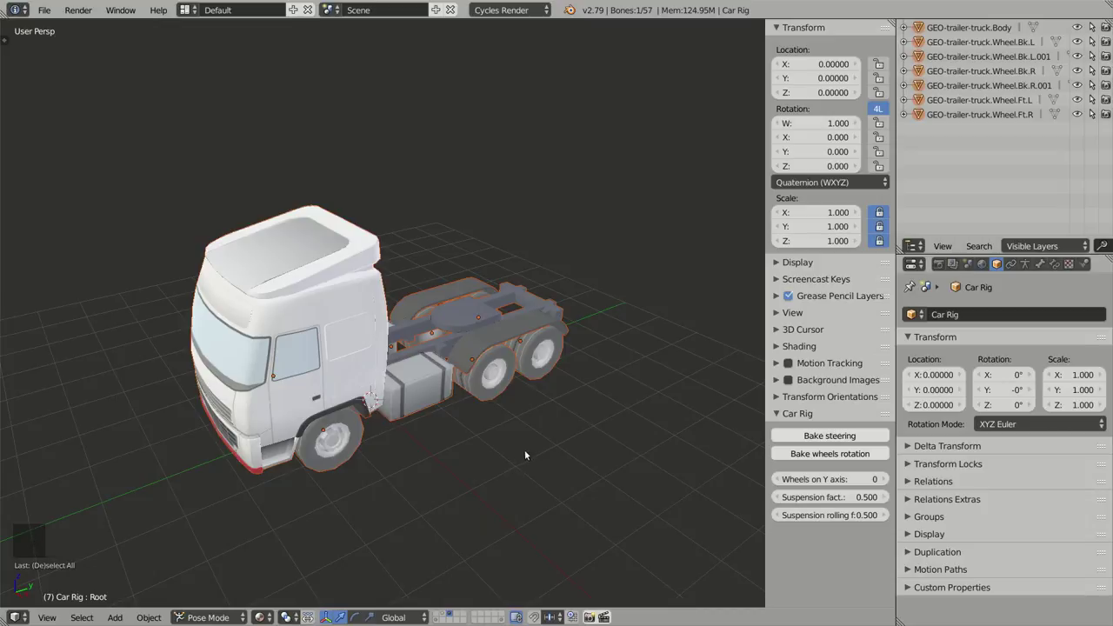
key(shift+a)
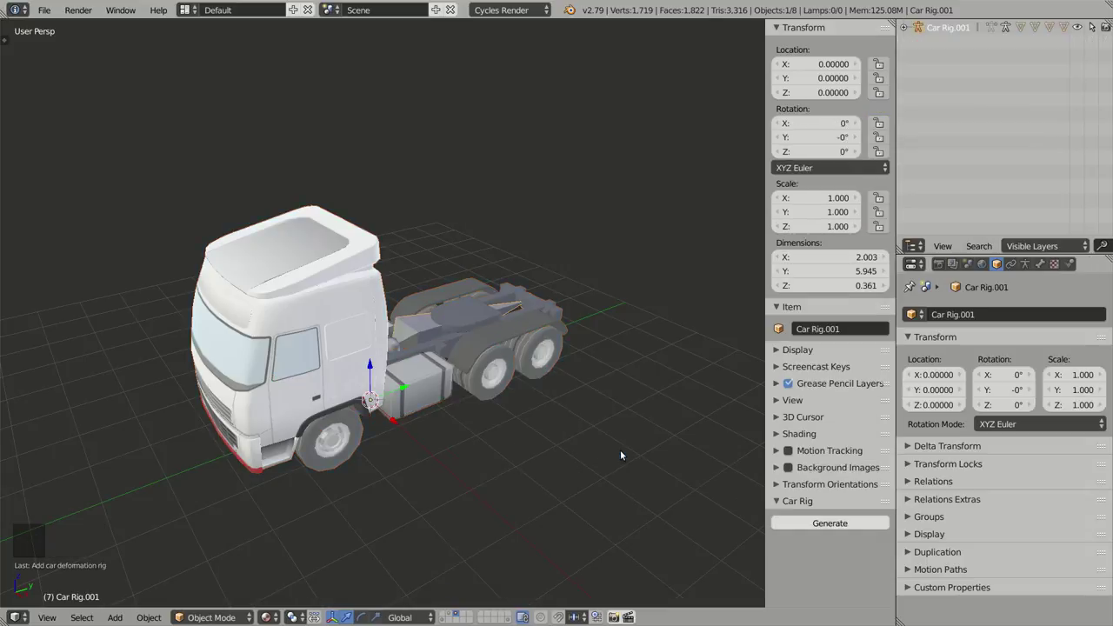
key(z)
Step: Orbit around Car Rig.001 to inspect how its wheel bones span the truck's axles
middle_click(512, 369)
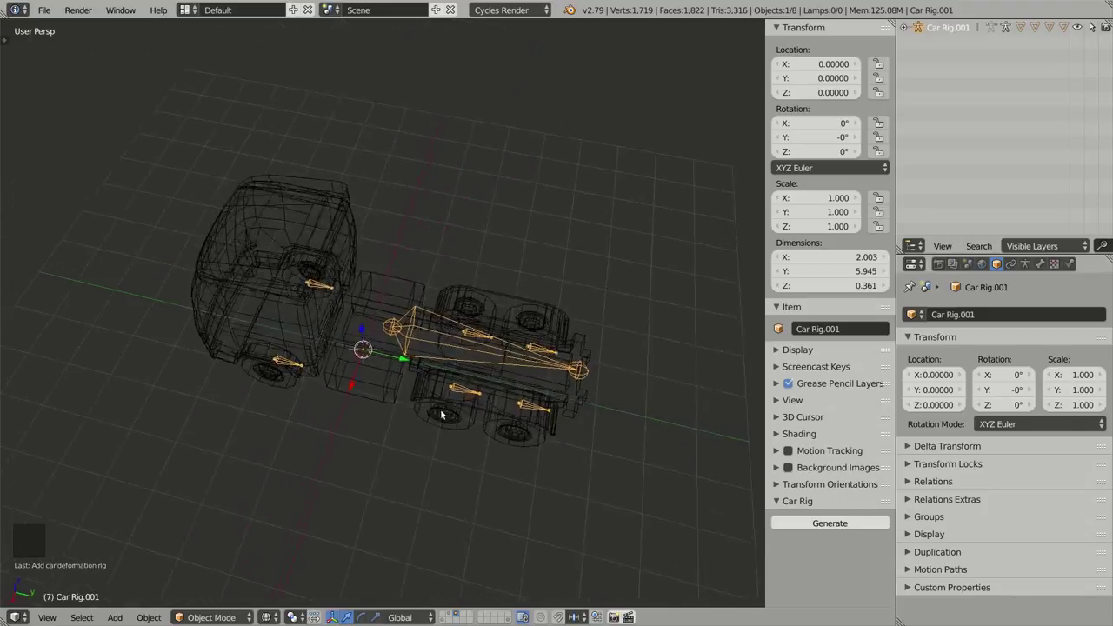
scroll(up, 3)
middle_click(576, 415)
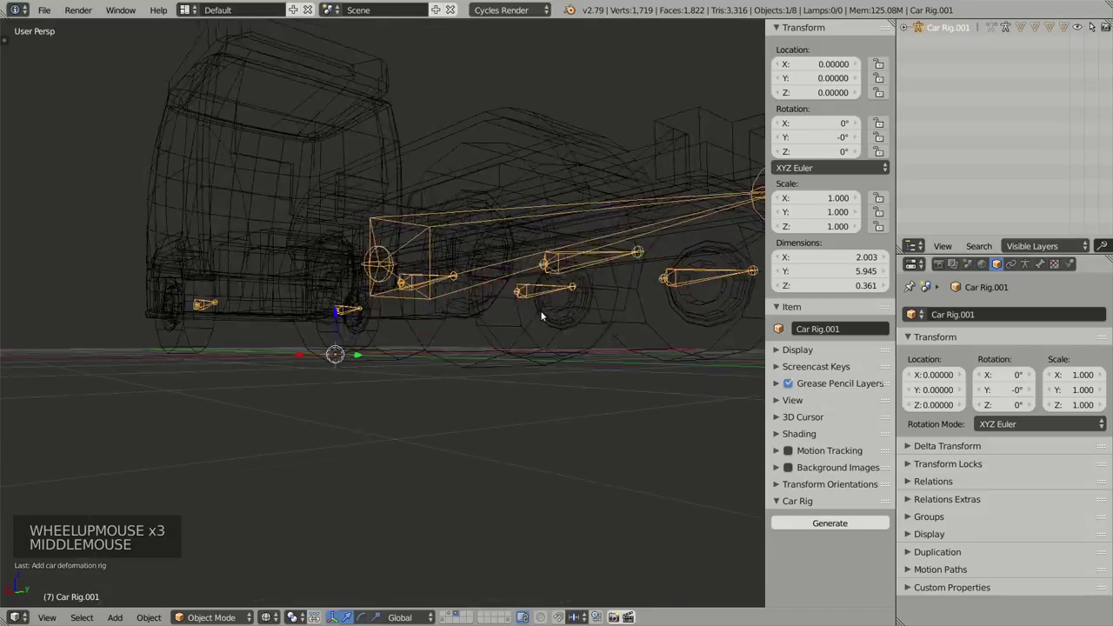
middle_click(473, 324)
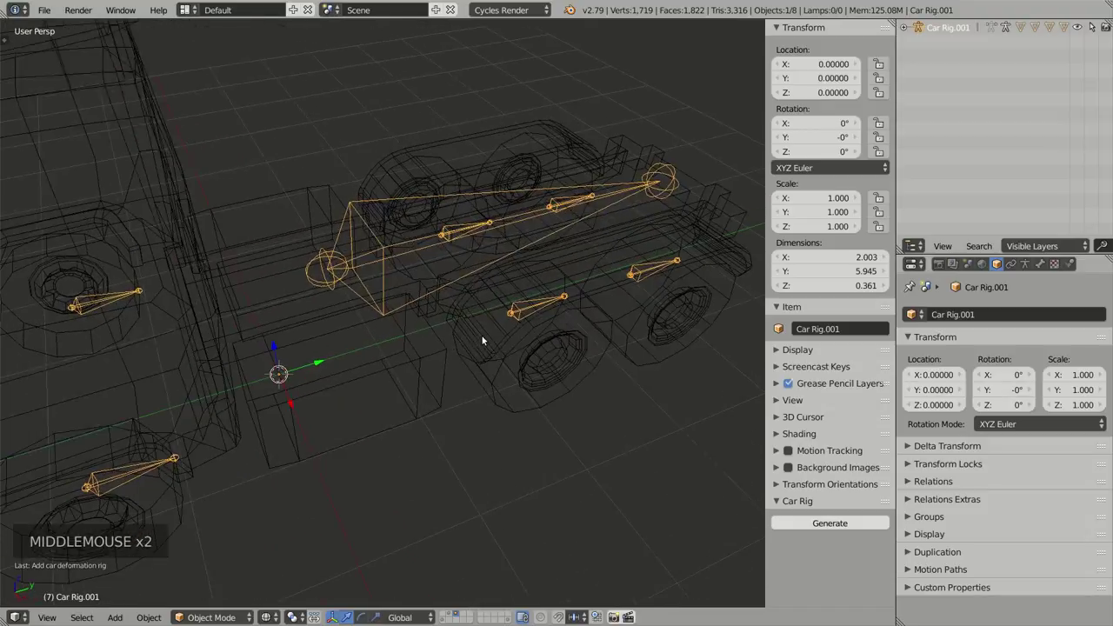
middle_click(554, 383)
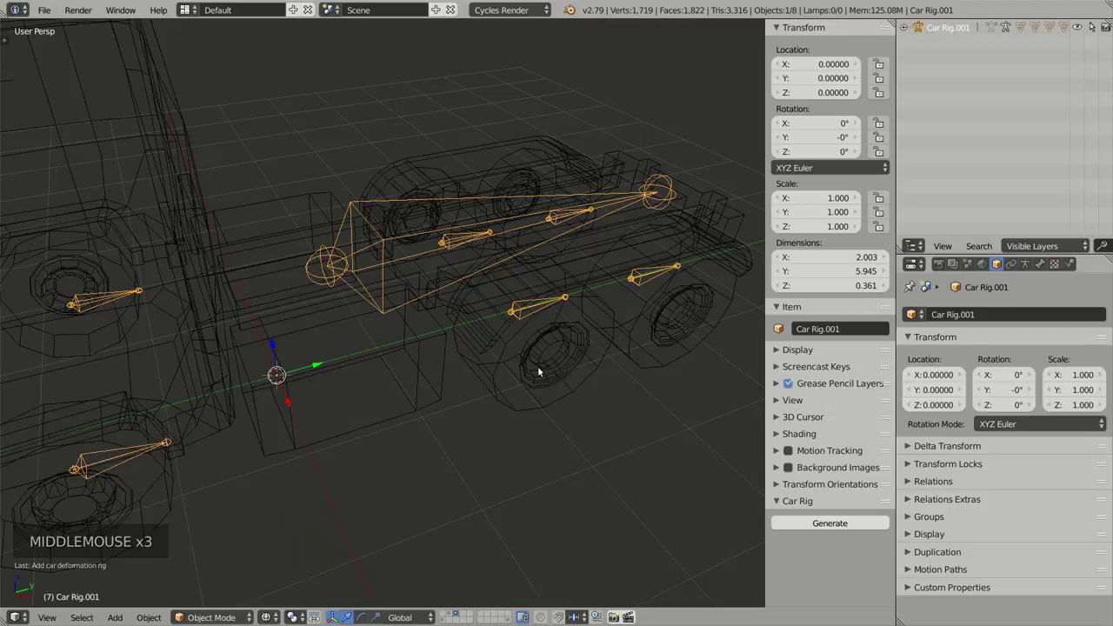
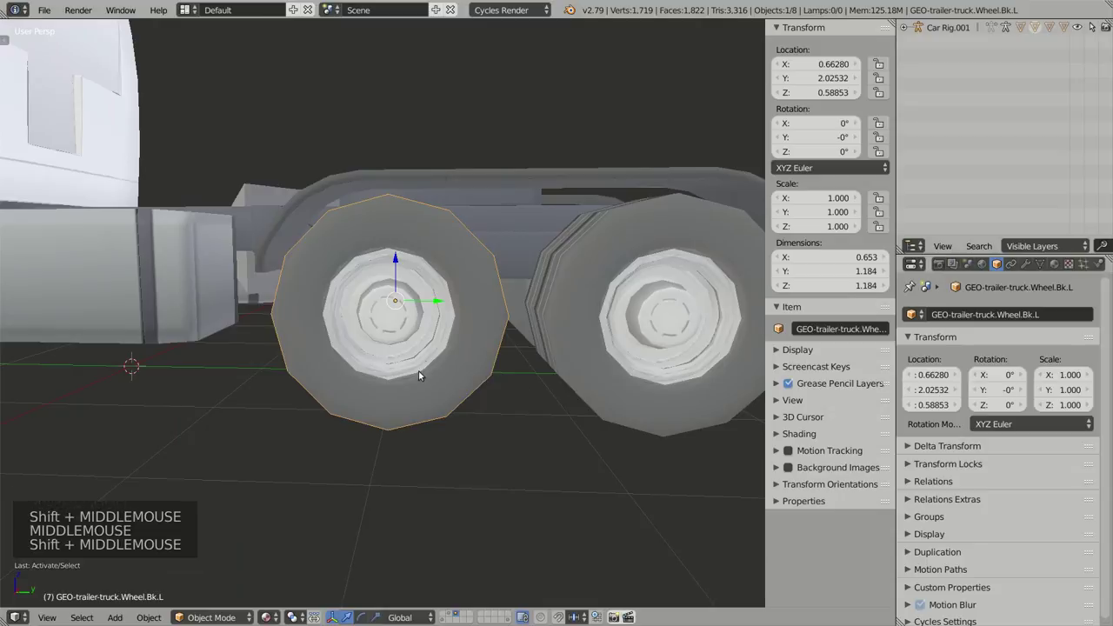
Step: Select the rearmost left wheel GEO-trailer-truck.Wheel.Bk.L and check its Y location
middle_click(429, 378)
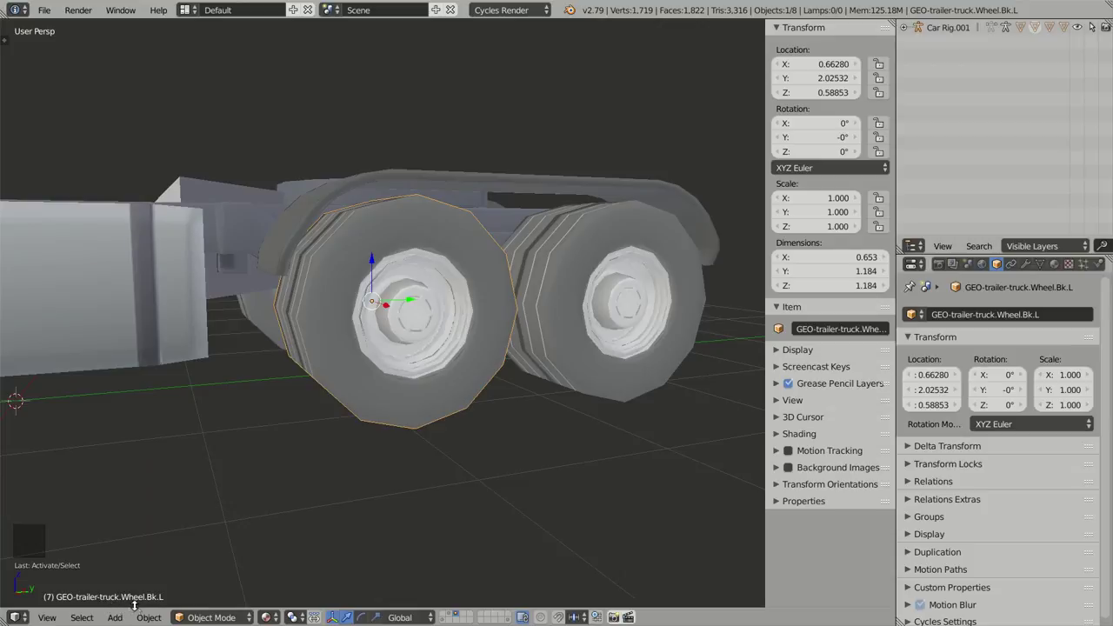
right_click(575, 367)
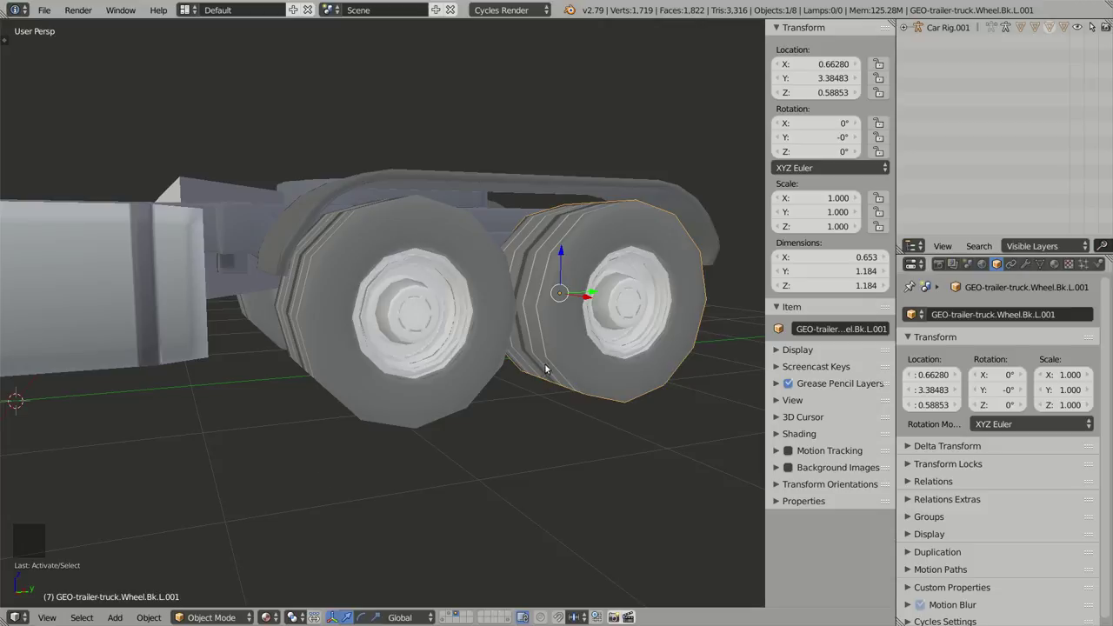
middle_click(553, 366)
middle_click(622, 330)
middle_click(590, 367)
middle_click(532, 408)
Step: Select the other left rear wheel Wheel.Bk.L.001 and compare its Y location, 2.02532 versus 3.38483
middle_click(536, 406)
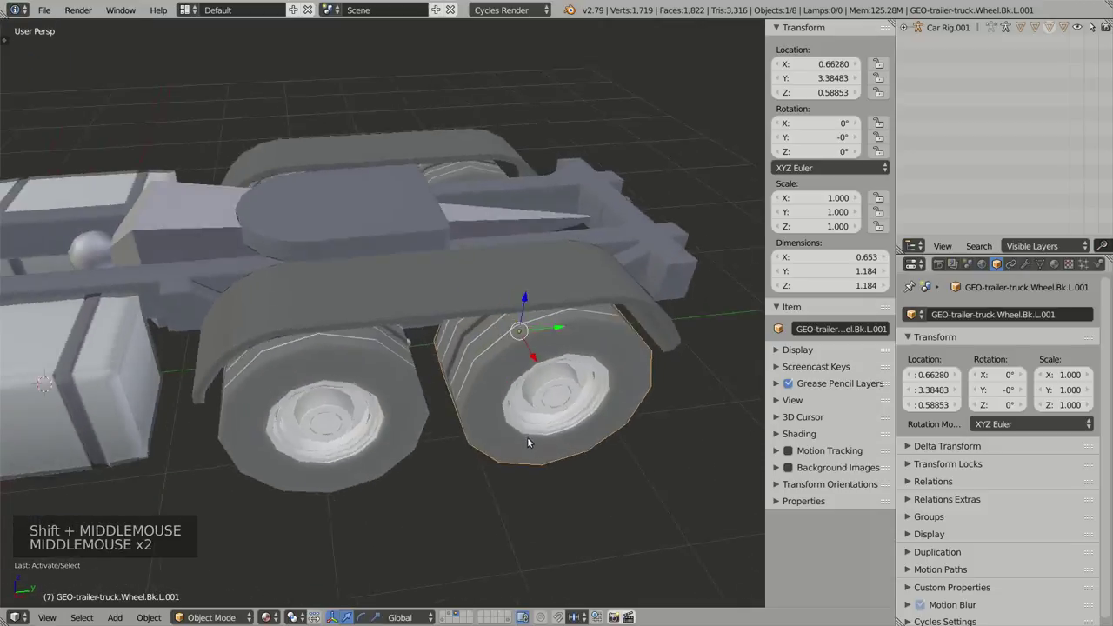
middle_click(546, 451)
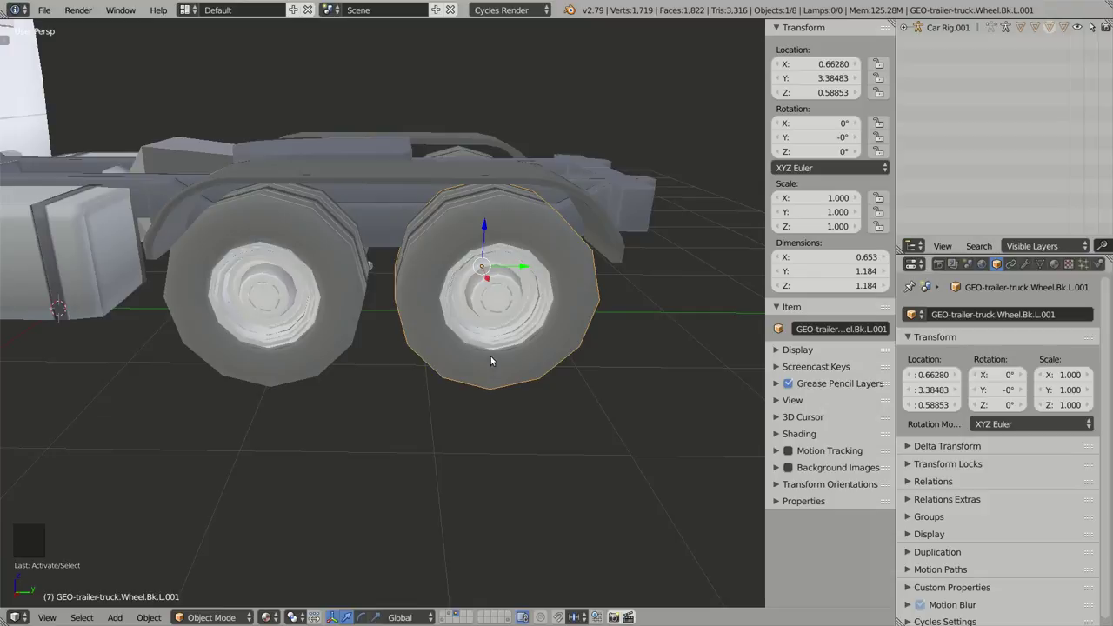
middle_click(489, 372)
middle_click(463, 428)
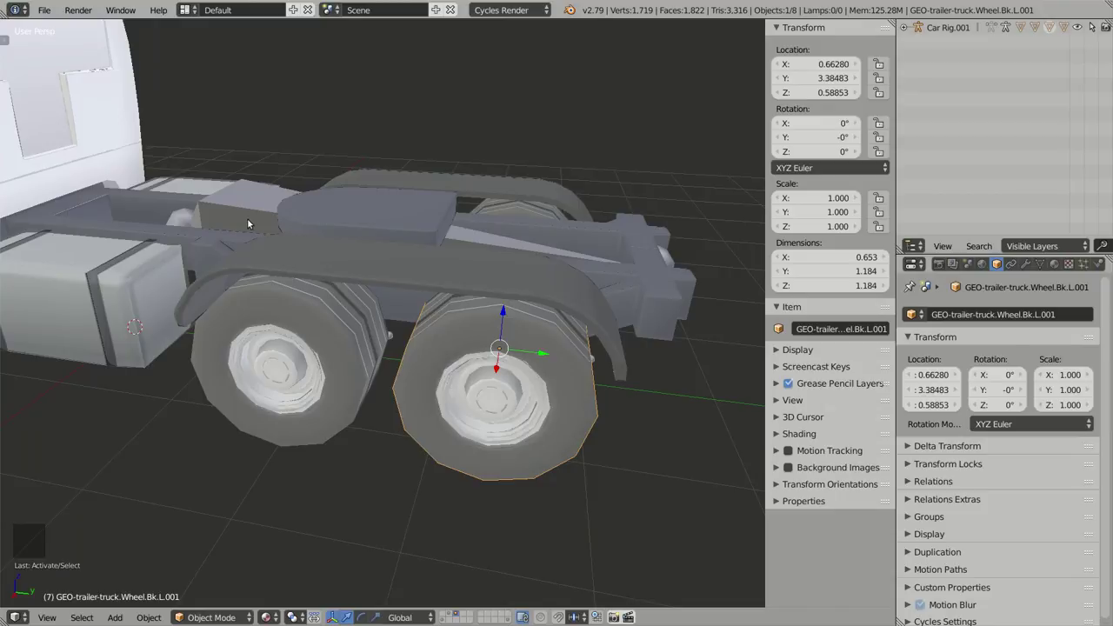
right_click(235, 213)
Step: Select the rear wheel pair, left wheel then the matching right wheel
key(x)
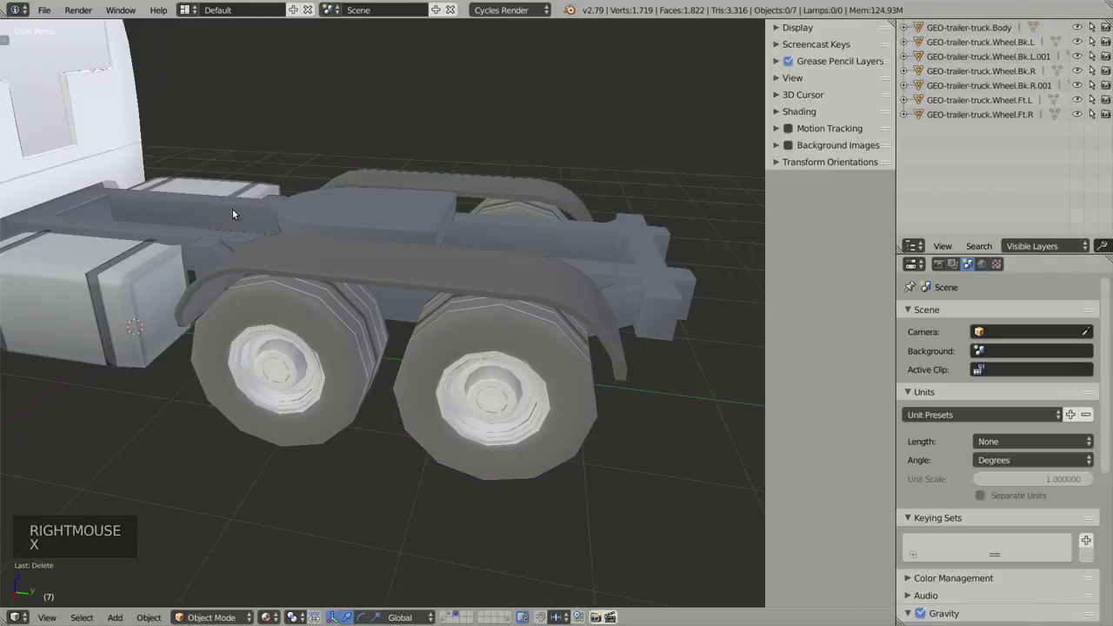
right_click(565, 363)
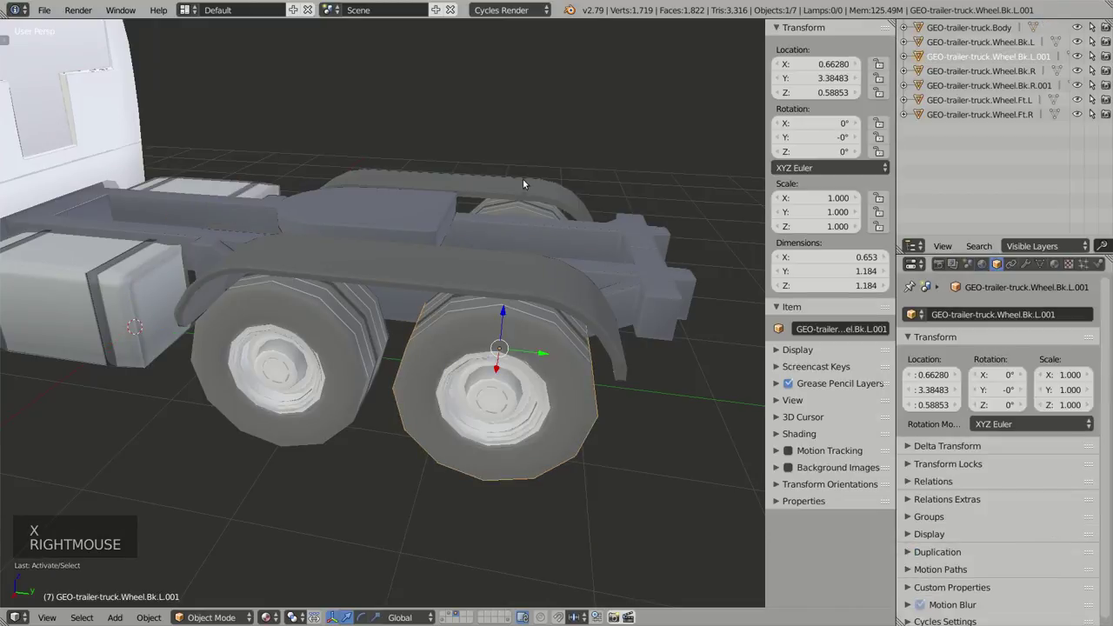
middle_click(608, 311)
middle_click(534, 338)
middle_click(485, 337)
right_click(447, 388)
middle_click(395, 369)
middle_click(477, 364)
middle_click(498, 324)
scroll(down, 3)
middle_click(510, 306)
Step: Duplicate the wheel pair twice along Y to form two extra rear axles behind the existing ones
key(shift+d)
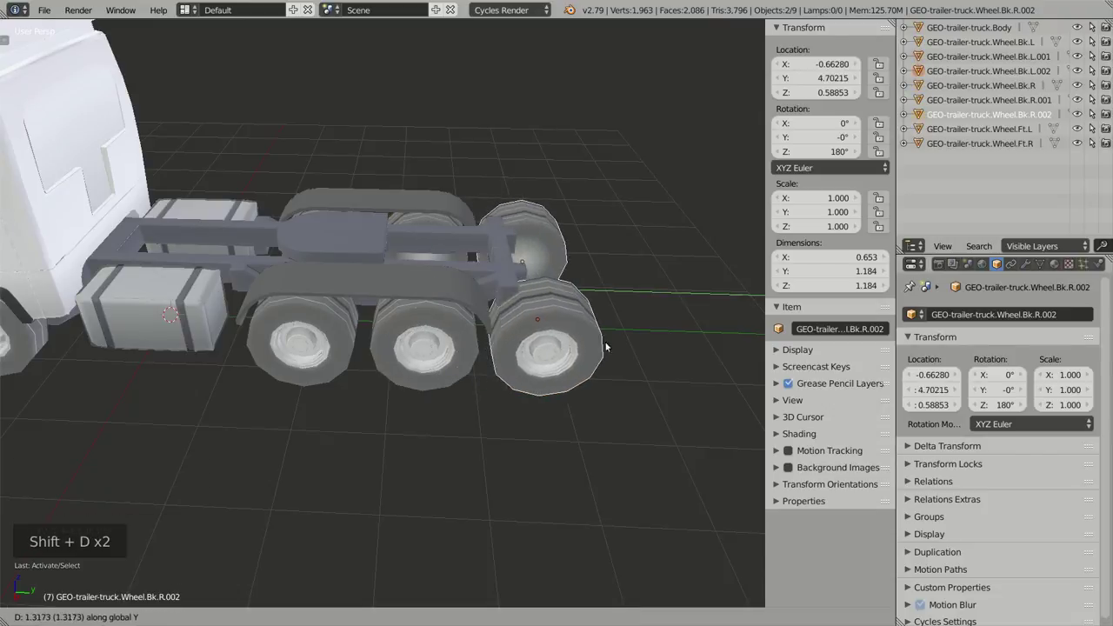
middle_click(620, 349)
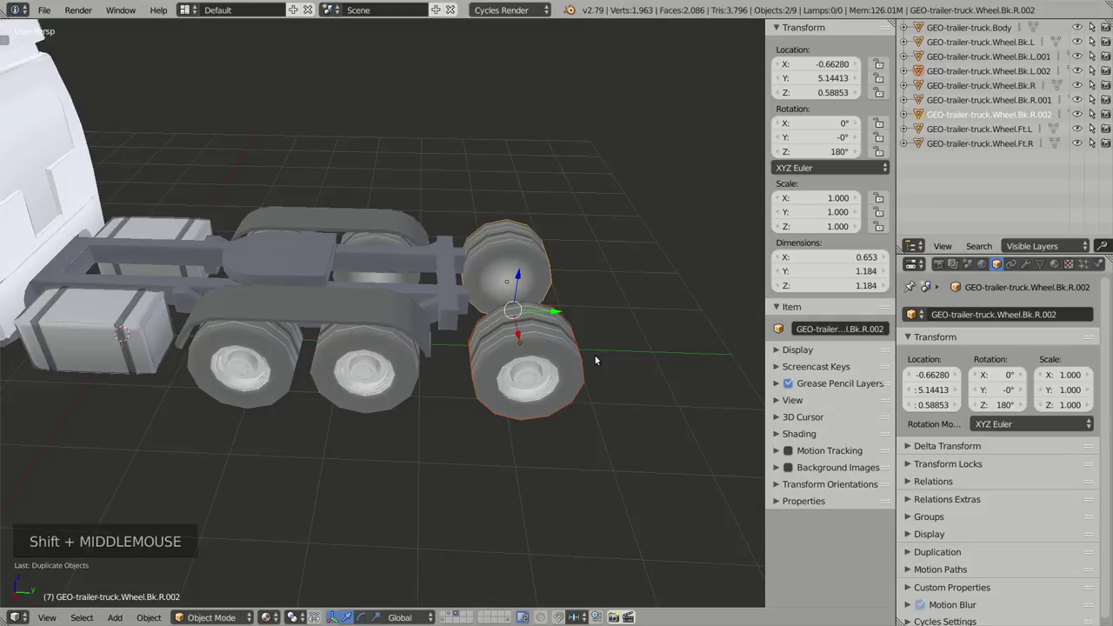
key(shift+d)
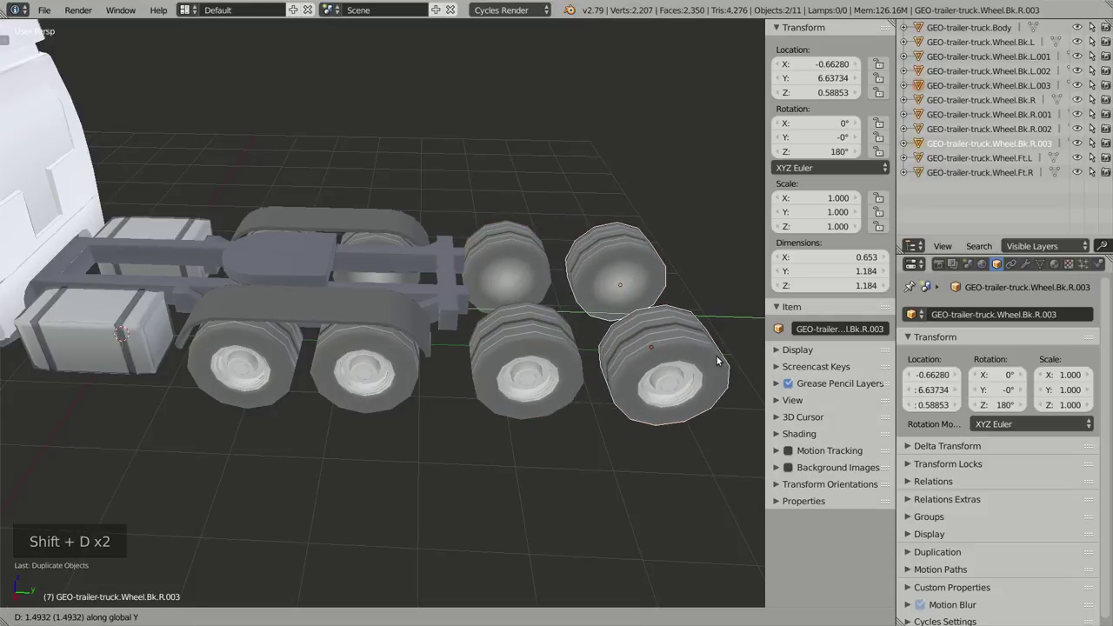
middle_click(634, 372)
scroll(up, 3)
middle_click(589, 415)
middle_click(487, 415)
scroll(down, 3)
middle_click(493, 405)
middle_click(482, 409)
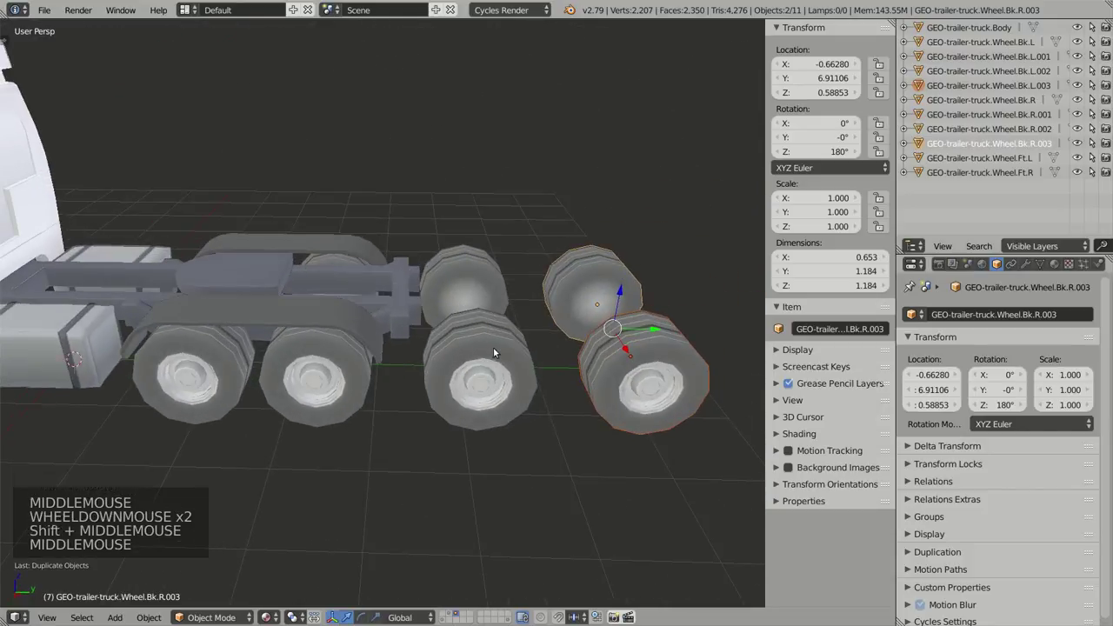
Step: Check the left wheels of the third and last axles to confirm their placement
right_click(495, 349)
scroll(up, 3)
middle_click(446, 413)
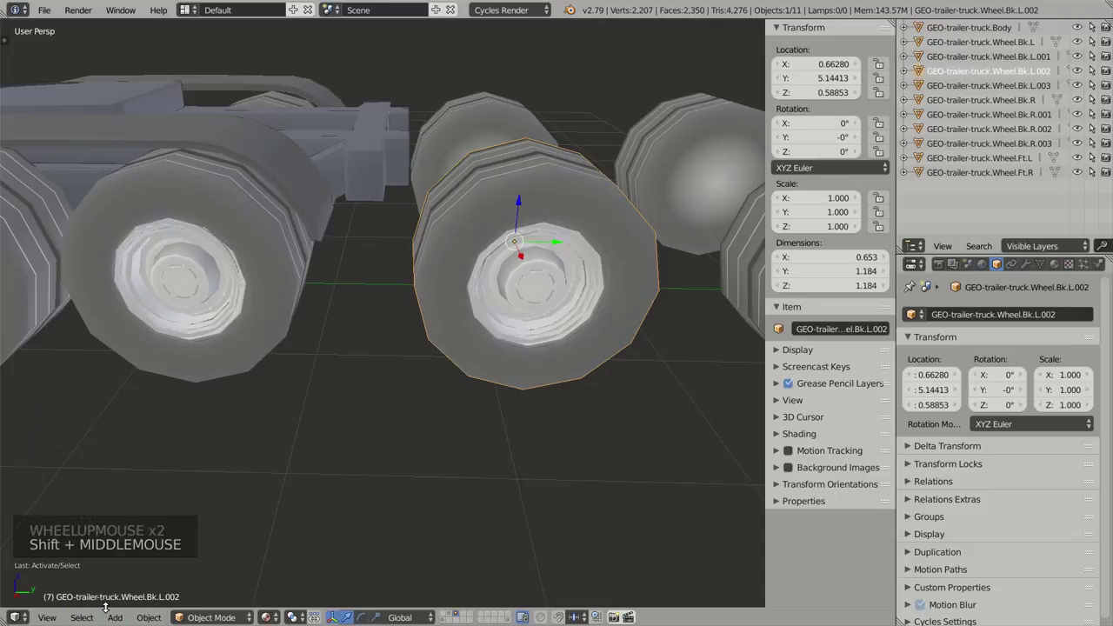
middle_click(567, 355)
right_click(582, 332)
middle_click(350, 510)
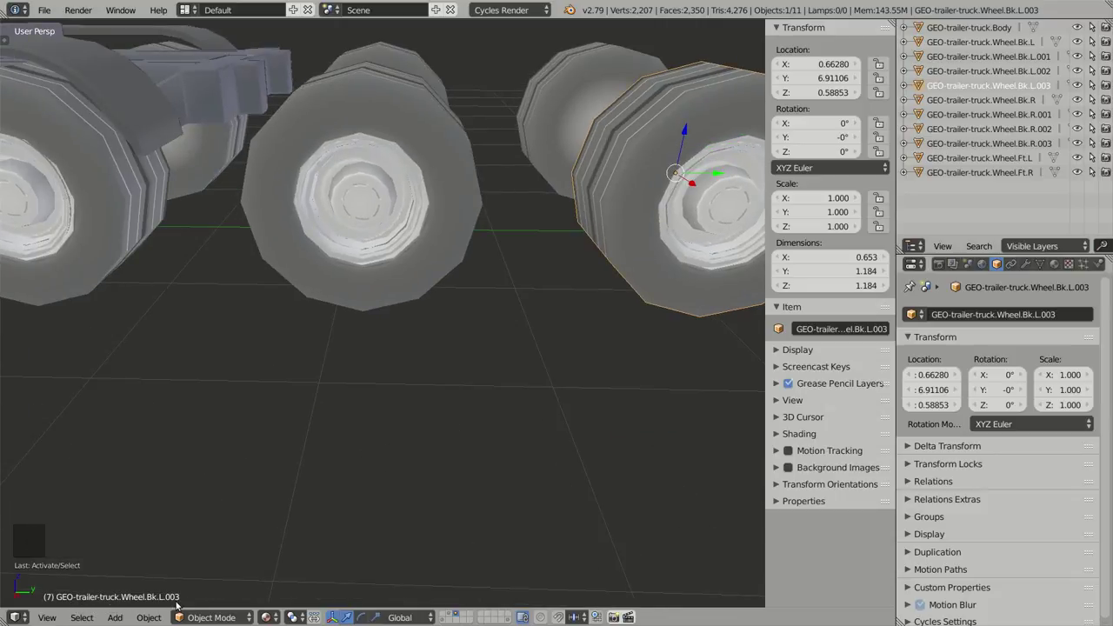
scroll(down, 3)
Step: Select all eleven truck objects, the body and ten wheels
key(a)
key(a)
middle_click(233, 371)
middle_click(242, 427)
middle_click(199, 439)
scroll(down, 3)
middle_click(400, 403)
middle_click(414, 423)
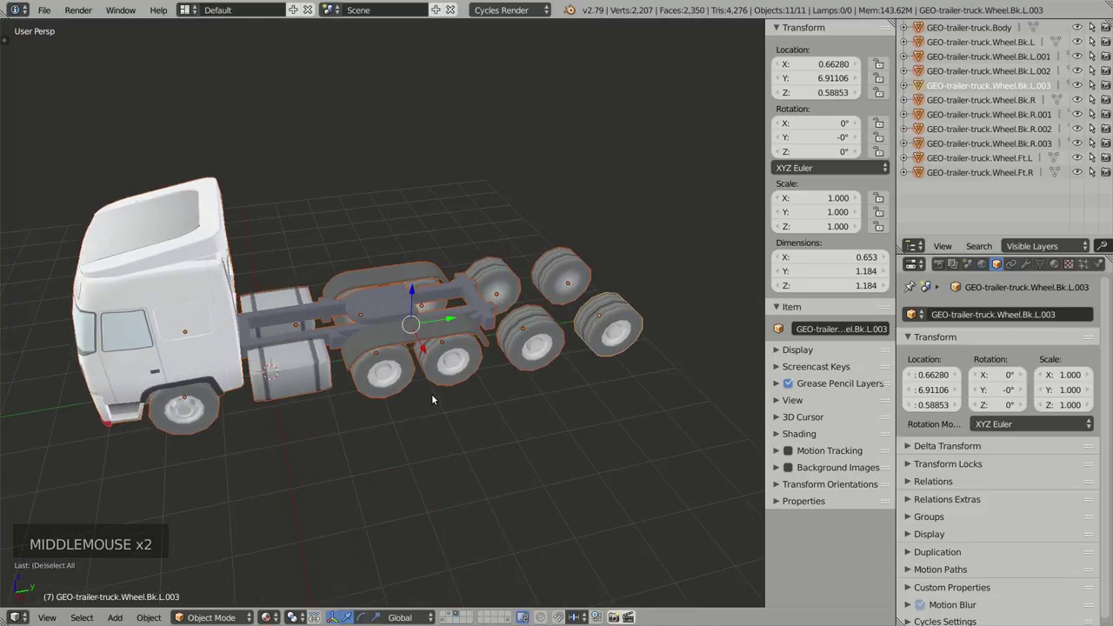
Step: Add a Car (deformation rig) armature to the truck and view its wheel bones in wireframe
key(shift+a)
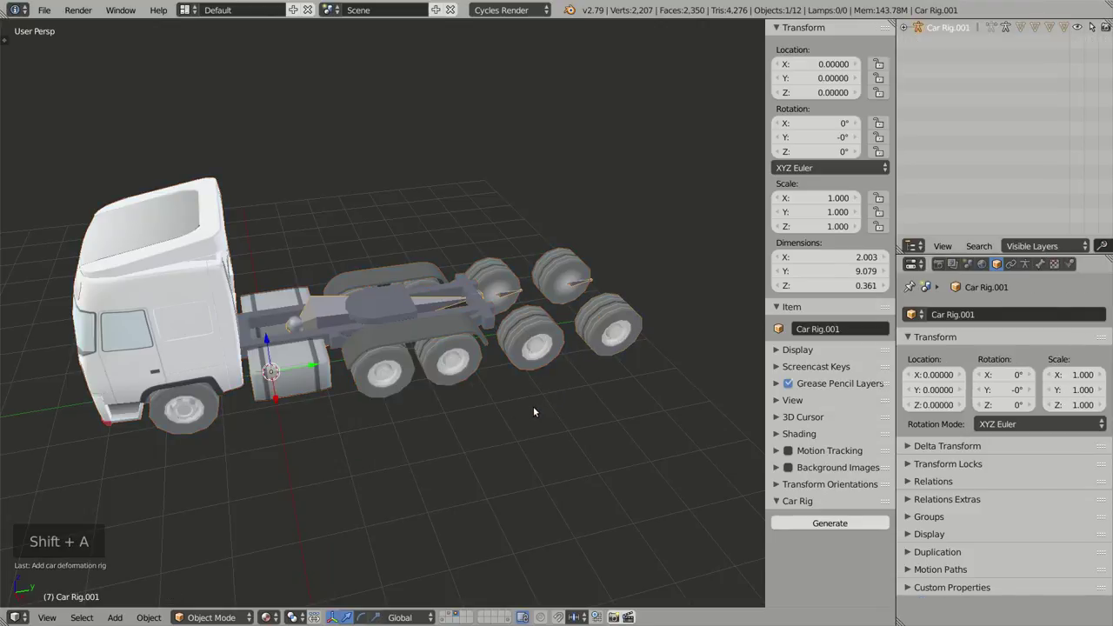
key(z)
middle_click(524, 375)
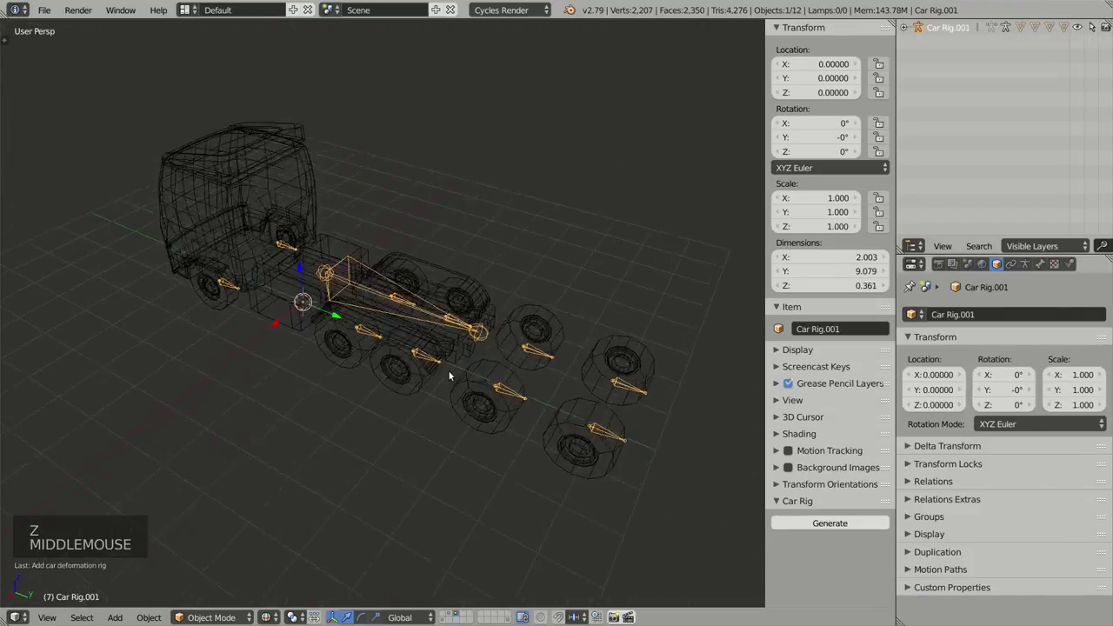
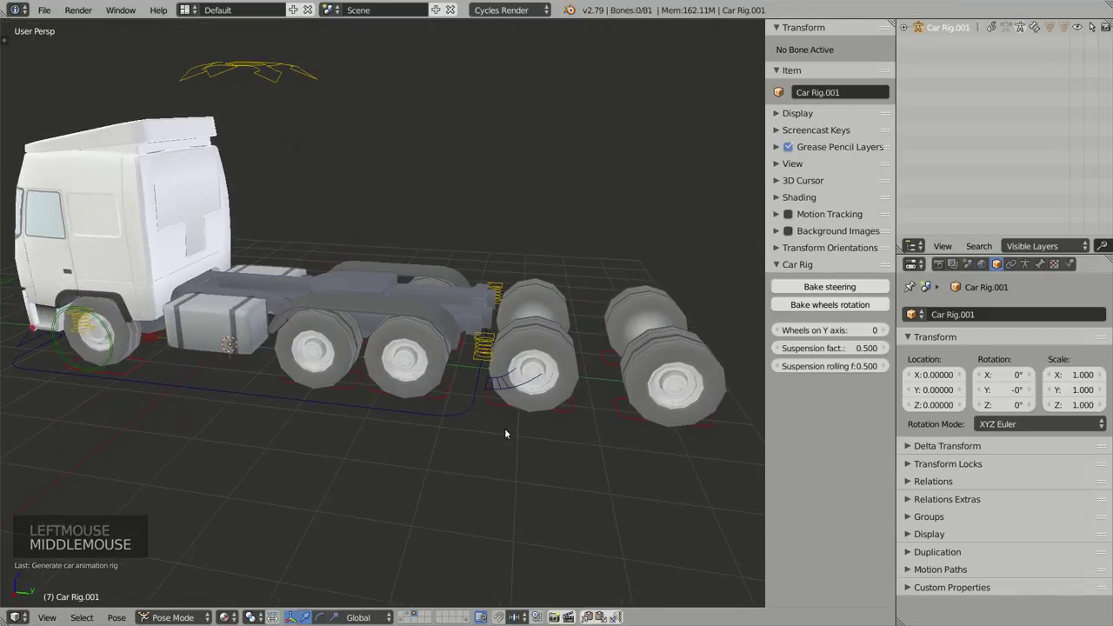
Step: Select the rig's Root control and set Wheels on Y axis to 1 in the Car Rig panel
right_click(506, 418)
scroll(up, 3)
middle_click(590, 427)
scroll(down, 3)
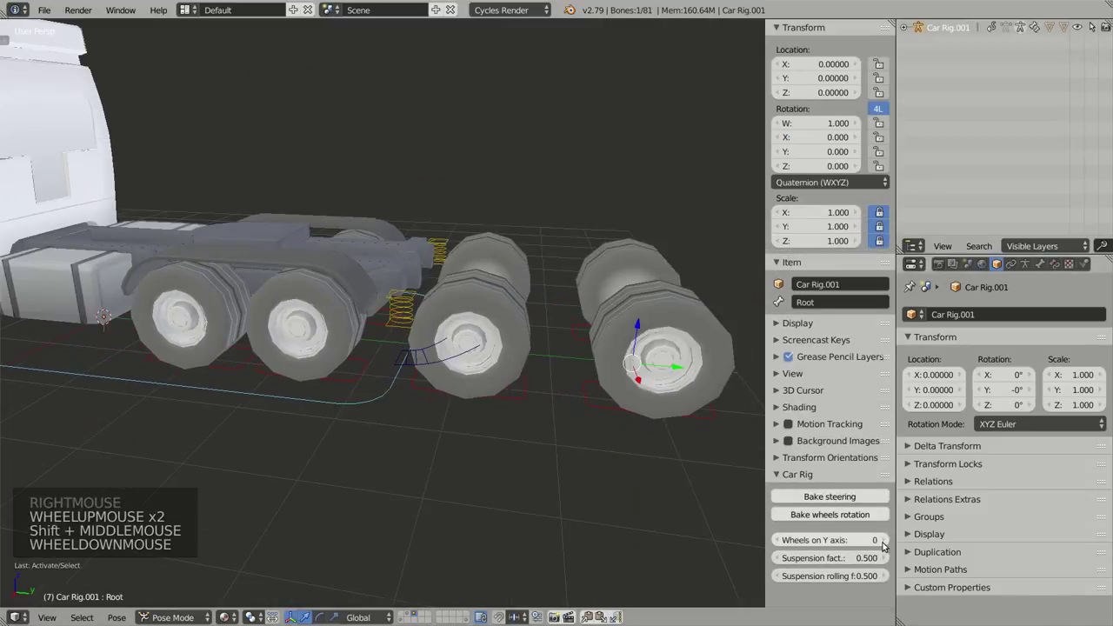
click(884, 546)
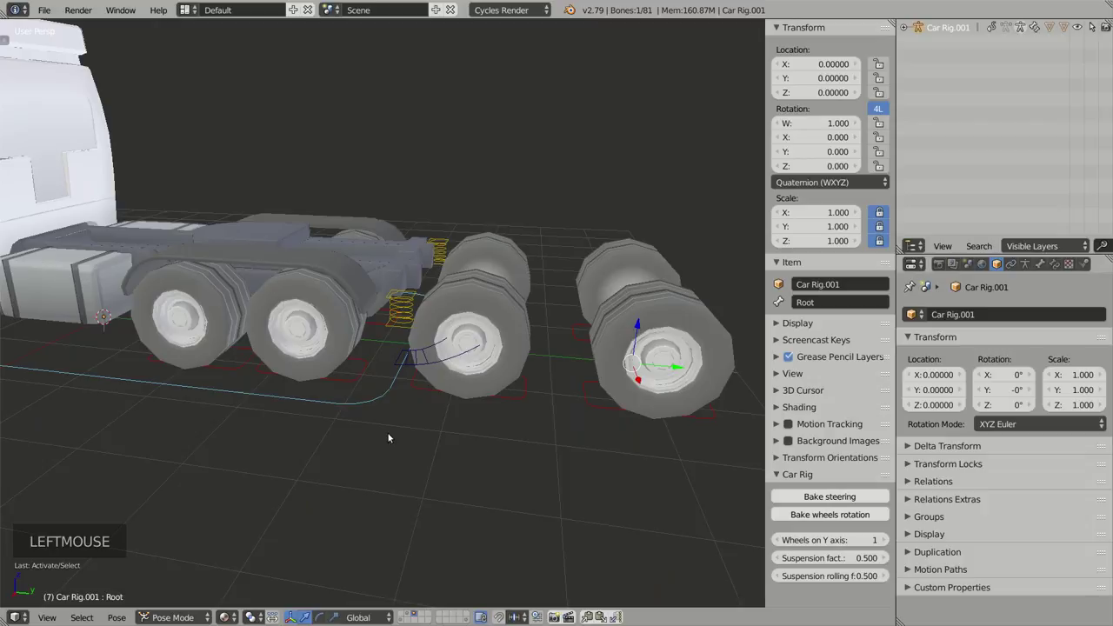
right_click(373, 400)
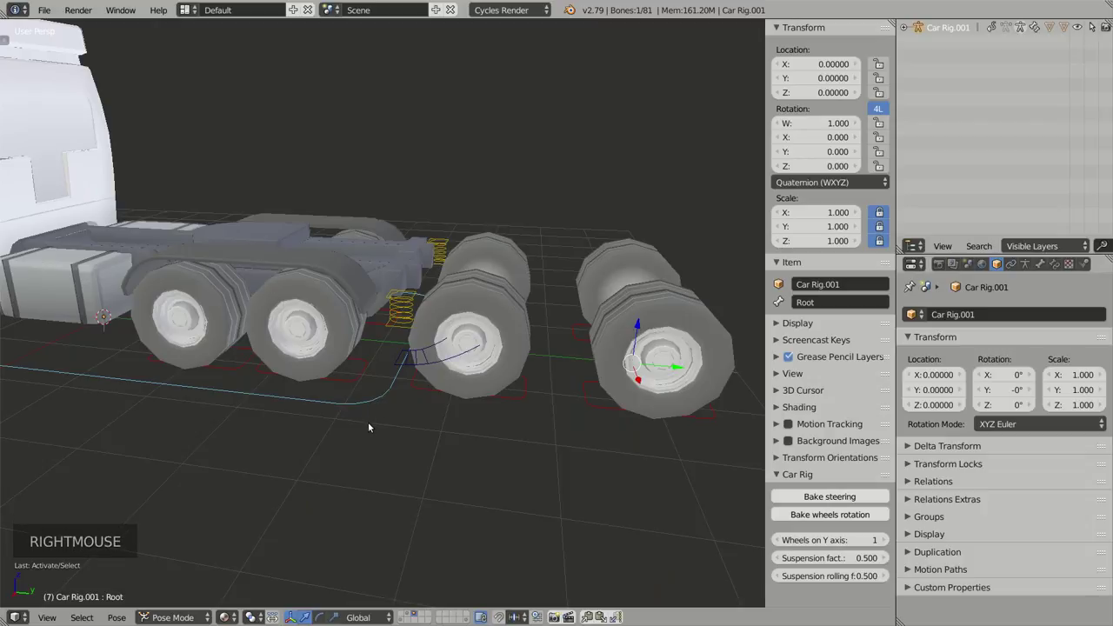
Step: Drive the truck along Y with the Root control and watch the rig follow from around the model
key(g)
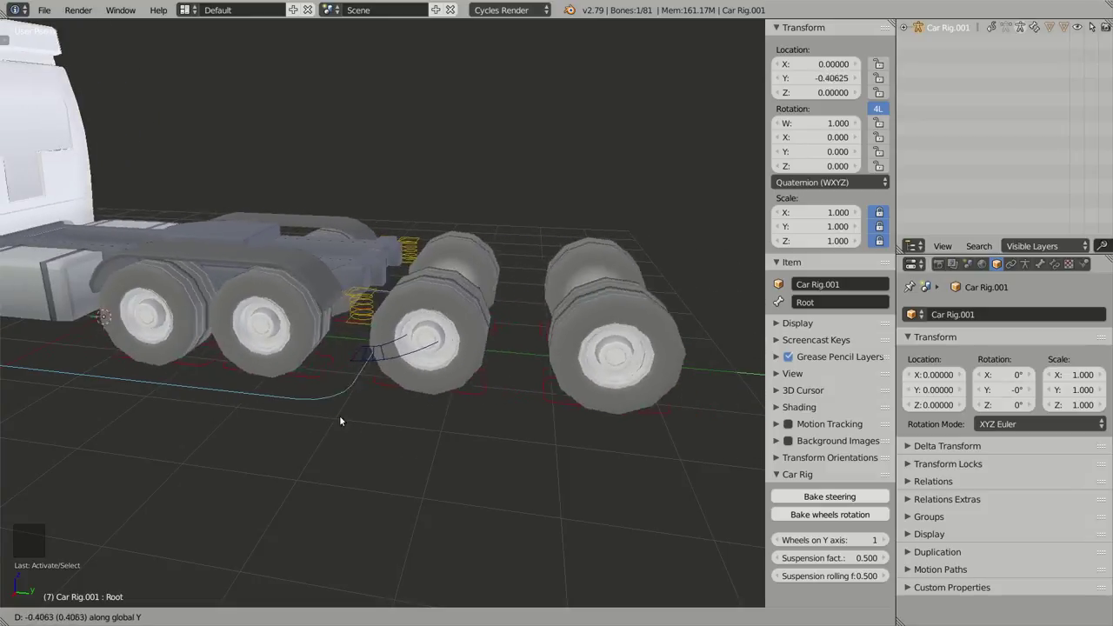
scroll(down, 3)
middle_click(369, 411)
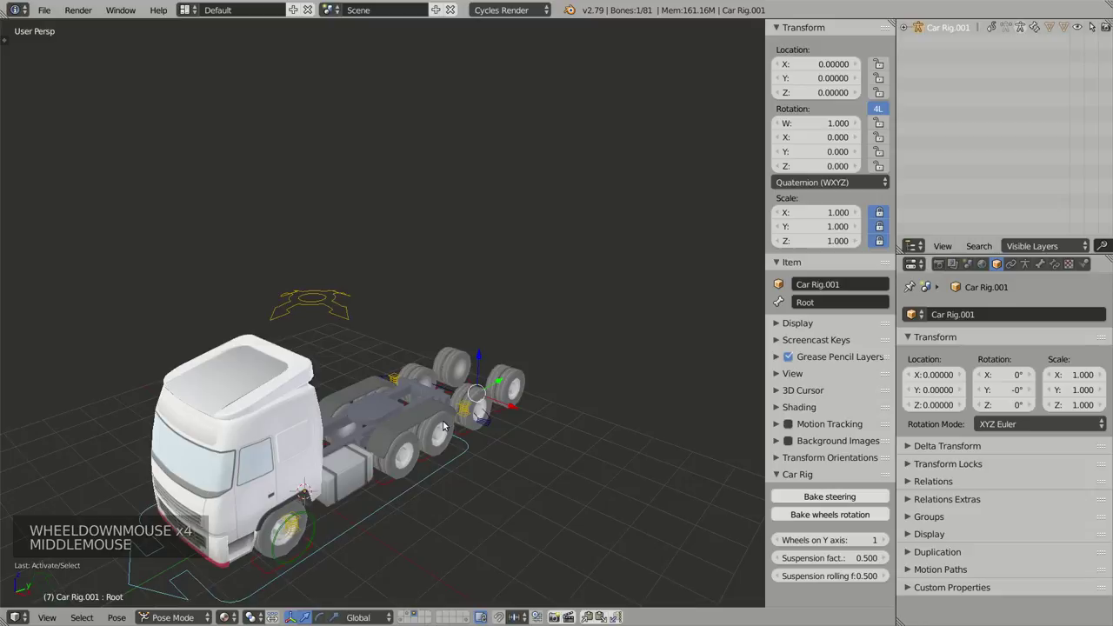
middle_click(411, 427)
middle_click(486, 374)
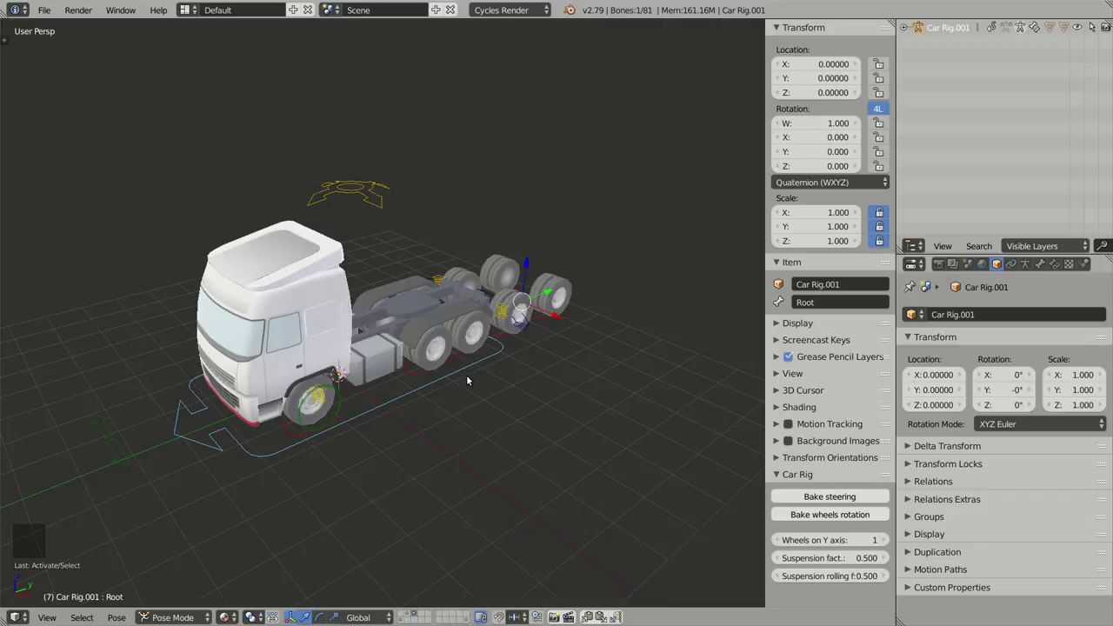
middle_click(517, 351)
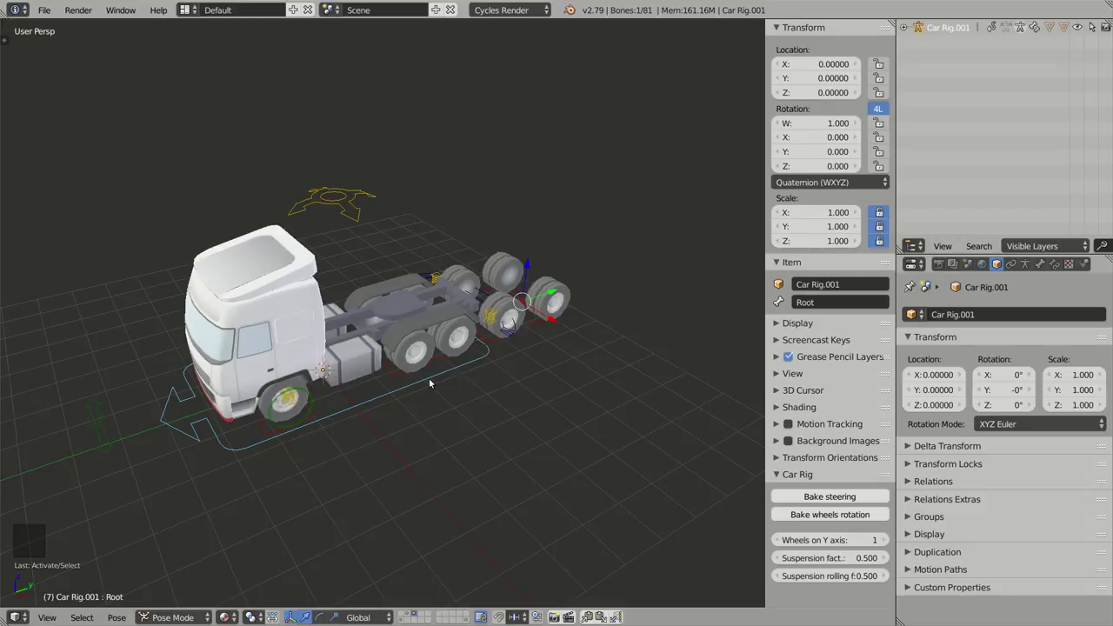
middle_click(434, 379)
Step: Inspect the moving truck from the front and sides, then leave Root at its starting position
scroll(up, 3)
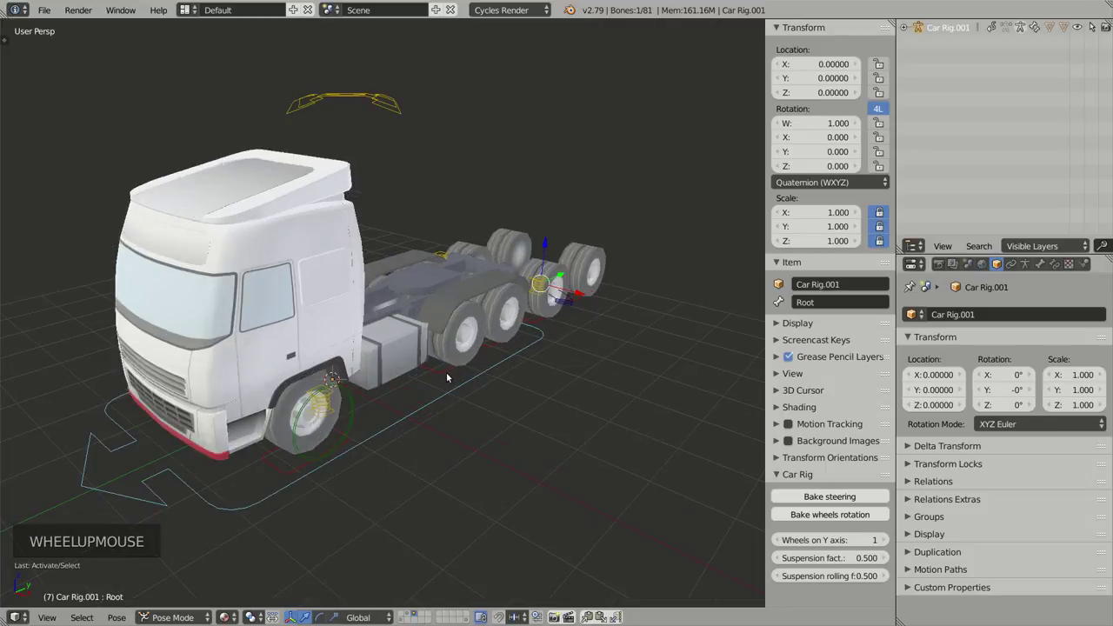
middle_click(509, 391)
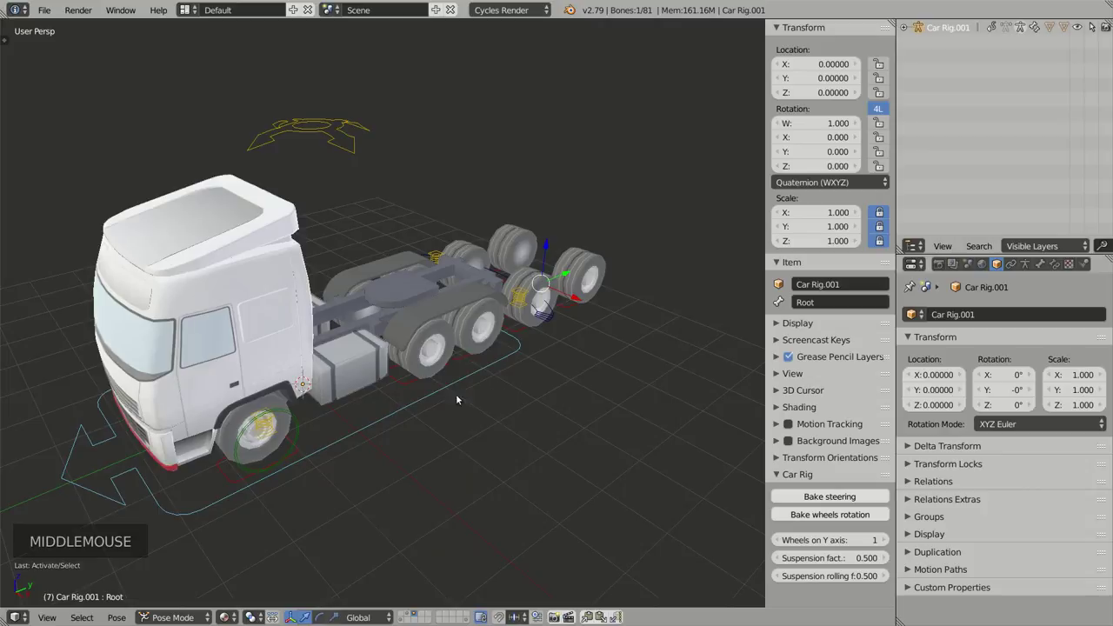
middle_click(403, 393)
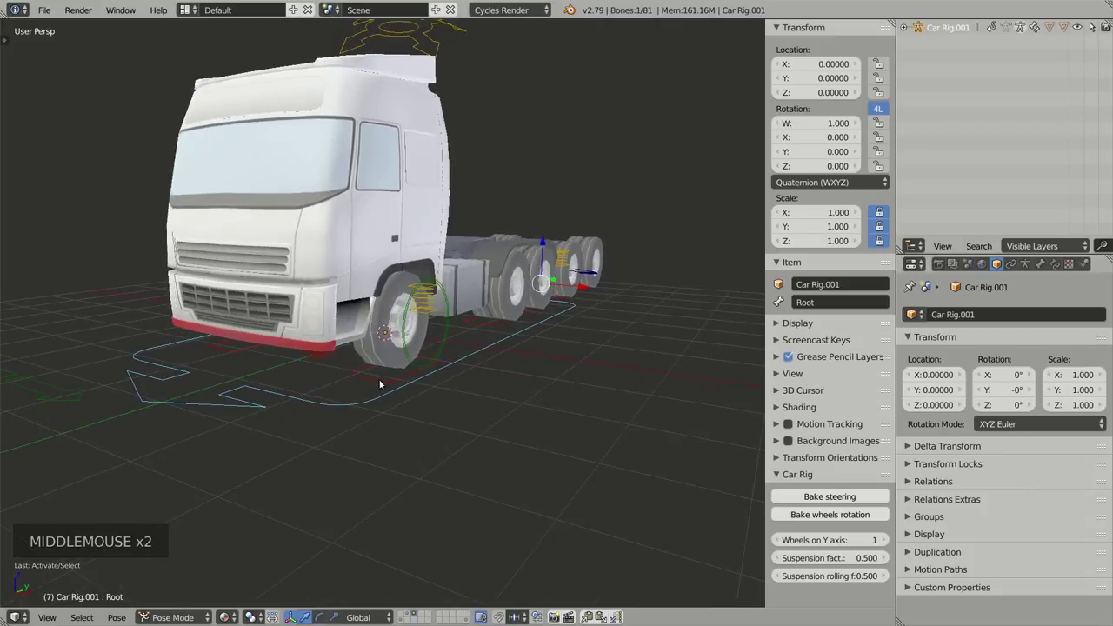
middle_click(408, 393)
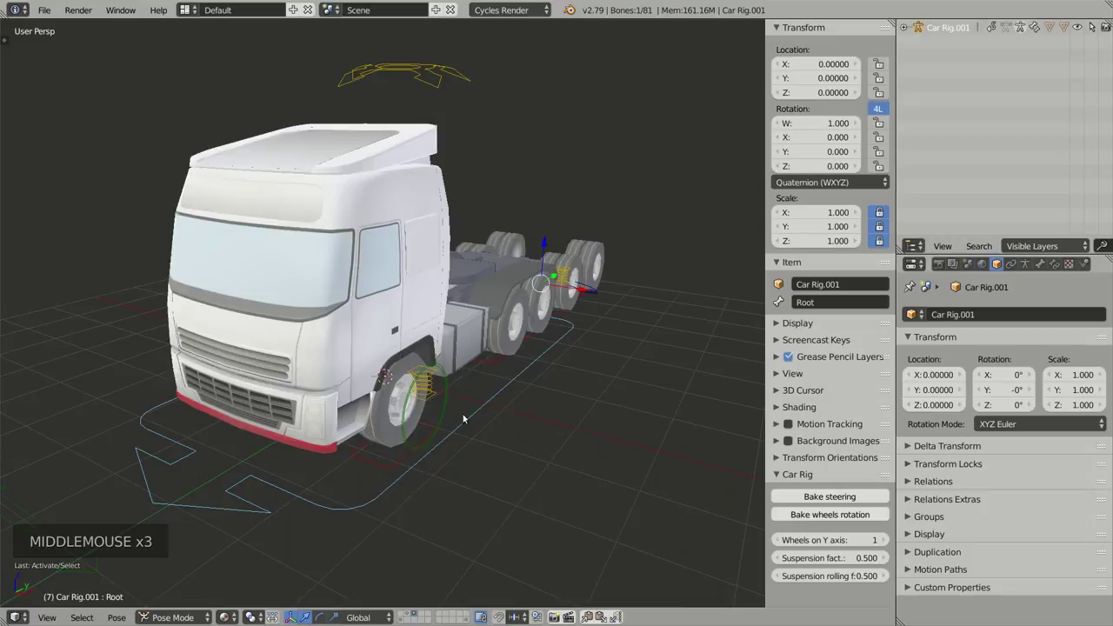
middle_click(491, 424)
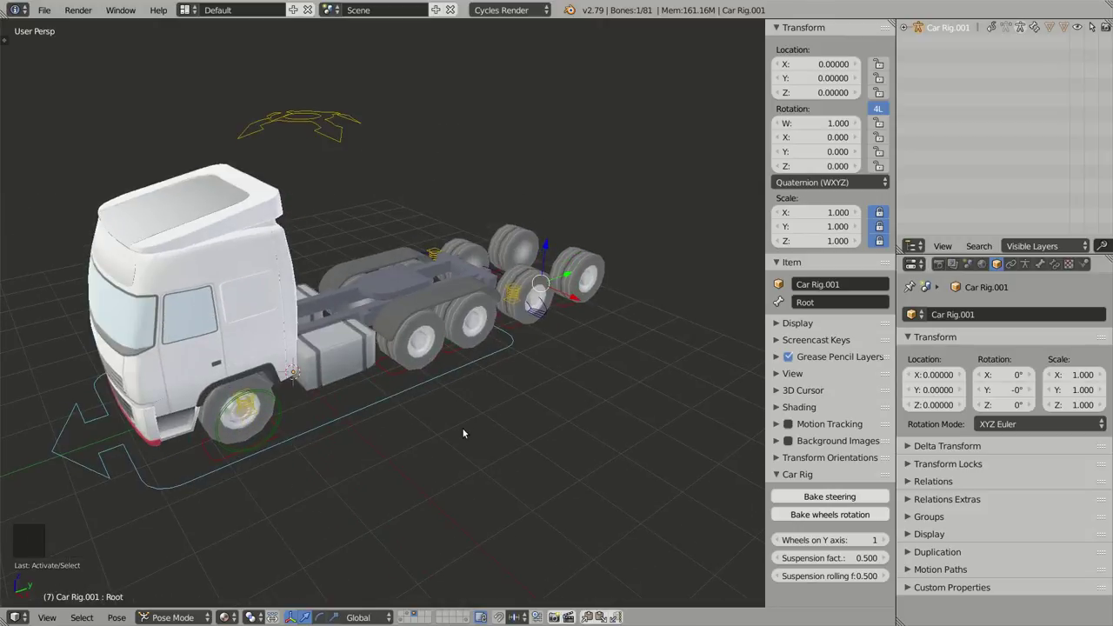
middle_click(385, 422)
middle_click(429, 435)
middle_click(492, 389)
middle_click(535, 398)
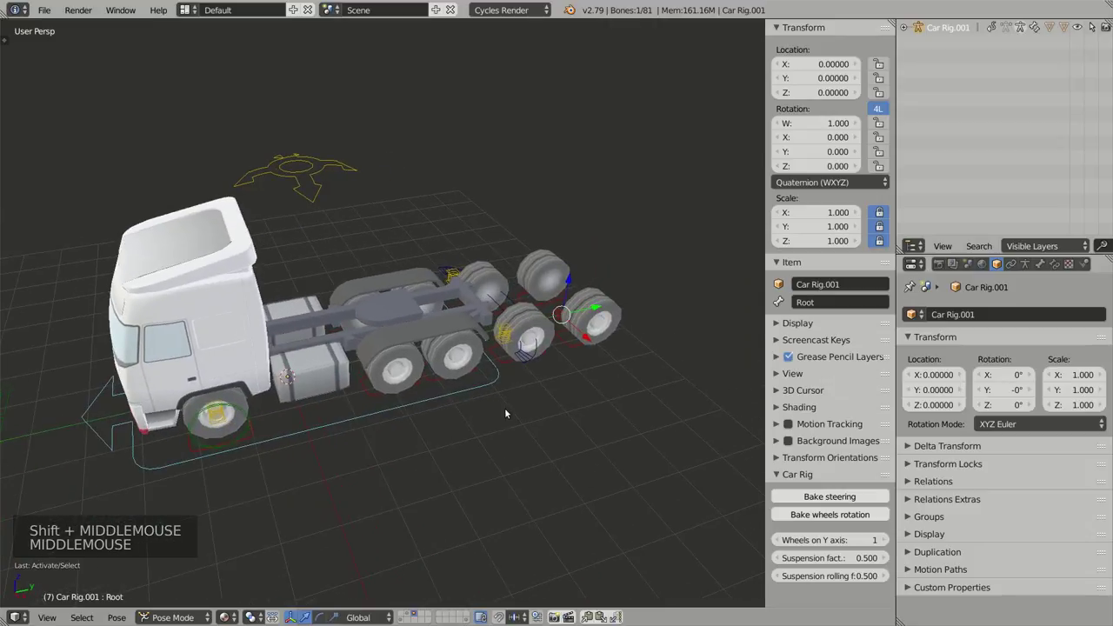